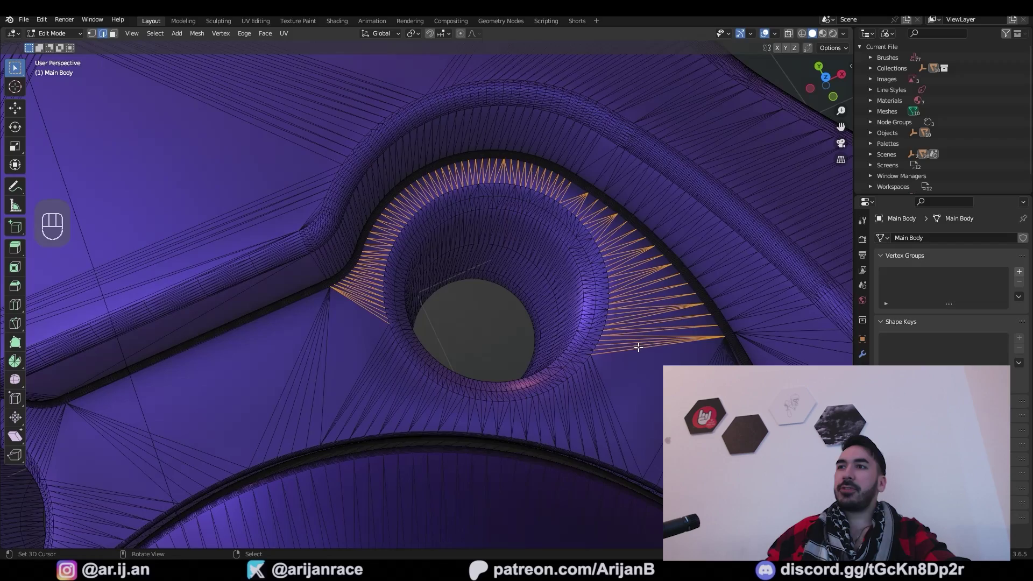
# Leave mesh editing, orbit out and select the Main Body so the whole sight is framed.
pyautogui.press('1')
pyautogui.press('3')
pyautogui.press('x')
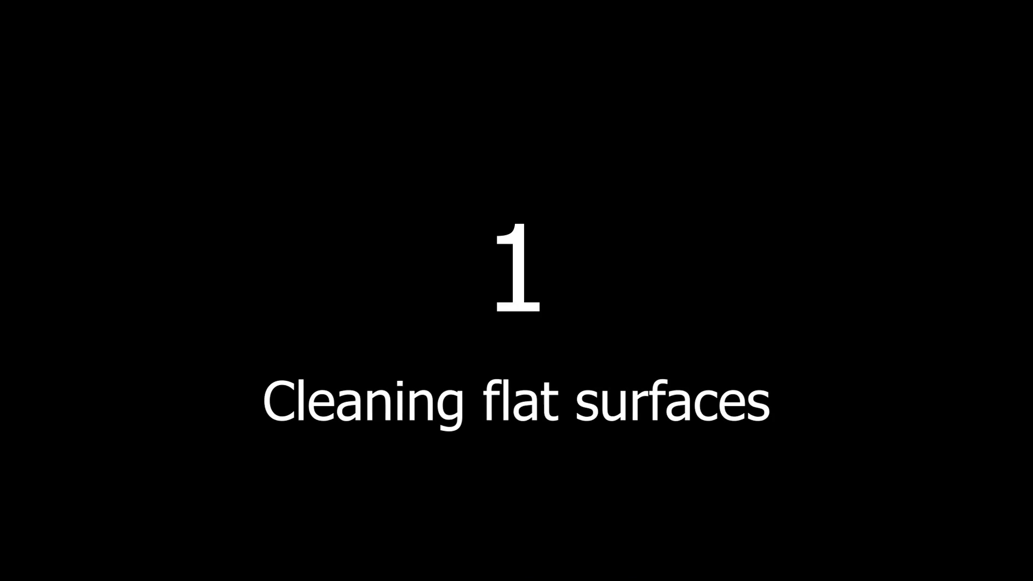
pyautogui.moveTo(675, 332); pyautogui.dragTo(112, 348)
pyautogui.click(425, 366)
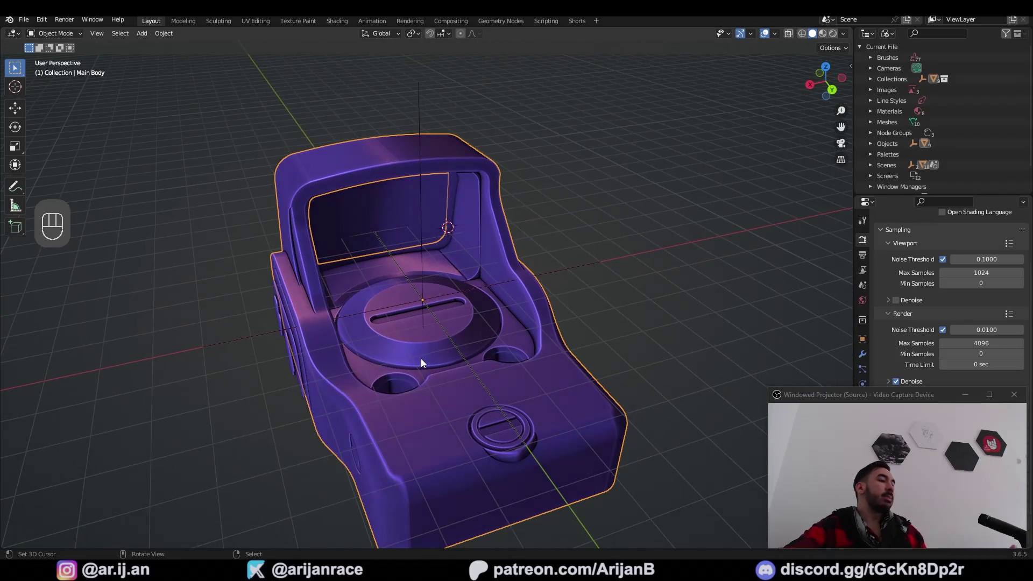
pyautogui.moveTo(321, 194); pyautogui.dragTo(406, 215)
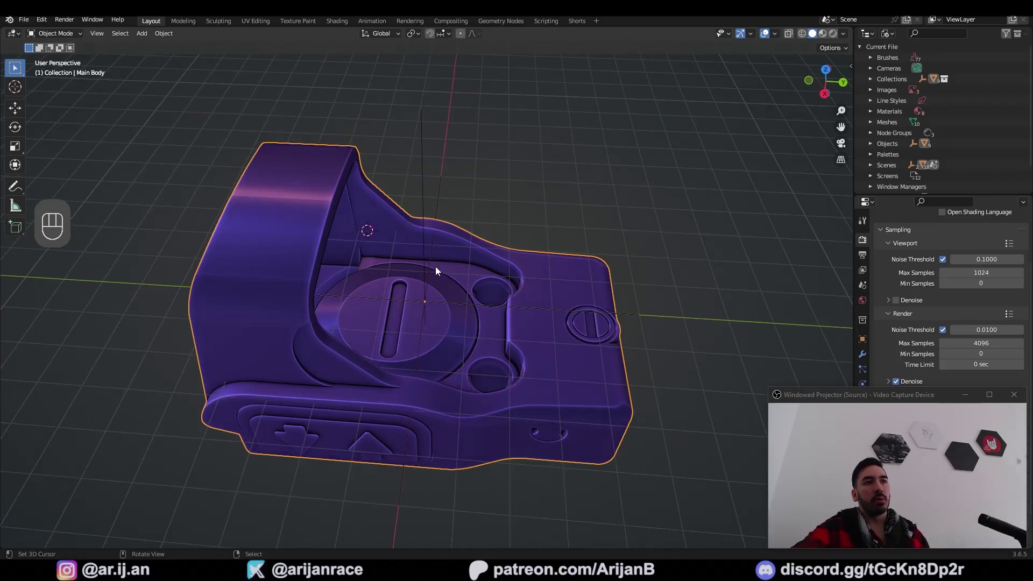
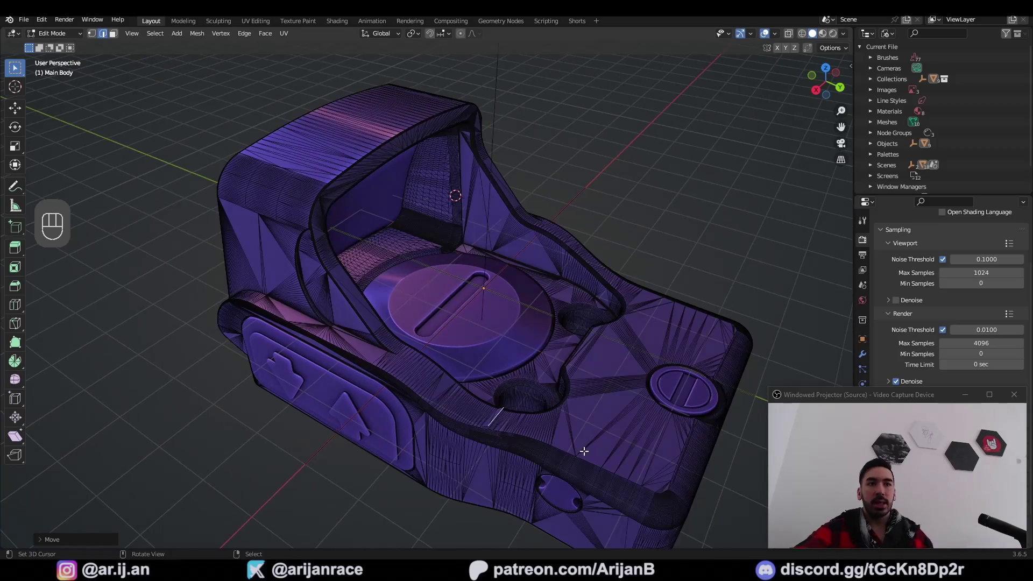
pyautogui.press('ctrl+z')
pyautogui.click(515, 406)
pyautogui.moveTo(424, 238); pyautogui.dragTo(466, 240)
pyautogui.moveTo(409, 254); pyautogui.dragTo(492, 302)
pyautogui.click(523, 283)
pyautogui.press('2')
pyautogui.moveTo(438, 284); pyautogui.dragTo(482, 318)
pyautogui.moveTo(471, 310); pyautogui.dragTo(459, 280)
pyautogui.click(449, 257)
pyautogui.moveTo(462, 248); pyautogui.dragTo(445, 274)
pyautogui.click(424, 280)
pyautogui.middleClick(395, 270)
pyautogui.click(440, 272)
pyautogui.click(433, 277)
pyautogui.middleClick(442, 218)
pyautogui.press('z')
pyautogui.middleClick(469, 197)
pyautogui.press('z')
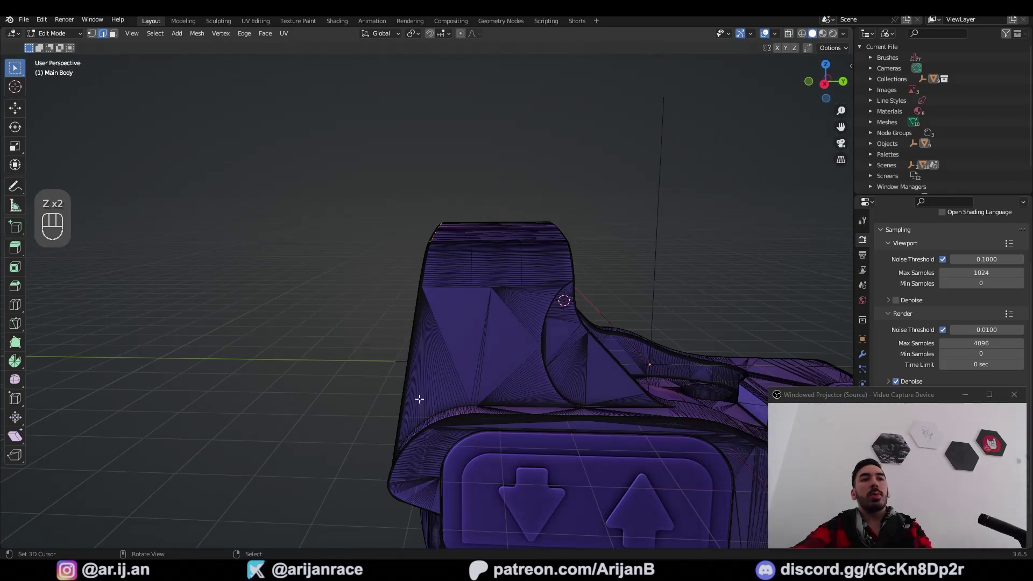
pyautogui.moveTo(446, 283); pyautogui.dragTo(436, 301)
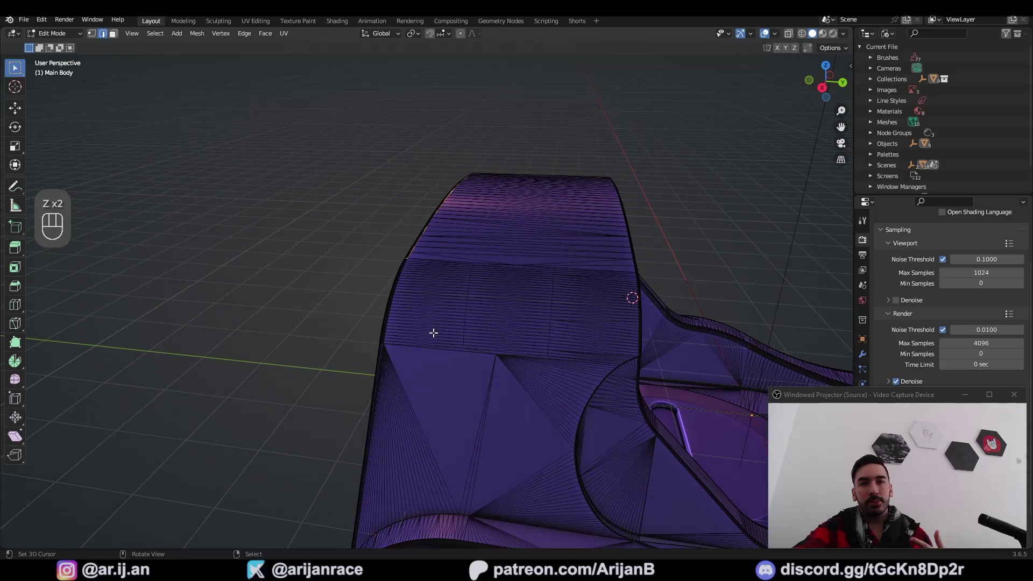
pyautogui.click(444, 334)
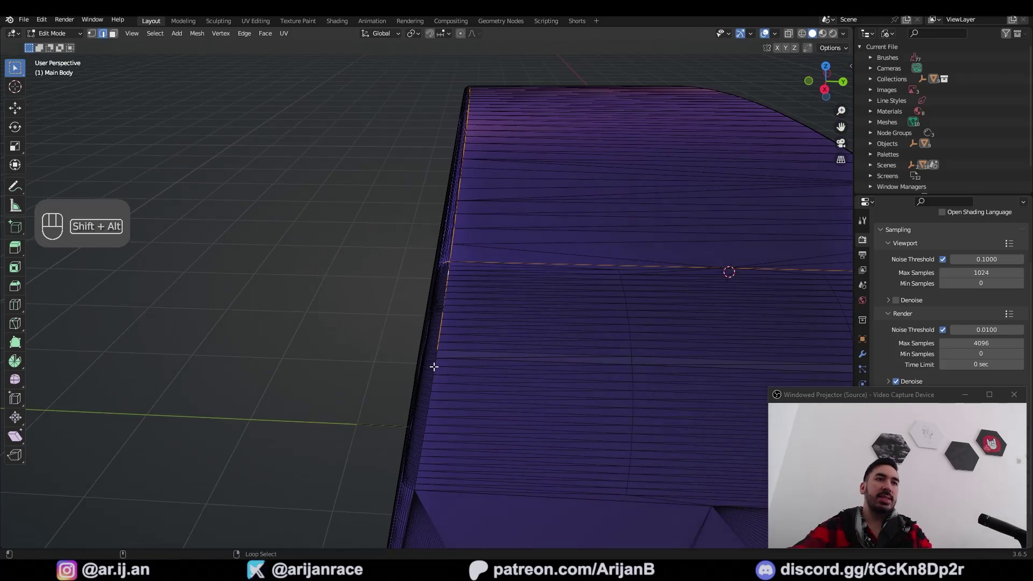
pyautogui.click(434, 365)
pyautogui.press('z')
pyautogui.click(462, 281)
pyautogui.click(492, 349)
pyautogui.press('ctrl+z')
pyautogui.click(475, 266)
pyautogui.click(490, 235)
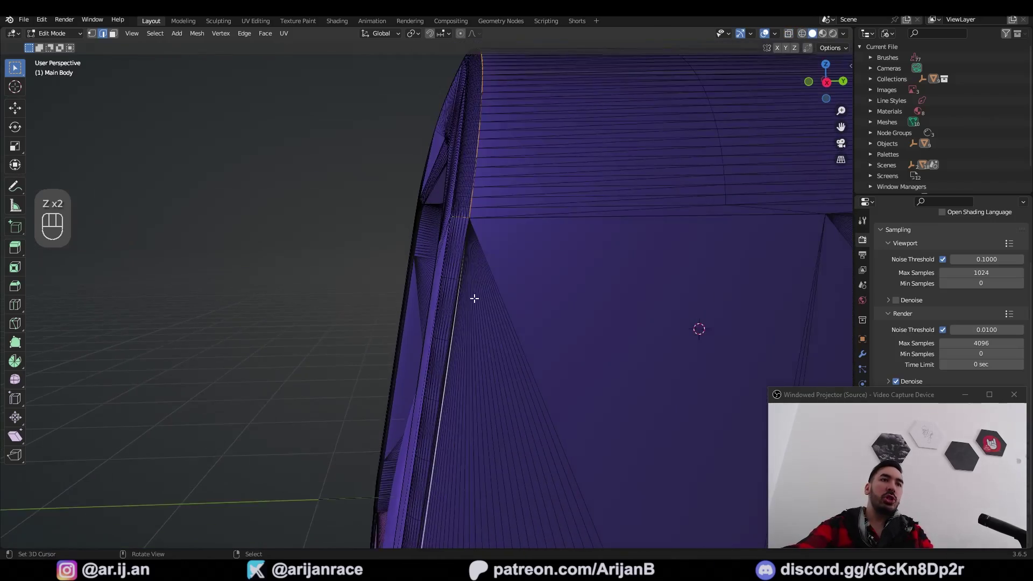
pyautogui.moveTo(474, 303); pyautogui.dragTo(484, 270)
pyautogui.click(458, 333)
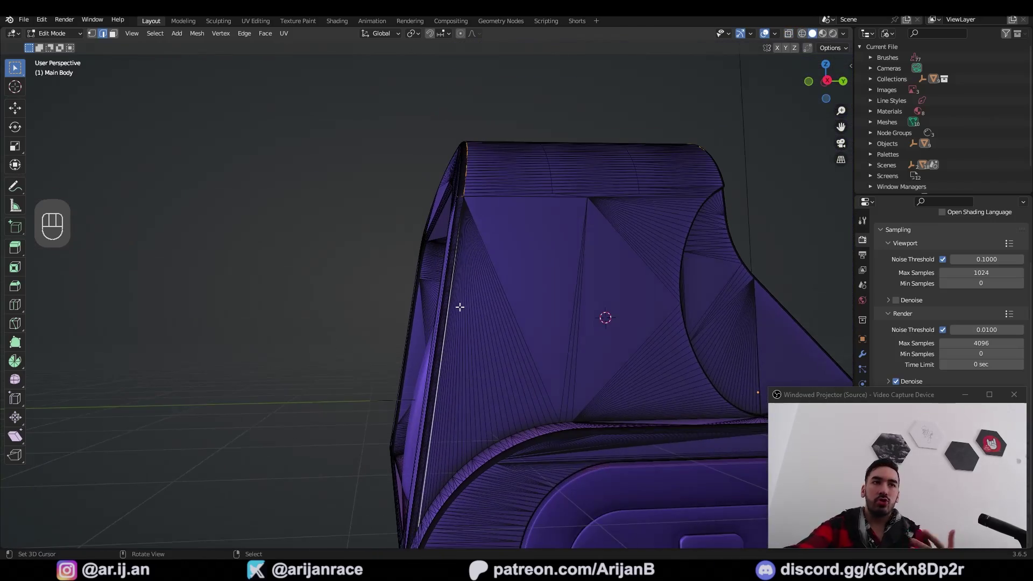
pyautogui.moveTo(481, 359); pyautogui.dragTo(488, 400)
pyautogui.click(489, 396)
pyautogui.press('a')
pyautogui.moveTo(412, 358); pyautogui.dragTo(490, 359)
pyautogui.click(512, 369)
pyautogui.click(529, 416)
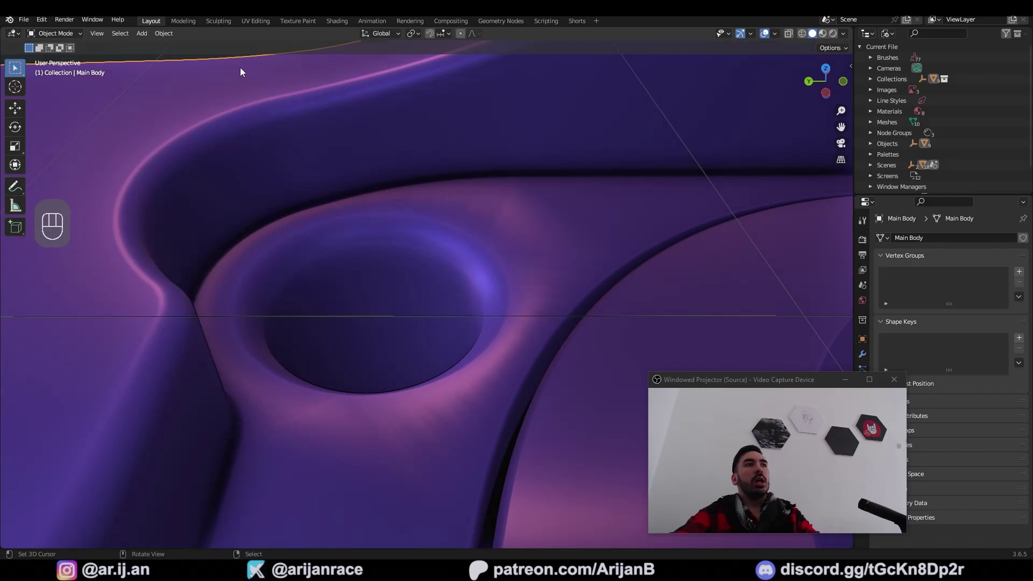
# Apply Shade Smooth to the sight's main body from the object context menu.
pyautogui.press('Tab')
pyautogui.press('Tab')
pyautogui.moveTo(172, 48); pyautogui.dragTo(210, 269)
pyautogui.click(344, 316)
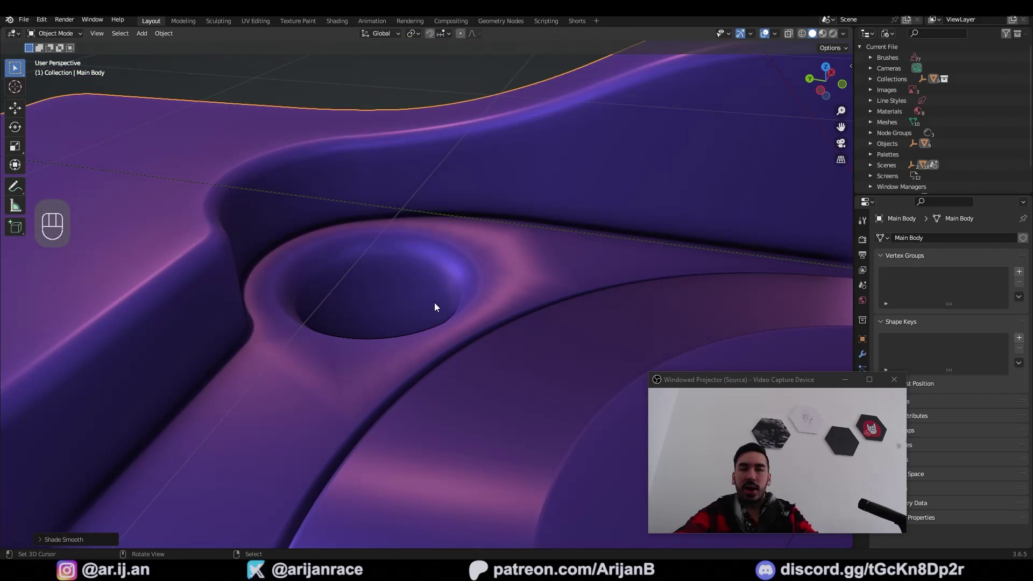
# Orbit around the smoothed body, checking its top and underside, and pick it again.
pyautogui.middleClick(439, 296)
pyautogui.press('KP_Decimal')
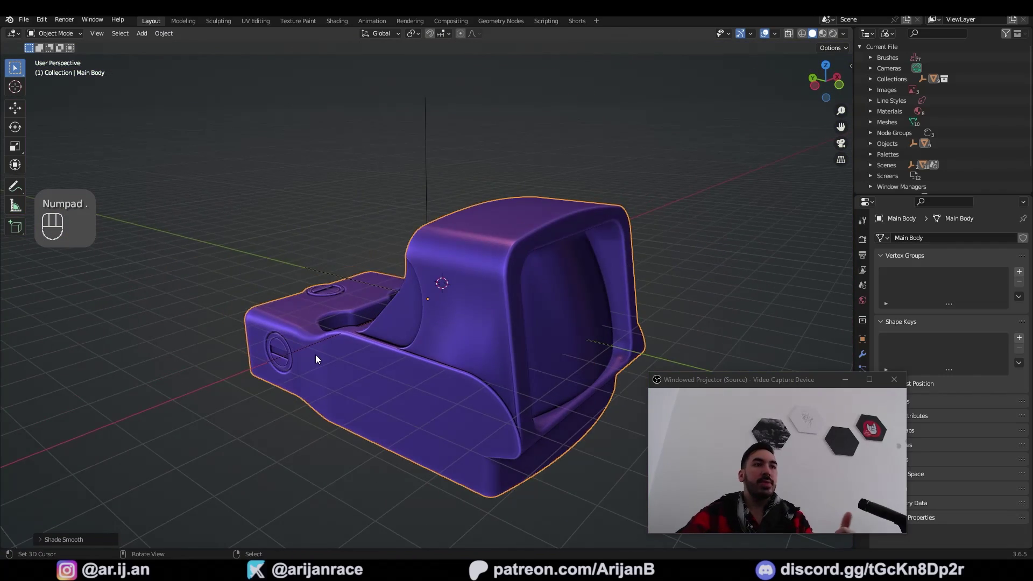
pyautogui.moveTo(386, 353); pyautogui.dragTo(447, 300)
pyautogui.moveTo(430, 297); pyautogui.dragTo(512, 409)
pyautogui.moveTo(497, 446); pyautogui.dragTo(525, 338)
pyautogui.moveTo(500, 355); pyautogui.dragTo(500, 340)
pyautogui.middleClick(444, 356)
pyautogui.moveTo(395, 333); pyautogui.dragTo(365, 336)
pyautogui.moveTo(396, 323); pyautogui.dragTo(429, 344)
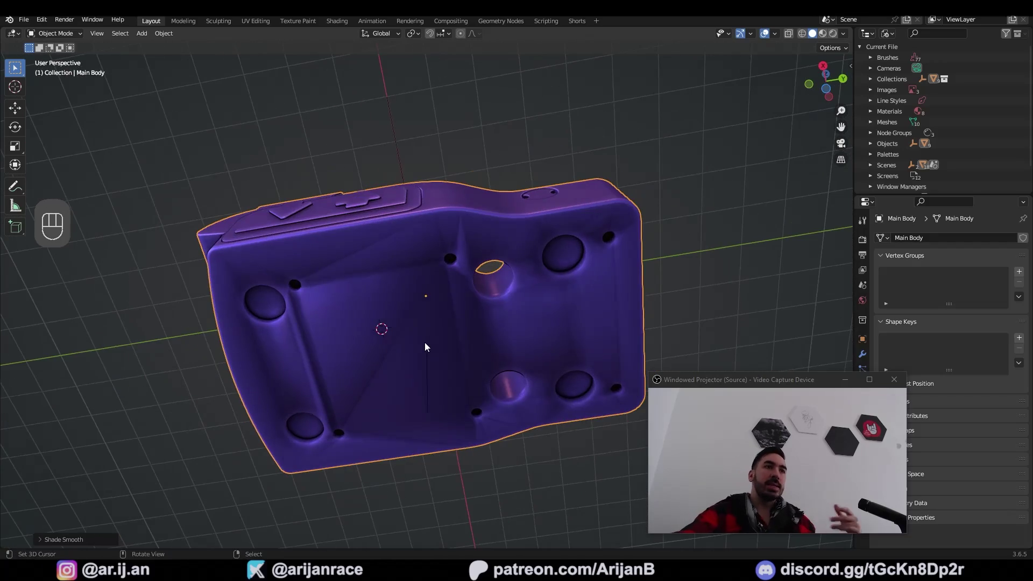
pyautogui.moveTo(482, 375); pyautogui.dragTo(537, 424)
pyautogui.moveTo(487, 401); pyautogui.dragTo(427, 371)
pyautogui.click(427, 371)
pyautogui.middleClick(484, 411)
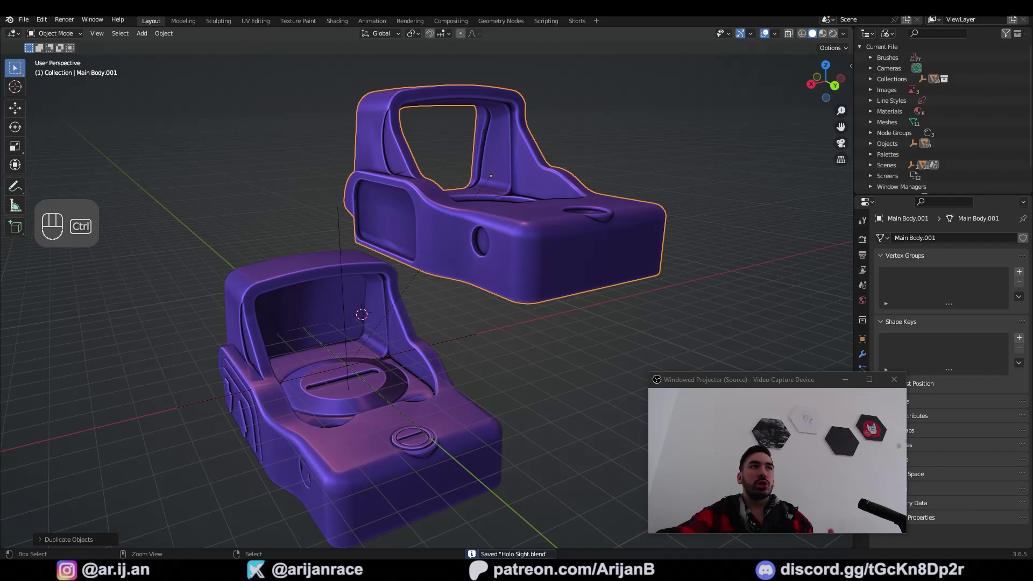
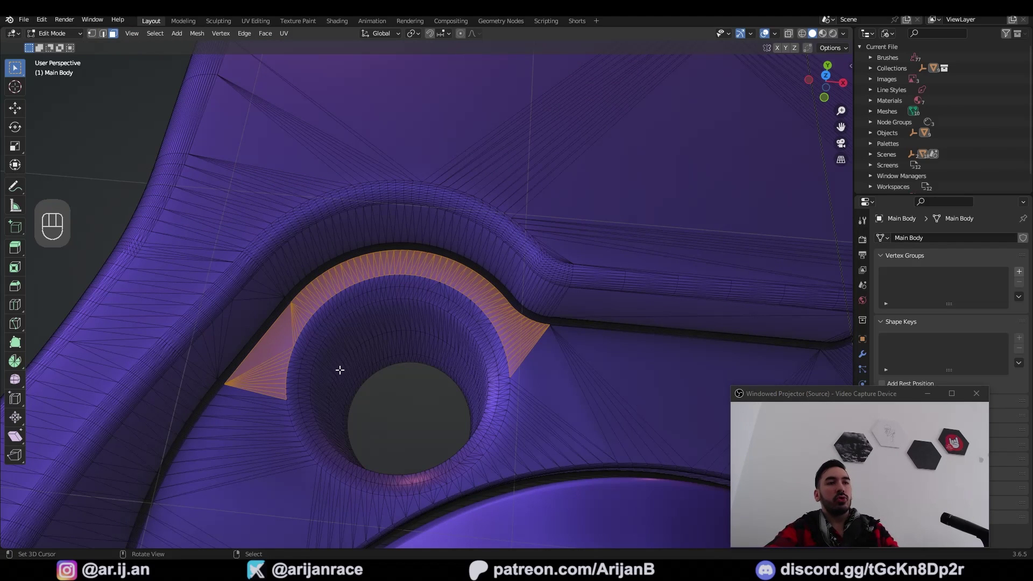
# Dissolve the selected fan of thin triangles around the top hole into one clean face.
pyautogui.press('x')
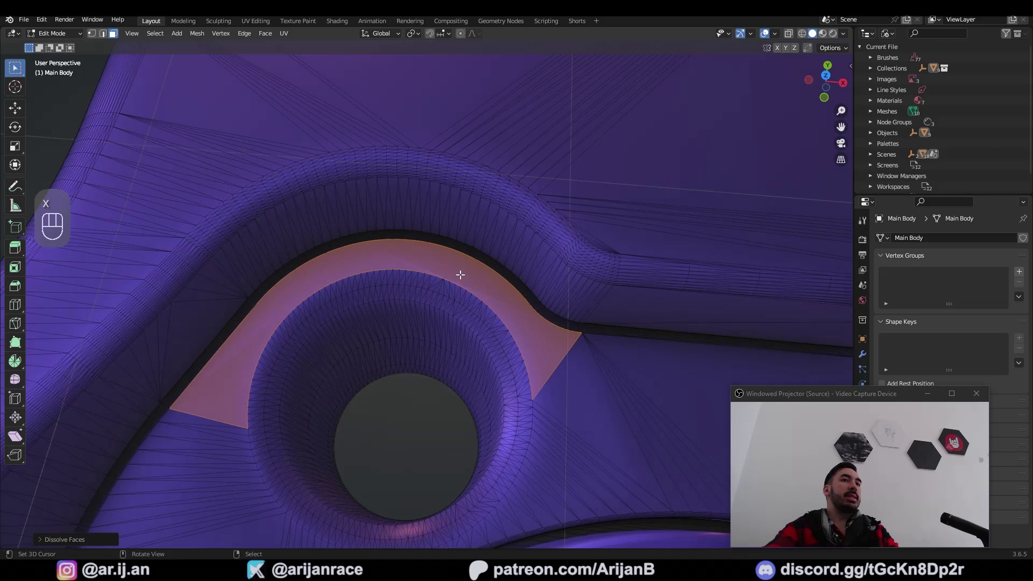
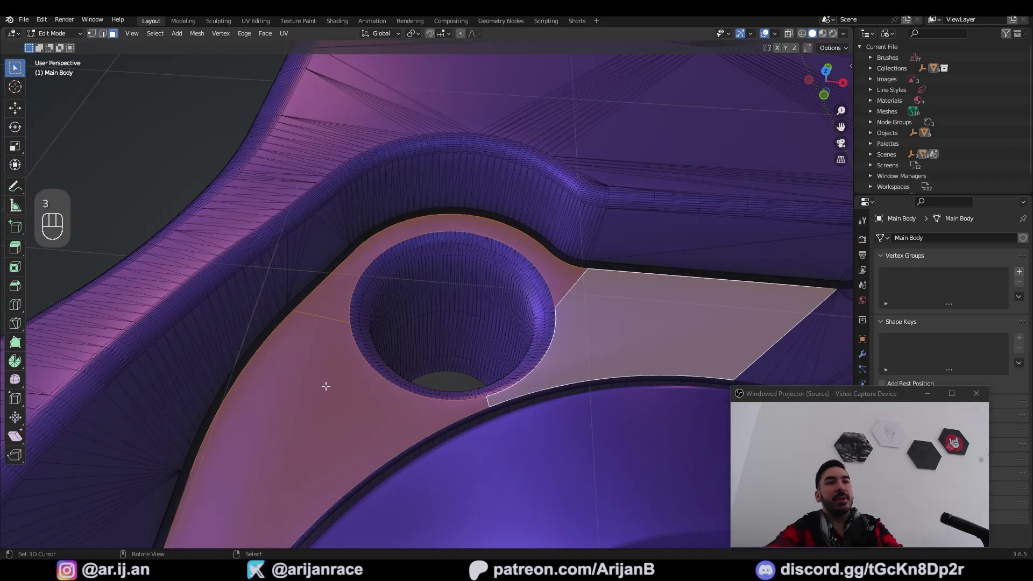
pyautogui.press('x')
pyautogui.press('2')
pyautogui.click(341, 320)
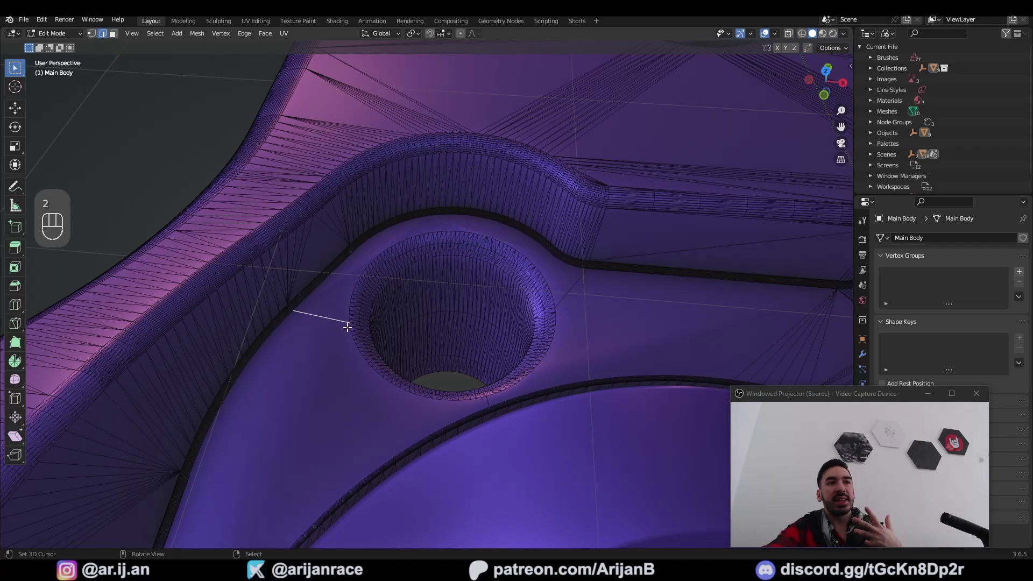
# Knife-cut a new edge from the rim toward the hole, undoing the stray attempts.
pyautogui.press('2')
pyautogui.click(573, 292)
pyautogui.press('a')
pyautogui.press('2')
pyautogui.press('x')
pyautogui.press('ctrl+z')
pyautogui.press('x')
pyautogui.press('1')
pyautogui.press('a')
pyautogui.press('ctrl+z')
pyautogui.press('a')
pyautogui.press('ctrl+z')
# Switch to face selection, orbit over the top of the body and pick faces near the hole.
pyautogui.press('Tab')
pyautogui.press('3')
pyautogui.press('a')
pyautogui.moveTo(462, 369); pyautogui.dragTo(431, 376)
pyautogui.moveTo(416, 375); pyautogui.dragTo(468, 339)
pyautogui.moveTo(450, 334); pyautogui.dragTo(510, 304)
pyautogui.moveTo(467, 341); pyautogui.dragTo(430, 371)
pyautogui.click(415, 336)
pyautogui.click(407, 262)
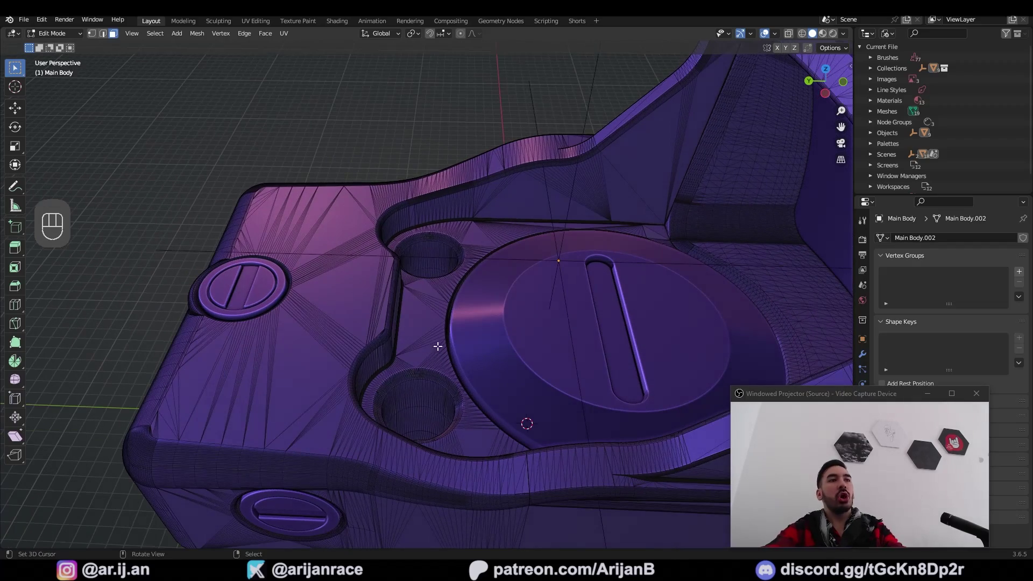
# Select the linked flat faces around the holes and move them up so they float above the body.
pyautogui.press('l')
pyautogui.click(441, 258)
pyautogui.click(495, 197)
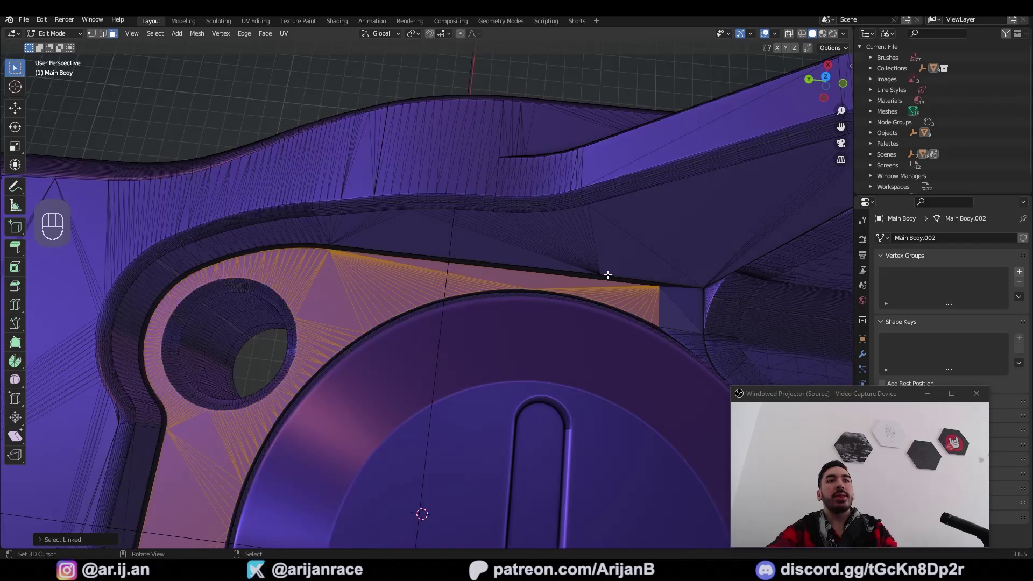
pyautogui.press('z')
pyautogui.moveTo(464, 370); pyautogui.dragTo(572, 413)
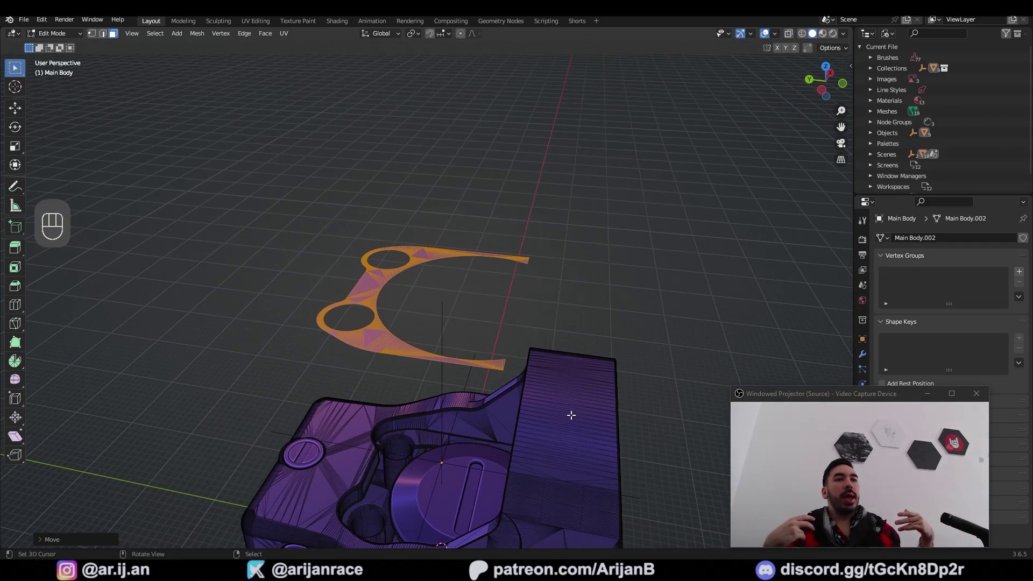
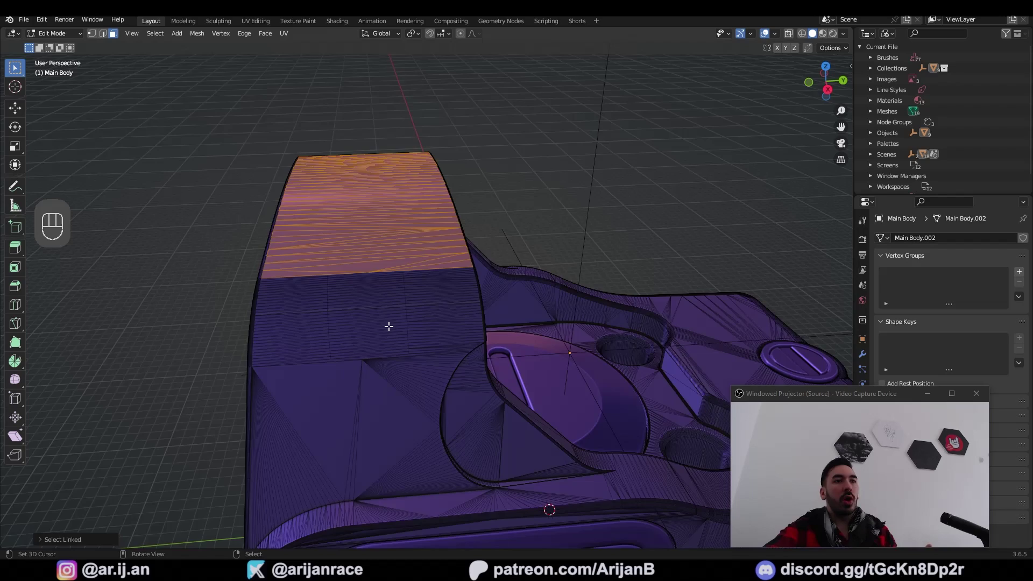
pyautogui.moveTo(386, 332); pyautogui.dragTo(415, 332)
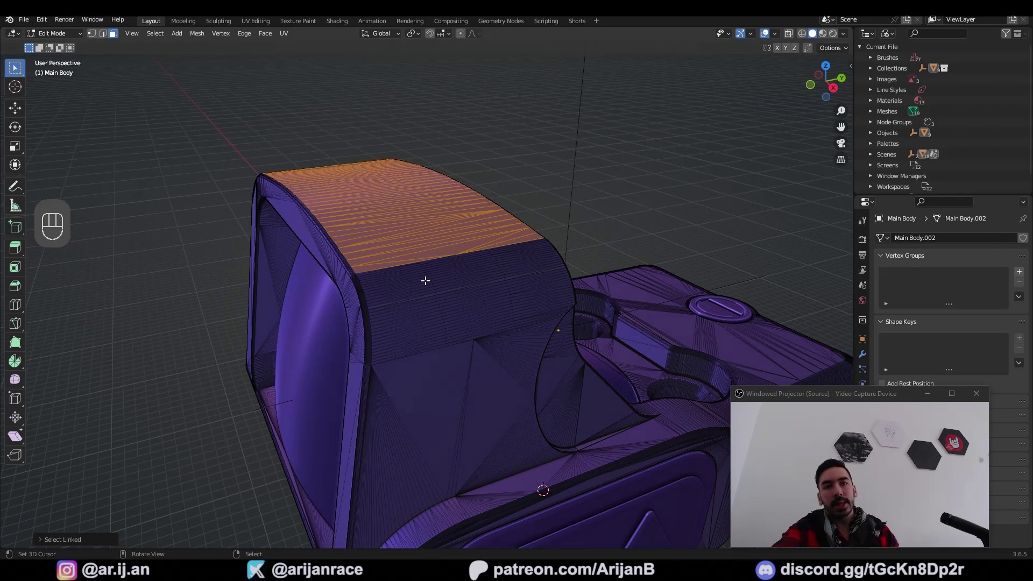
# Select the entire mesh and merge its vertices By Distance to remove duplicates.
pyautogui.click(395, 310)
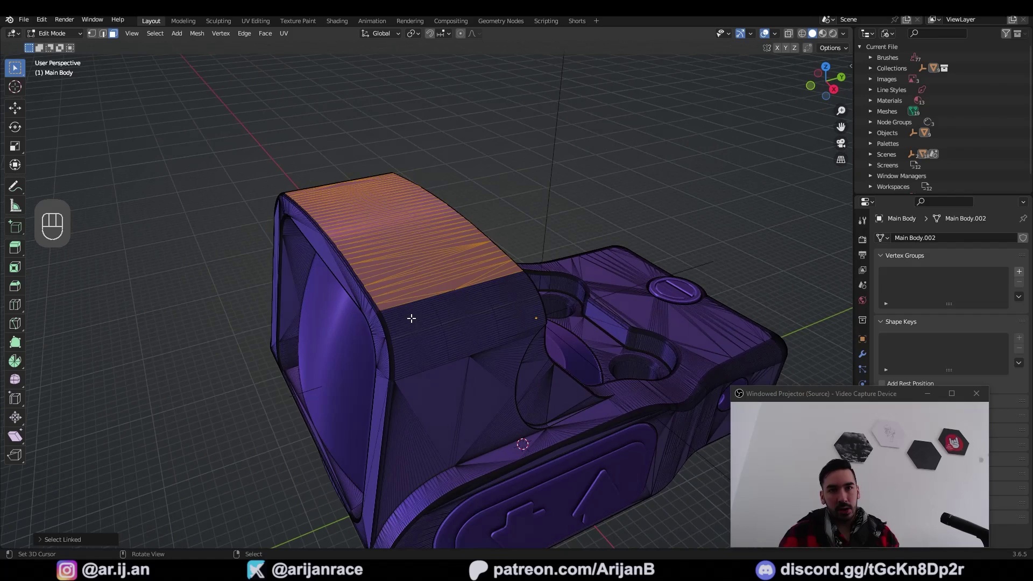
pyautogui.press('a')
pyautogui.press('a')
pyautogui.press('a')
pyautogui.press('l')
pyautogui.press('g')
pyautogui.press('a')
pyautogui.press('m')
pyautogui.press('m')
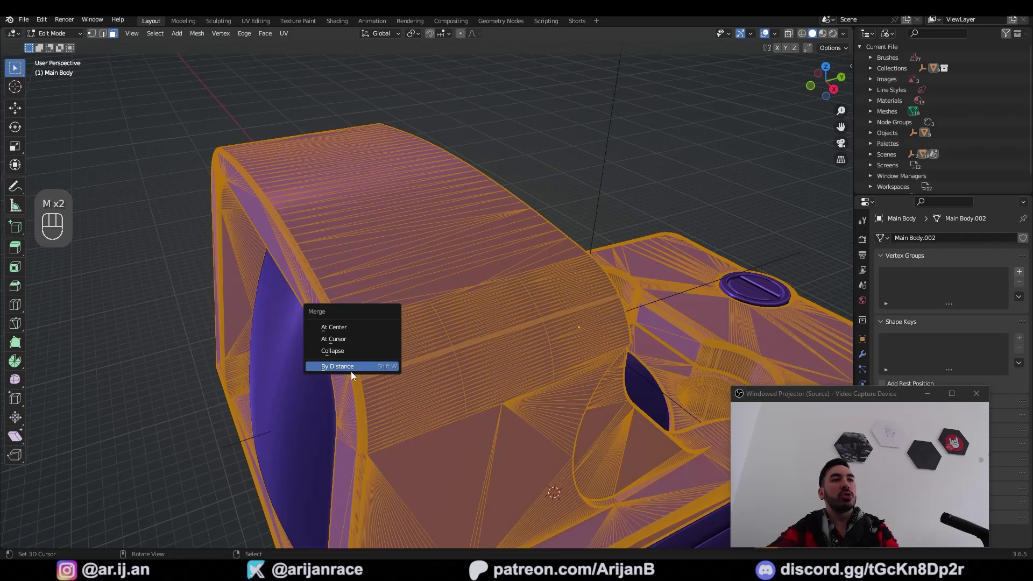
pyautogui.press('a')
pyautogui.press('l')
pyautogui.press('l')
pyautogui.press('1')
pyautogui.click(354, 299)
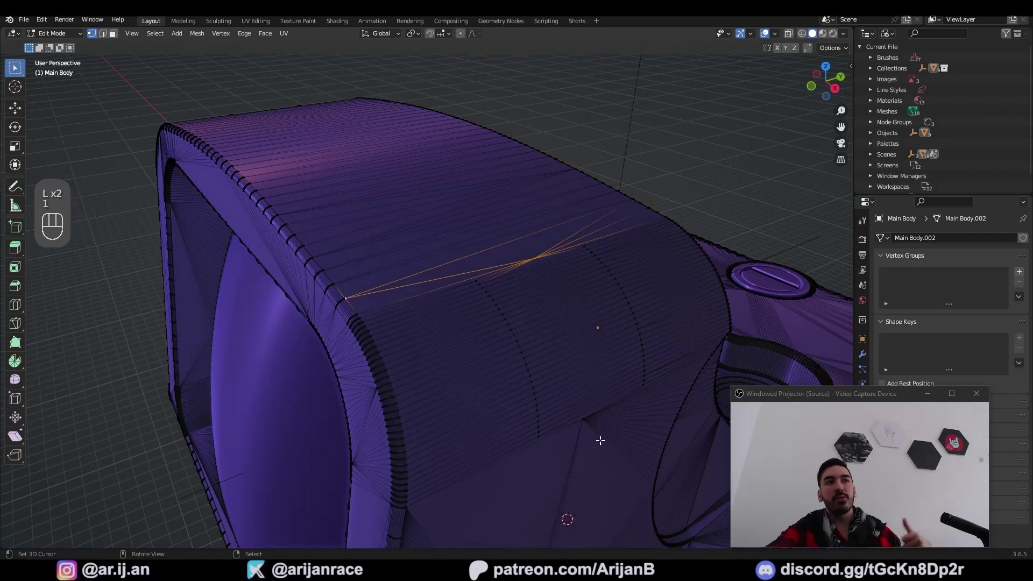
# Select the floating flat piece's linked top faces and move it well clear of the body.
pyautogui.middleClick(616, 406)
pyautogui.click(619, 407)
pyautogui.press('ctrl+z')
pyautogui.press('a')
pyautogui.press('l')
pyautogui.click(454, 310)
pyautogui.moveTo(508, 400); pyautogui.dragTo(476, 394)
pyautogui.click(477, 380)
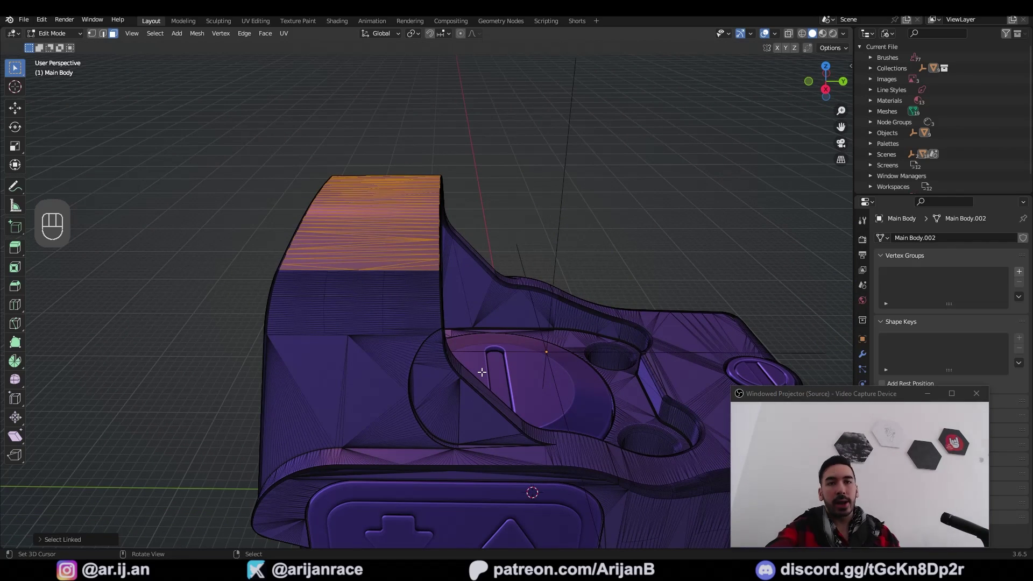
pyautogui.press('a')
pyautogui.click(364, 280)
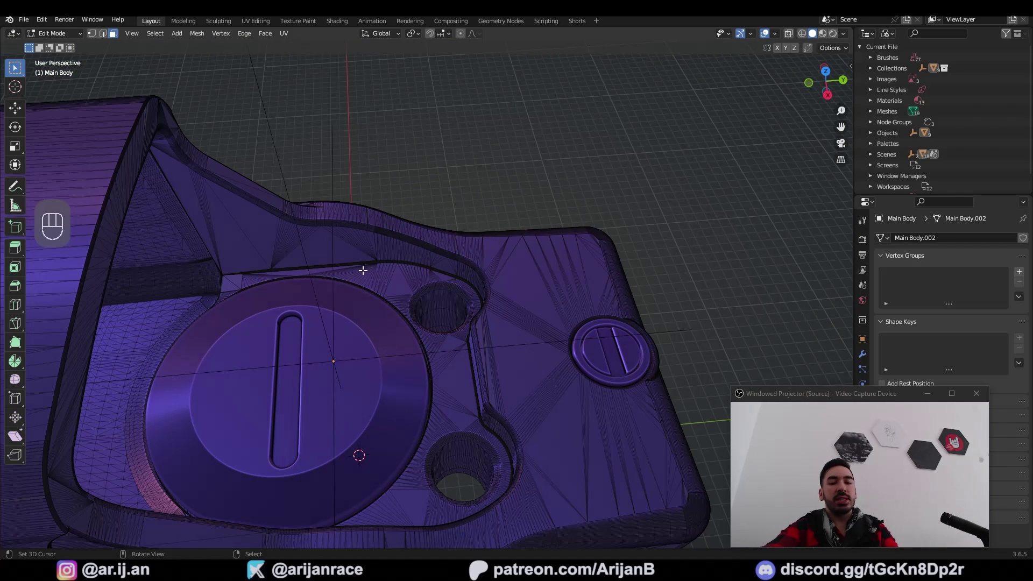
pyautogui.press('l')
pyautogui.press('g')
pyautogui.press('KP_Decimal')
# Box-select the faces between and beside the two holes and bring up the delete/dissolve options (X).
pyautogui.press('a')
pyautogui.press('c')
pyautogui.press('b')
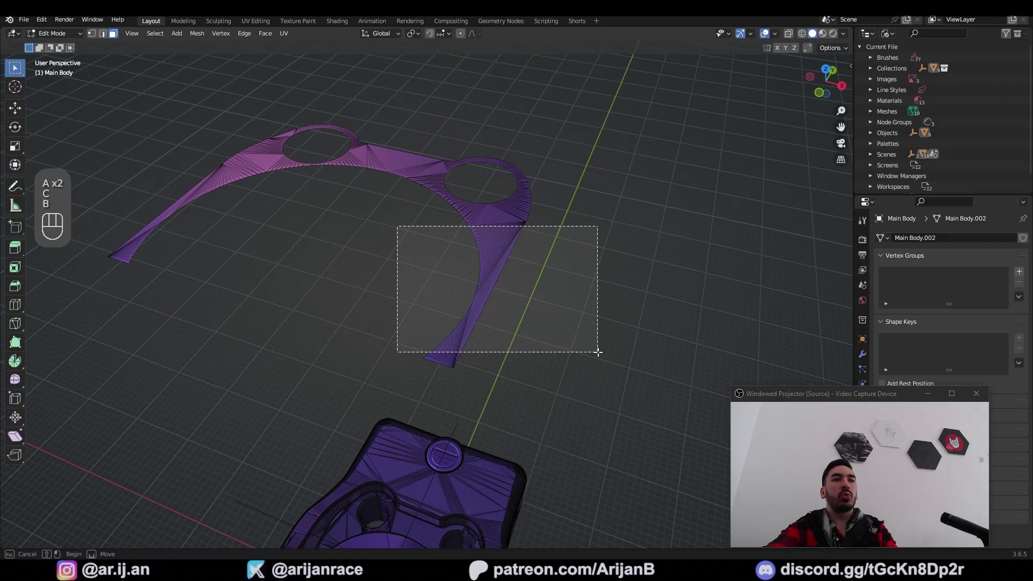
pyautogui.press('x')
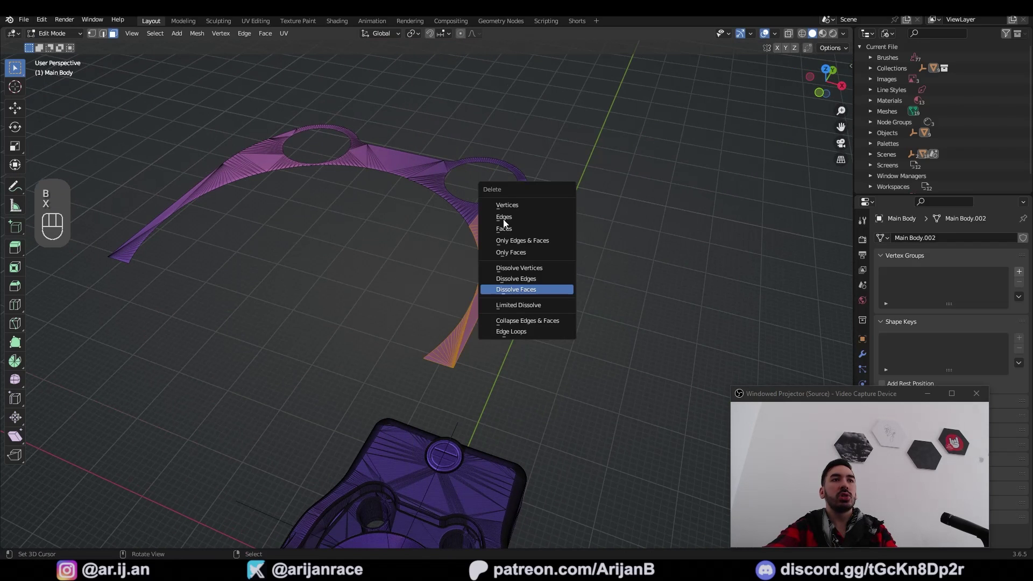
pyautogui.press('a')
pyautogui.press('a')
pyautogui.press('b')
pyautogui.press('x')
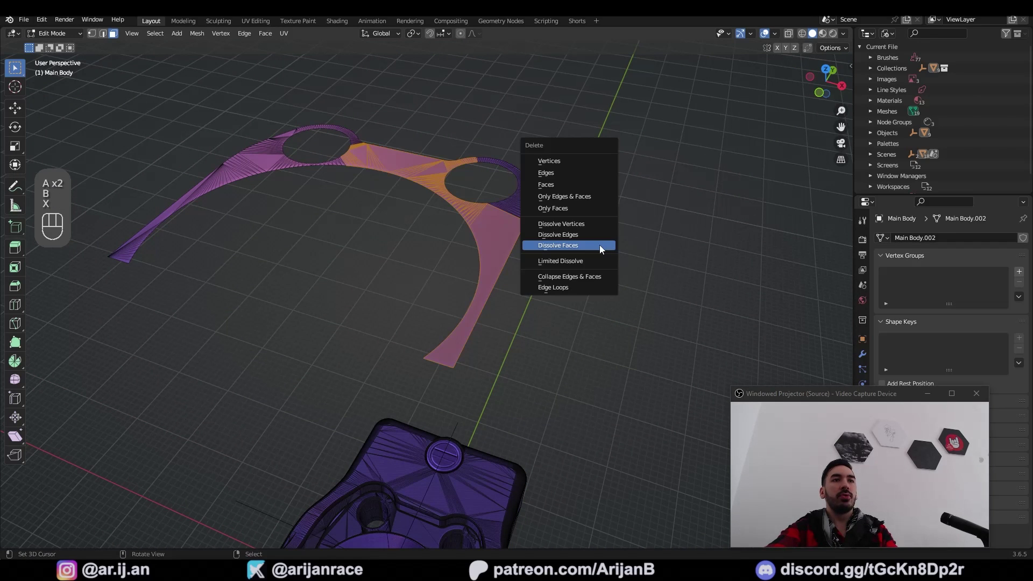
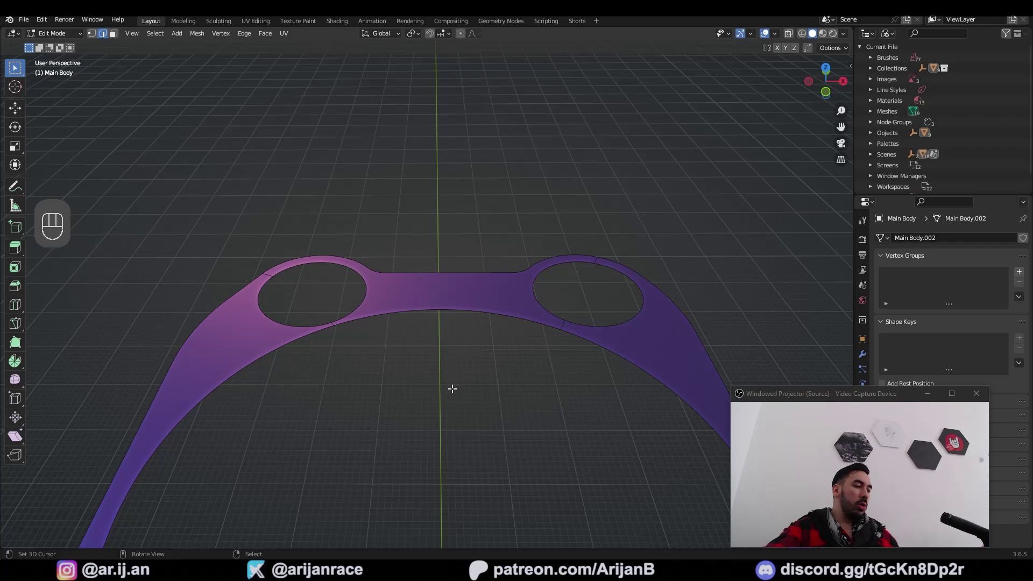
# Confirm the face dissolve and re-centre the view on the flat two-hole outline.
pyautogui.click(447, 445)
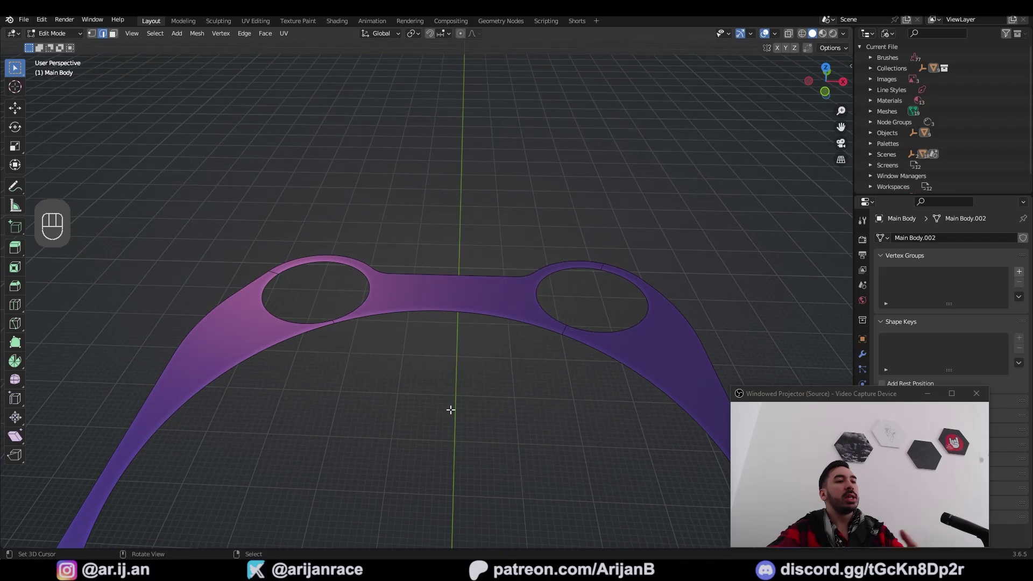
pyautogui.click(459, 430)
pyautogui.click(495, 409)
pyautogui.middleClick(486, 392)
pyautogui.click(445, 375)
pyautogui.middleClick(456, 386)
pyautogui.middleClick(459, 386)
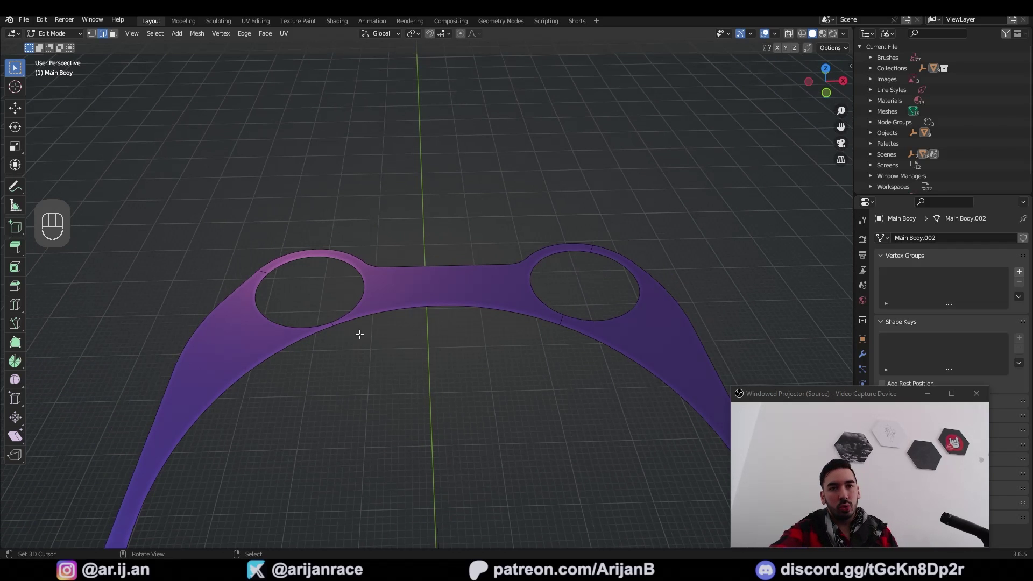
# Zoom out, select all faces of the outline and extrude its outer walls upward.
pyautogui.press('2')
pyautogui.press('a')
pyautogui.press('b')
pyautogui.press('a')
pyautogui.press('a')
pyautogui.press('b')
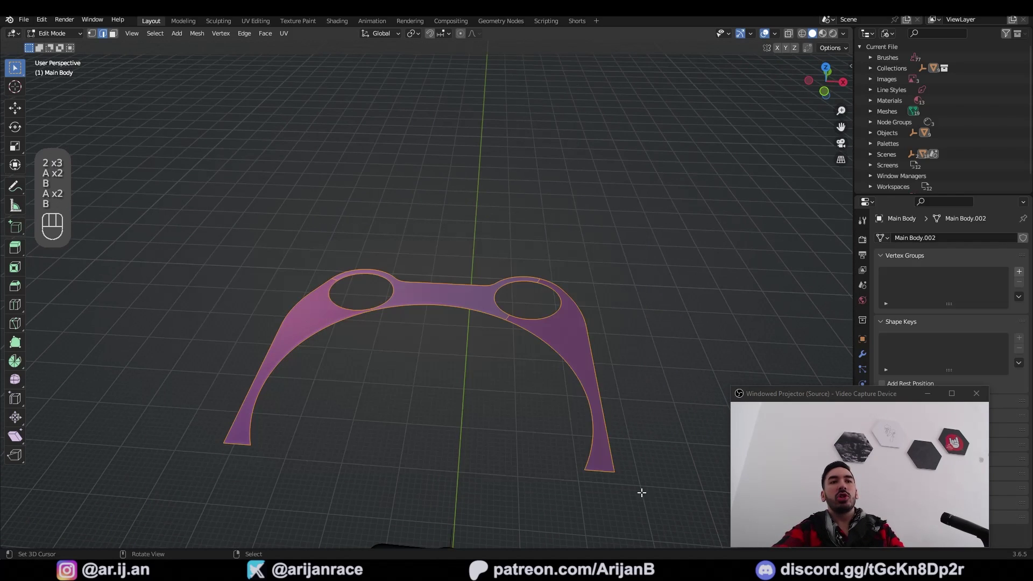
pyautogui.press('3')
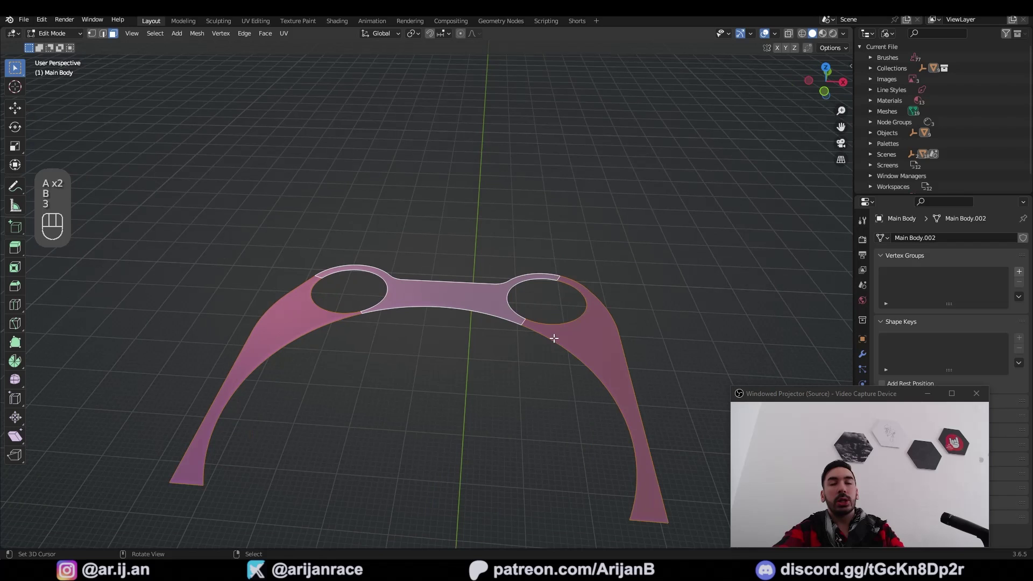
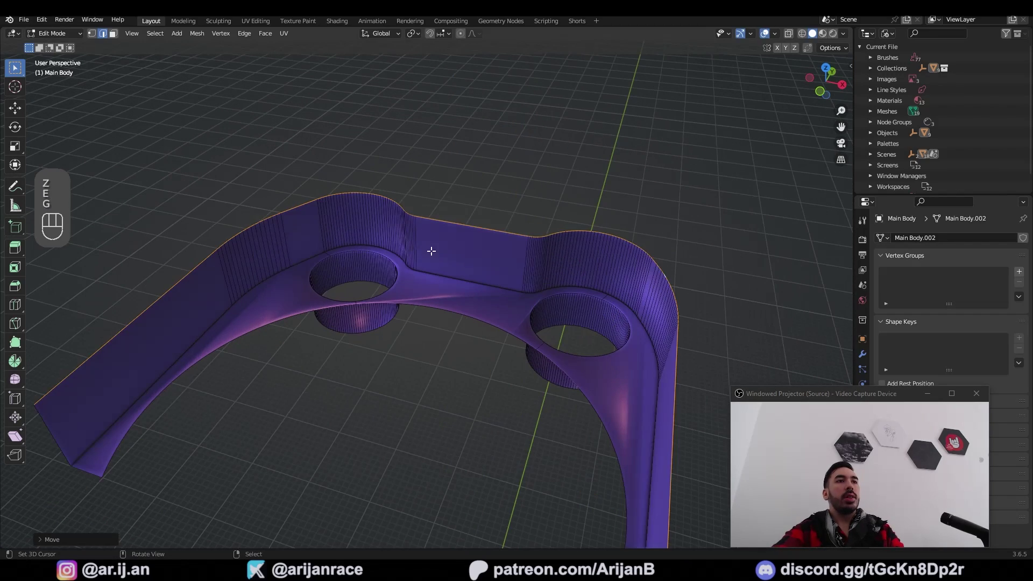
# Select the faces inside both holes and extrude tubes up around their rims.
pyautogui.press('3')
pyautogui.click(416, 241)
pyautogui.click(378, 252)
pyautogui.press('3')
pyautogui.click(320, 242)
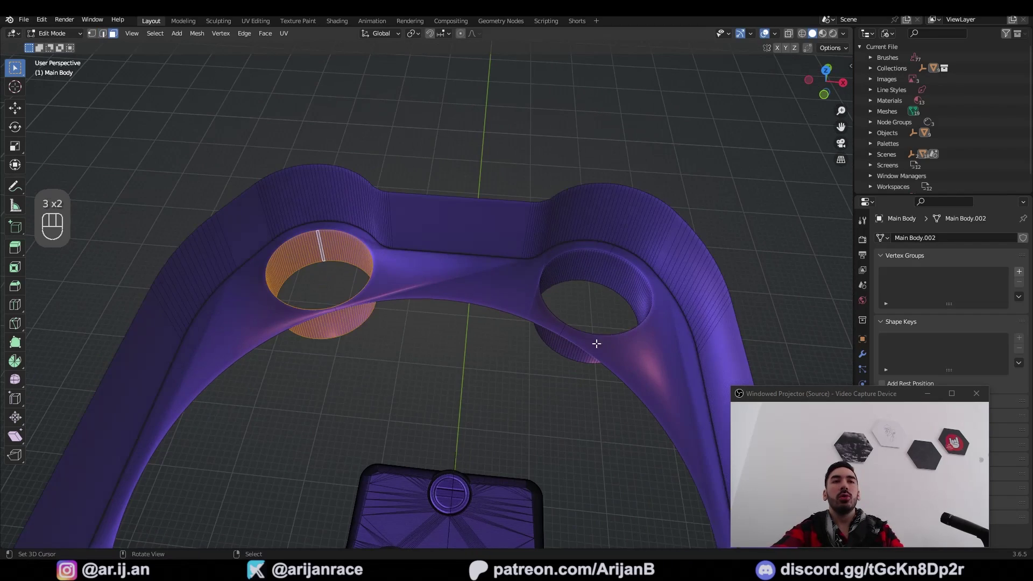
pyautogui.press('Tab')
pyautogui.moveTo(543, 342); pyautogui.dragTo(461, 316)
pyautogui.press('a')
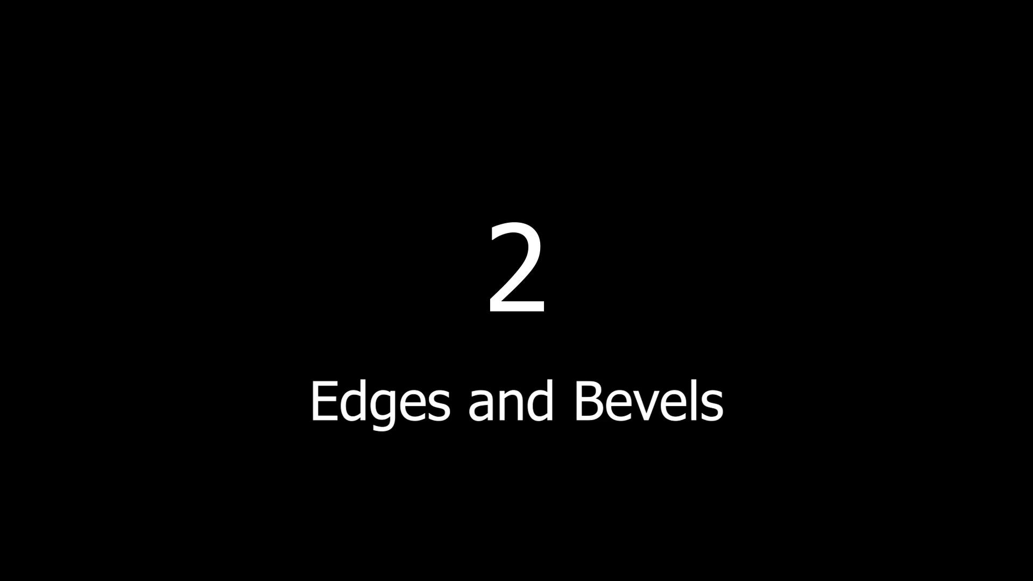
pyautogui.click(408, 307)
pyautogui.press('a')
pyautogui.click(541, 371)
# In edge mode select the loop along the wall base and bring up the Edge menu (Ctrl+E).
pyautogui.press('Tab')
pyautogui.click(459, 380)
pyautogui.press('Tab')
pyautogui.press('2')
pyautogui.click(460, 317)
pyautogui.press('z')
pyautogui.click(271, 242)
pyautogui.moveTo(343, 265); pyautogui.dragTo(412, 270)
pyautogui.press('ctrl+e')
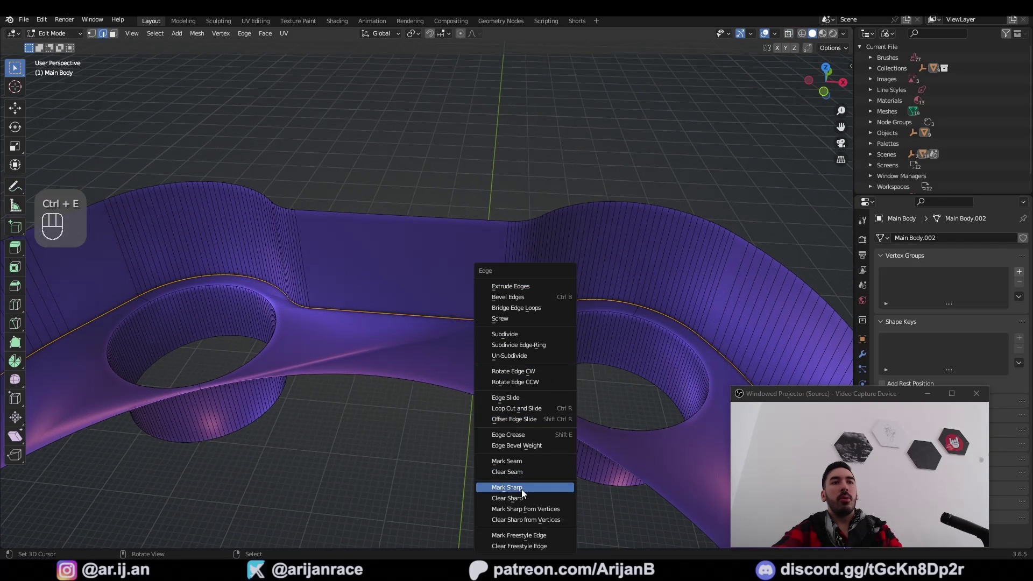
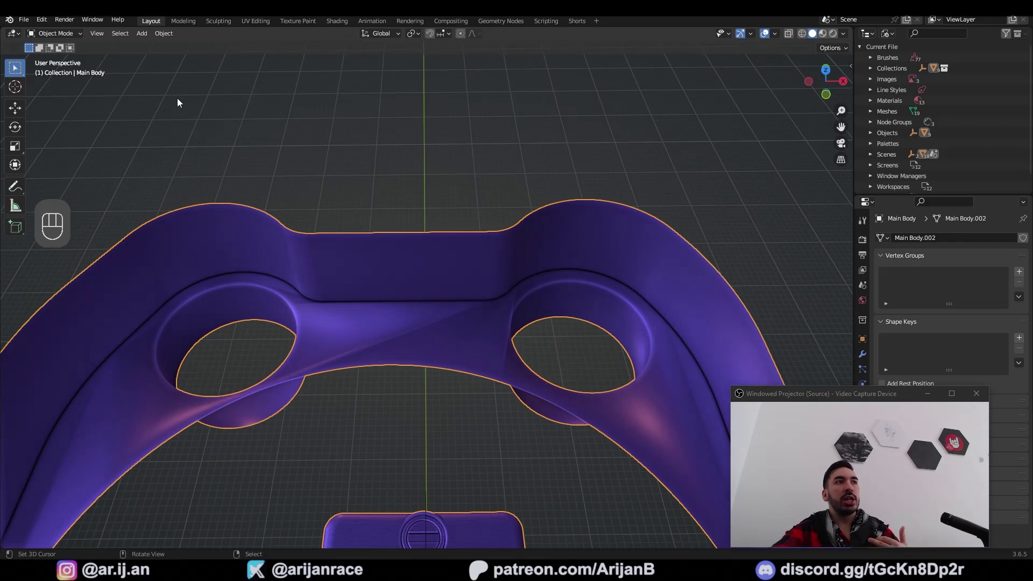
# Orbit around the main body to check how its smooth shading reads from several angles.
pyautogui.moveTo(161, 38); pyautogui.dragTo(211, 279)
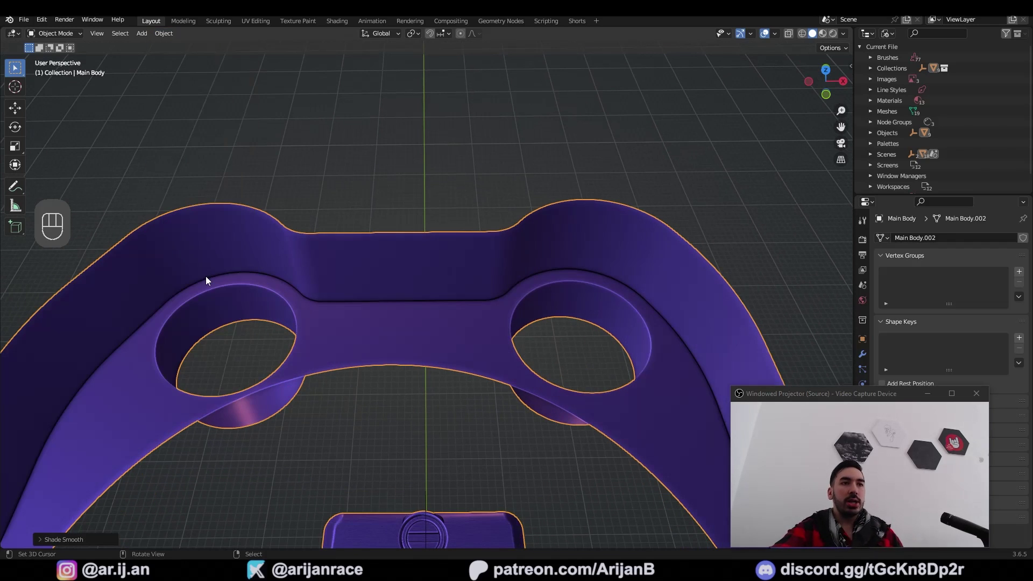
pyautogui.moveTo(208, 280); pyautogui.dragTo(421, 319)
pyautogui.moveTo(333, 277); pyautogui.dragTo(345, 264)
pyautogui.moveTo(366, 351); pyautogui.dragTo(473, 332)
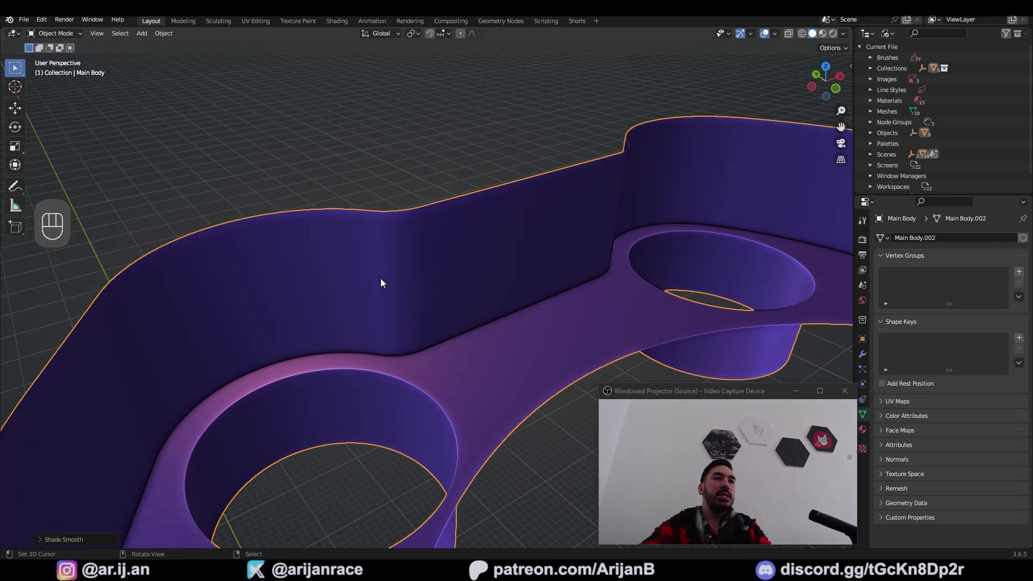
pyautogui.moveTo(209, 280); pyautogui.dragTo(294, 281)
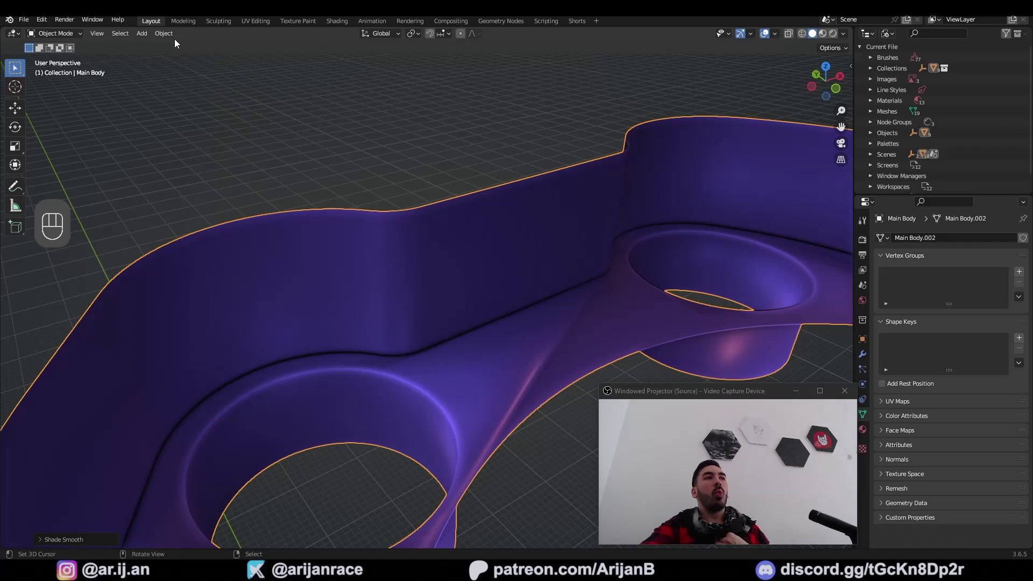
pyautogui.moveTo(171, 33); pyautogui.dragTo(221, 271)
pyautogui.moveTo(481, 329); pyautogui.dragTo(400, 322)
pyautogui.press('Tab')
pyautogui.press('Tab')
pyautogui.moveTo(608, 323); pyautogui.dragTo(483, 302)
# Mark the main body's edge loops sharp and apply Shade Smooth so those edges stay crisp.
pyautogui.press('Tab')
pyautogui.click(401, 304)
pyautogui.click(449, 254)
pyautogui.click(411, 341)
pyautogui.press('Tab')
pyautogui.press('2')
pyautogui.click(465, 309)
pyautogui.press('Tab')
pyautogui.click(377, 310)
pyautogui.moveTo(435, 356); pyautogui.dragTo(403, 332)
pyautogui.moveTo(389, 340); pyautogui.dragTo(204, 281)
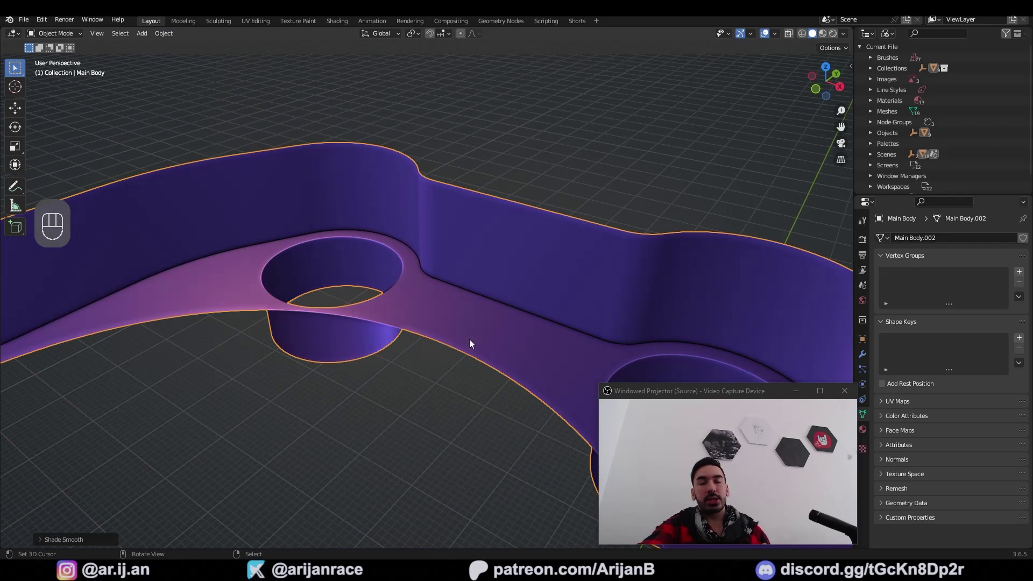
# Shade Smooth the bevelled test cube with Auto Smooth enabled at the default 30° angle.
pyautogui.press('a')
pyautogui.click(164, 43)
pyautogui.moveTo(167, 36); pyautogui.dragTo(208, 285)
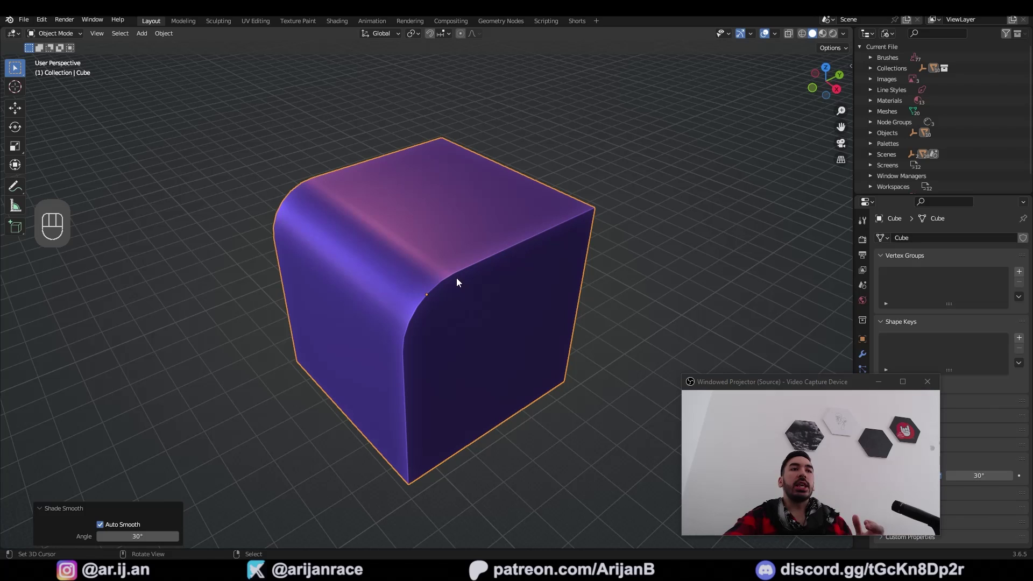
pyautogui.click(505, 291)
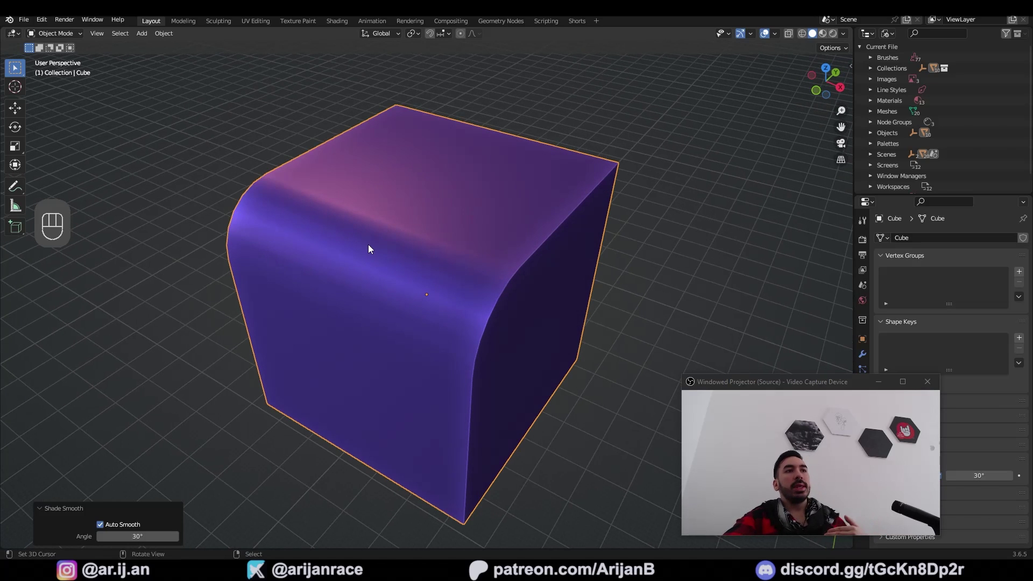
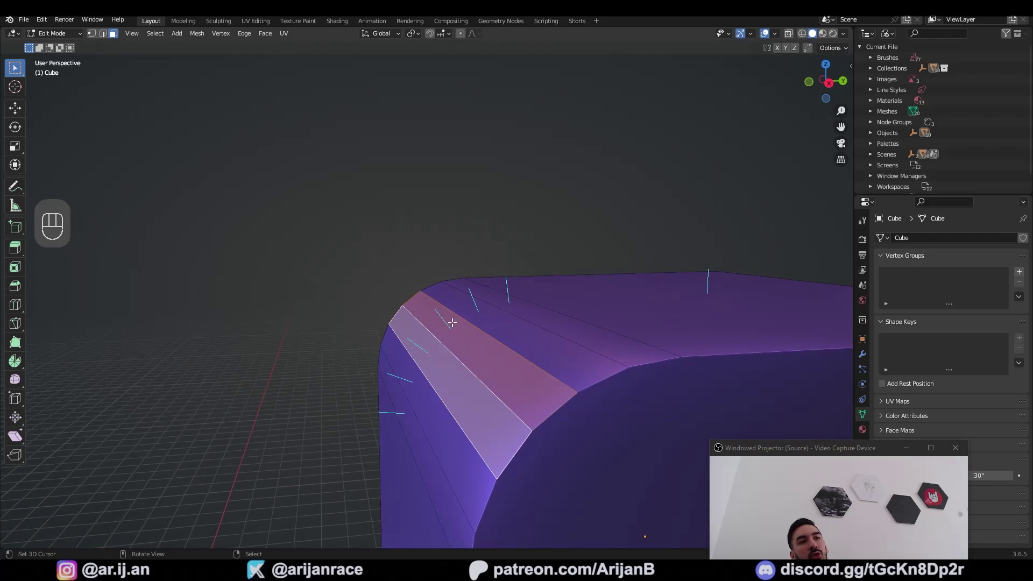
# Inspect the cube's bevelled corner and raise the auto smooth angle to 55.1°.
pyautogui.middleClick(411, 333)
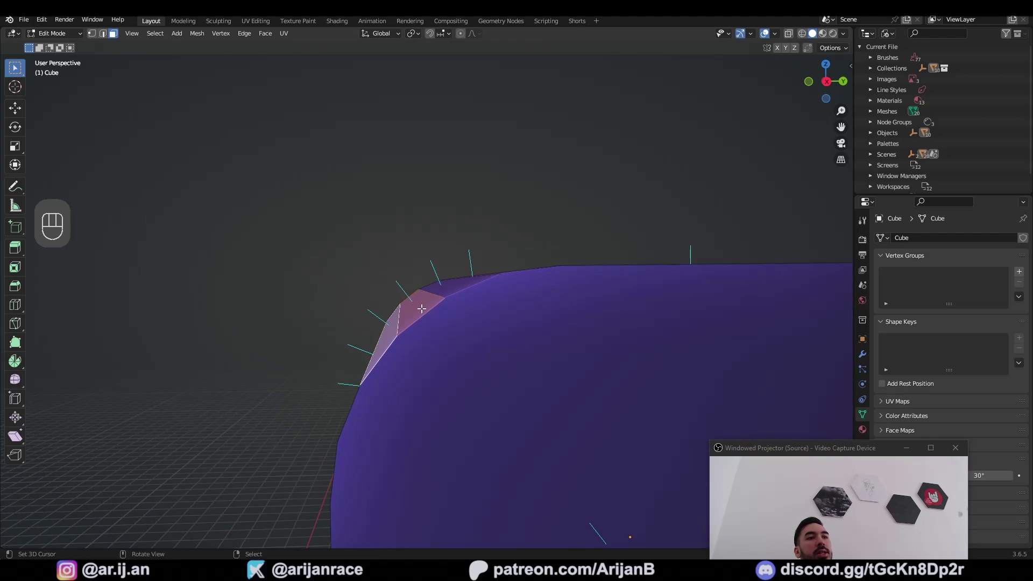
pyautogui.middleClick(412, 299)
pyautogui.middleClick(436, 330)
pyautogui.moveTo(475, 366); pyautogui.dragTo(480, 317)
pyautogui.press('Tab')
pyautogui.moveTo(502, 308); pyautogui.dragTo(534, 332)
pyautogui.moveTo(528, 336); pyautogui.dragTo(466, 287)
pyautogui.press('Tab')
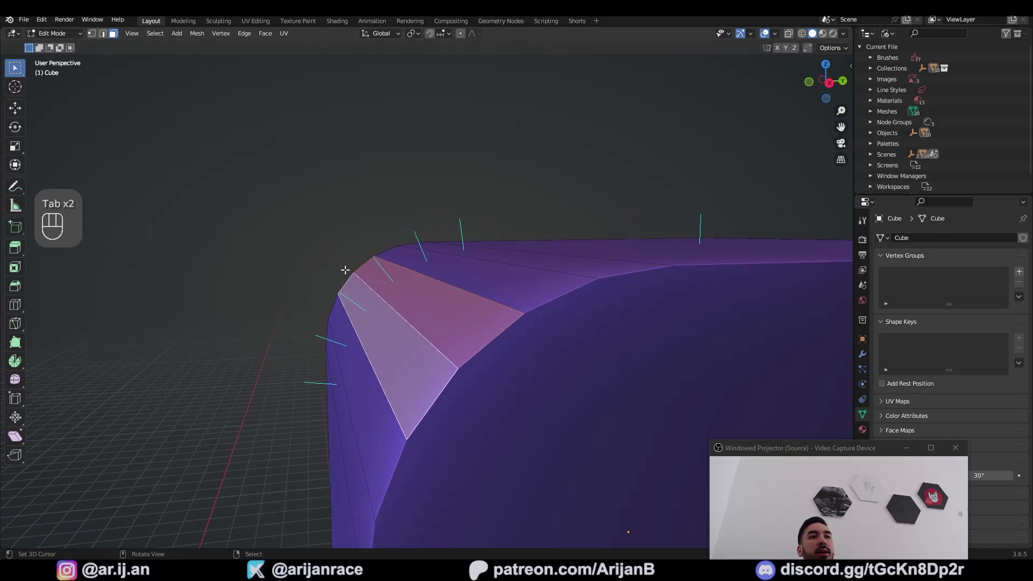
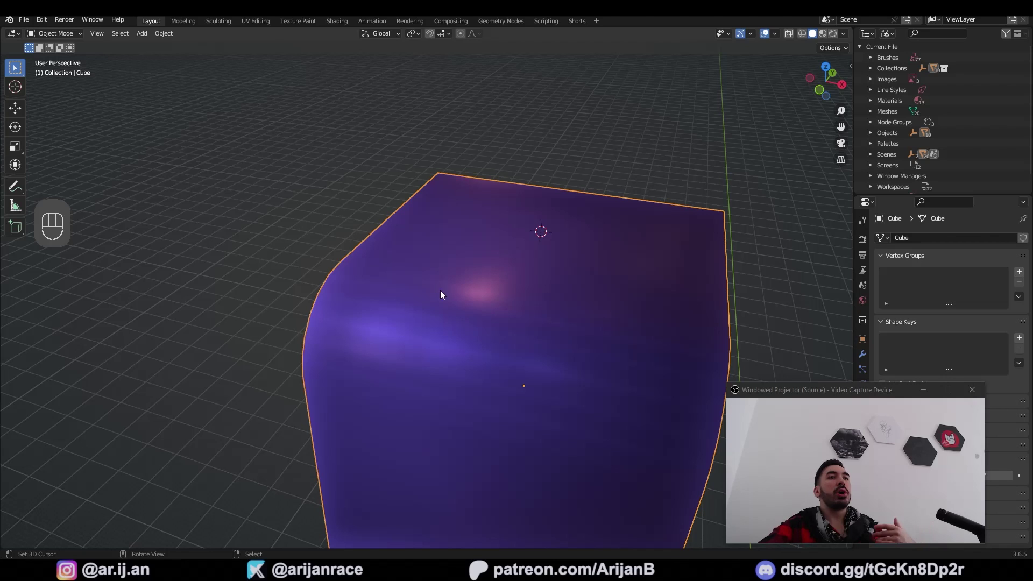
pyautogui.middleClick(457, 365)
pyautogui.moveTo(160, 36); pyautogui.dragTo(217, 280)
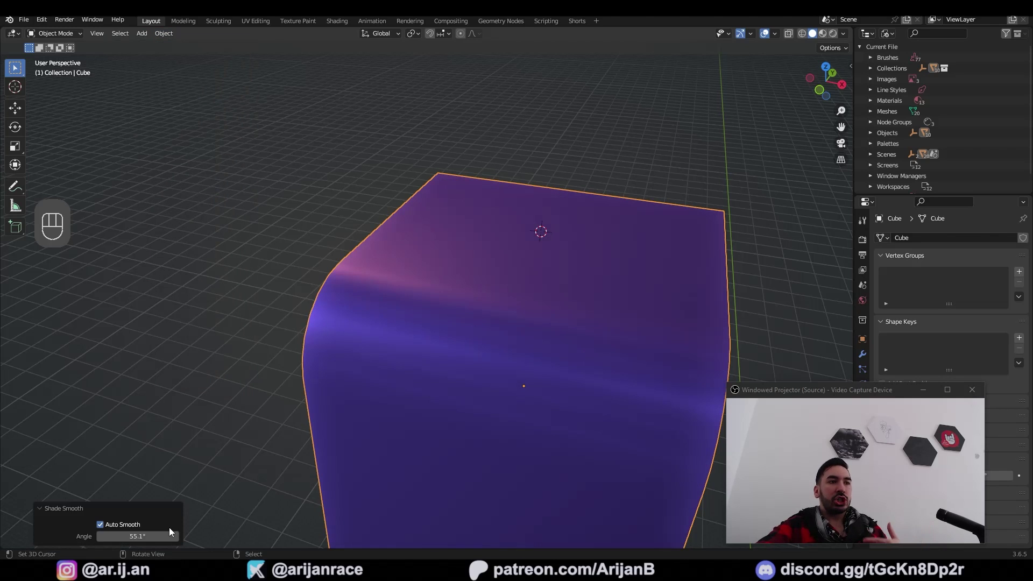
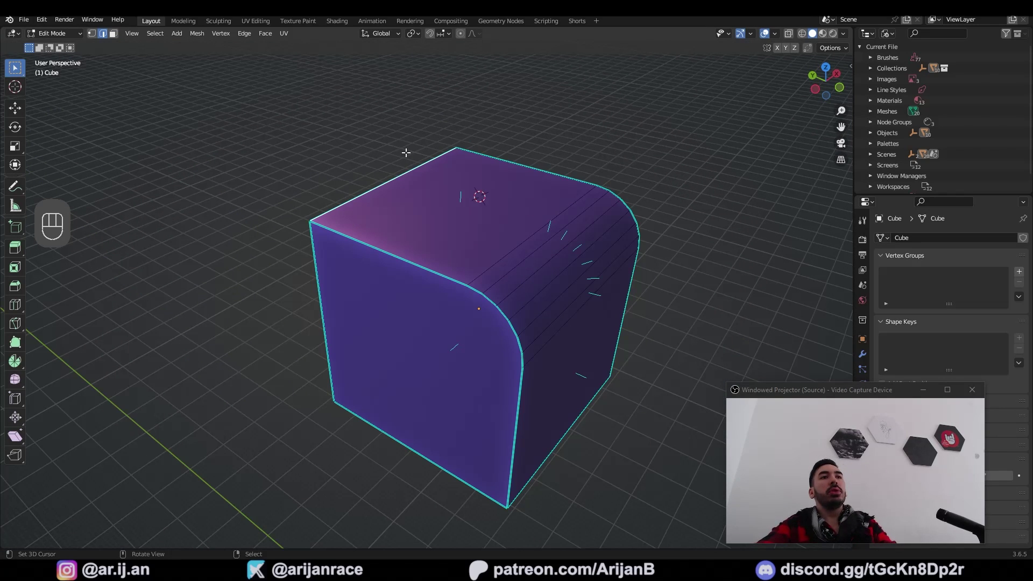
# Bevel the edge loop around the main body's hole rim with a narrow two-segment bevel.
pyautogui.press('Tab')
pyautogui.moveTo(569, 289); pyautogui.dragTo(426, 263)
pyautogui.press('KP_Decimal')
pyautogui.press('2')
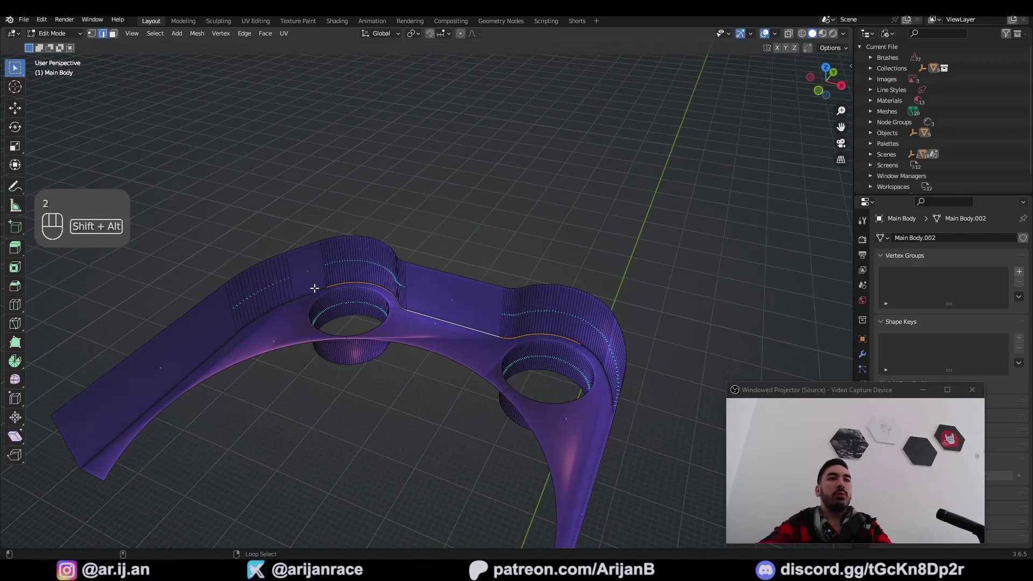
pyautogui.click(588, 350)
pyautogui.press('ctrl+e')
pyautogui.press('Tab')
pyautogui.moveTo(515, 319); pyautogui.dragTo(476, 326)
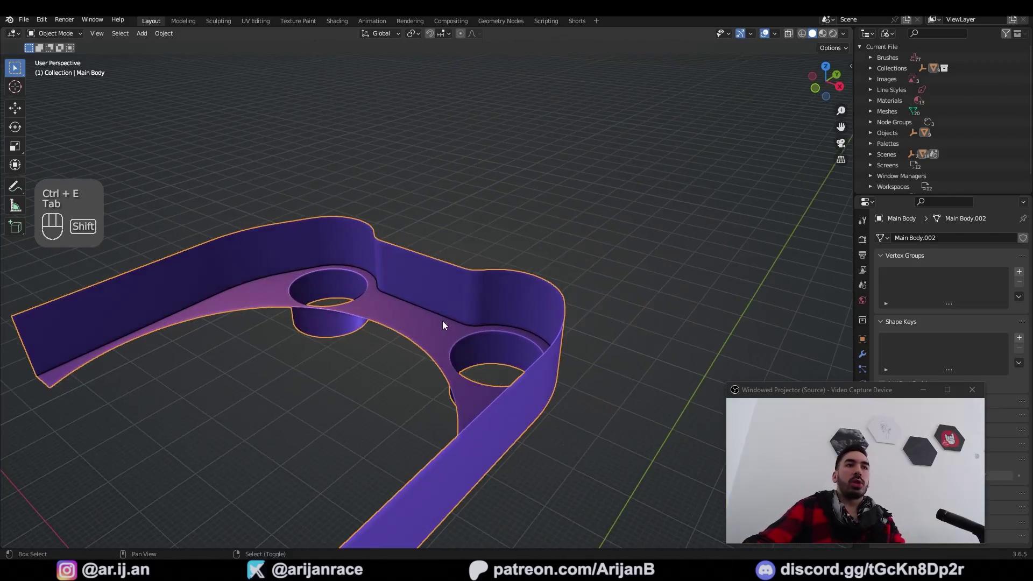
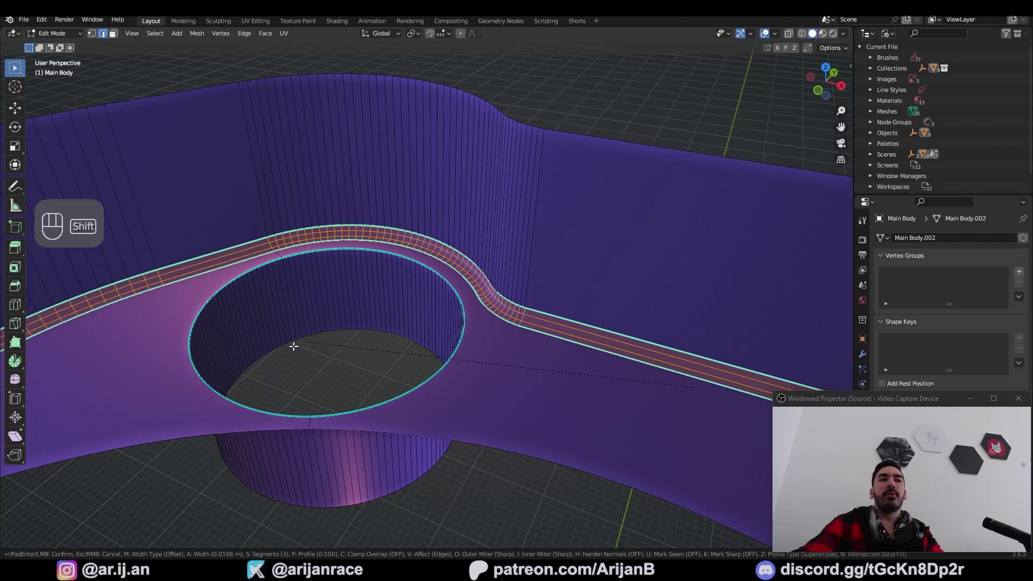
pyautogui.moveTo(456, 314); pyautogui.dragTo(409, 308)
pyautogui.click(409, 308)
pyautogui.press('ctrl+z')
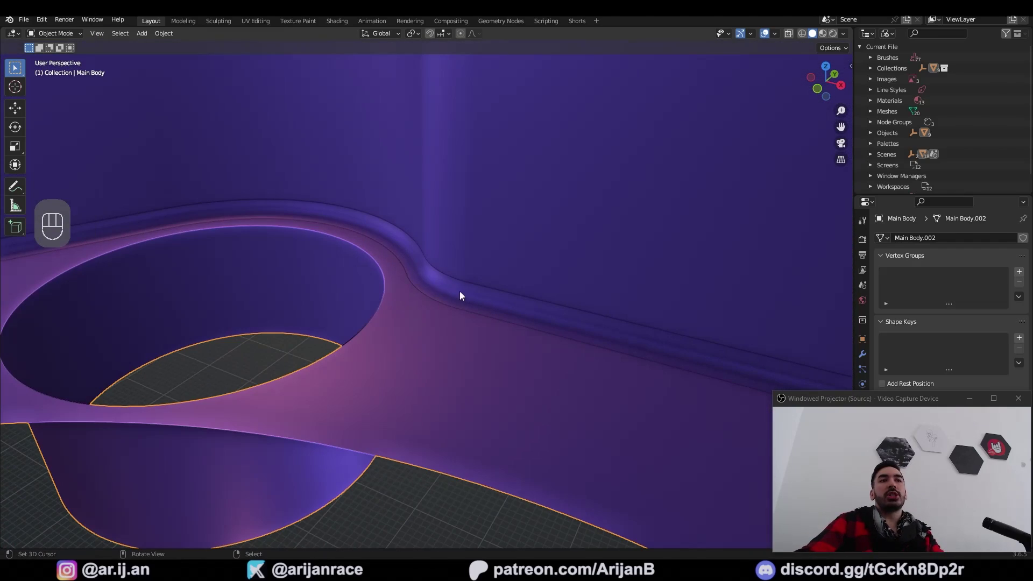
# Start a second narrow bevel along the main body's wall-base edges.
pyautogui.press('Tab')
pyautogui.press('ctrl+e')
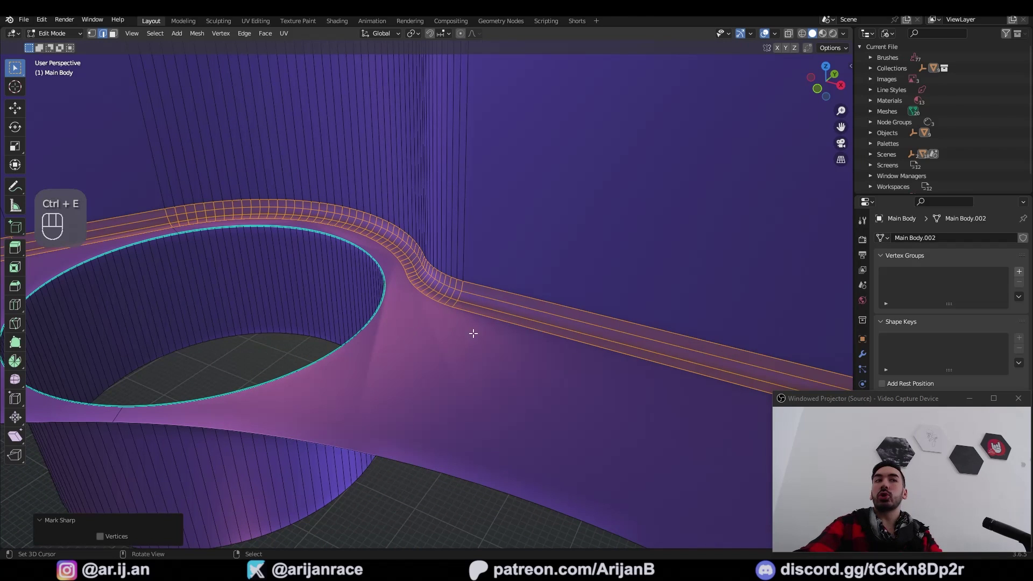
pyautogui.press('ctrl+z')
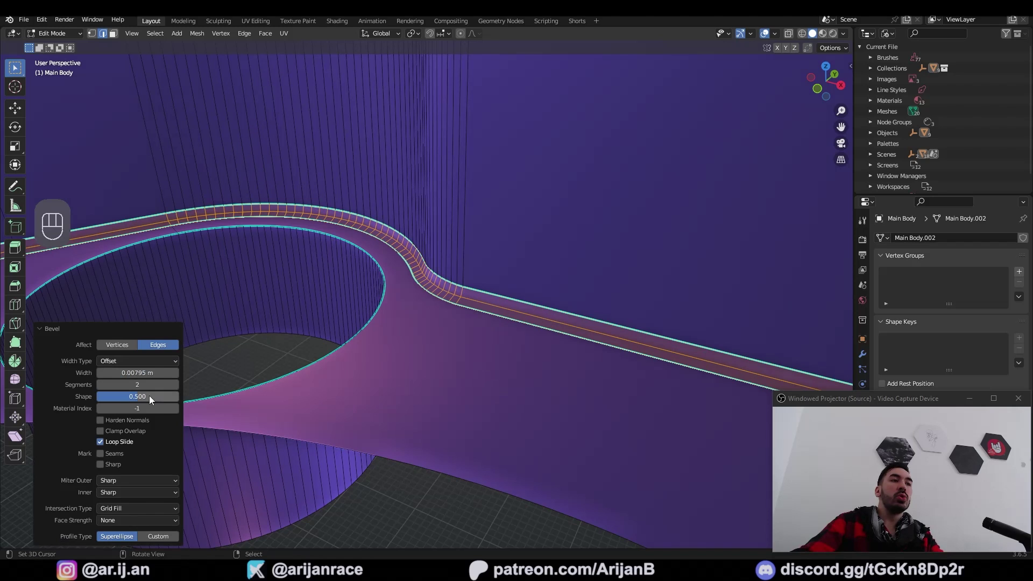
pyautogui.moveTo(183, 399); pyautogui.dragTo(467, 286)
pyautogui.press('Tab')
pyautogui.middleClick(561, 324)
pyautogui.press('2')
pyautogui.press('ctrl+b')
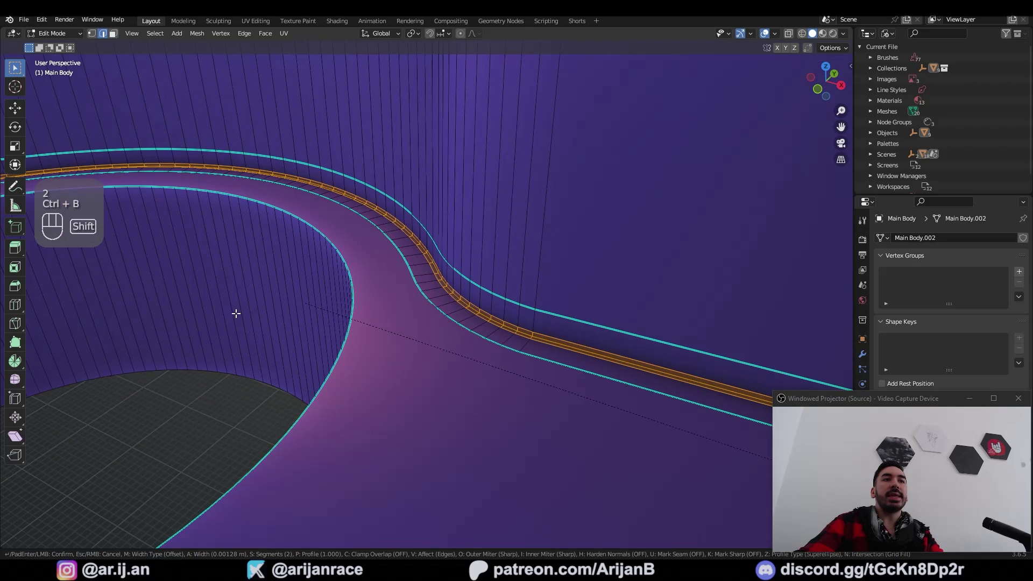
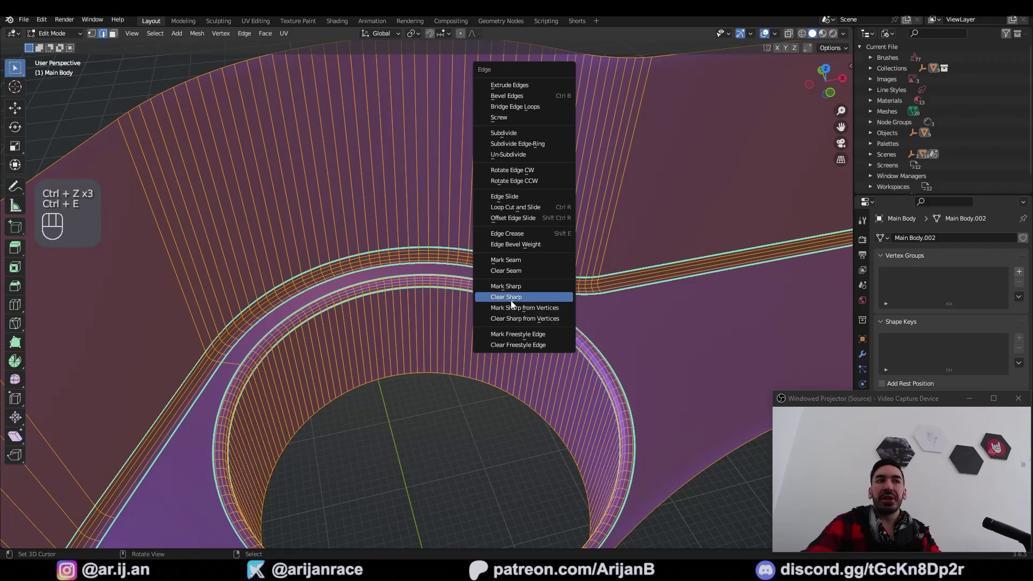
# Clear the sharp marking from the bevelled edges and look down into the hole.
pyautogui.press('Tab')
pyautogui.click(502, 331)
pyautogui.moveTo(332, 289); pyautogui.dragTo(484, 331)
pyautogui.moveTo(466, 334); pyautogui.dragTo(429, 290)
pyautogui.click(335, 244)
pyautogui.click(344, 269)
# Select the edge loop around the hole rim and mark it as a seam.
pyautogui.click(547, 336)
pyautogui.press('ctrl+e')
pyautogui.press('a')
pyautogui.press('a')
pyautogui.click(300, 246)
pyautogui.press('ctrl+e')
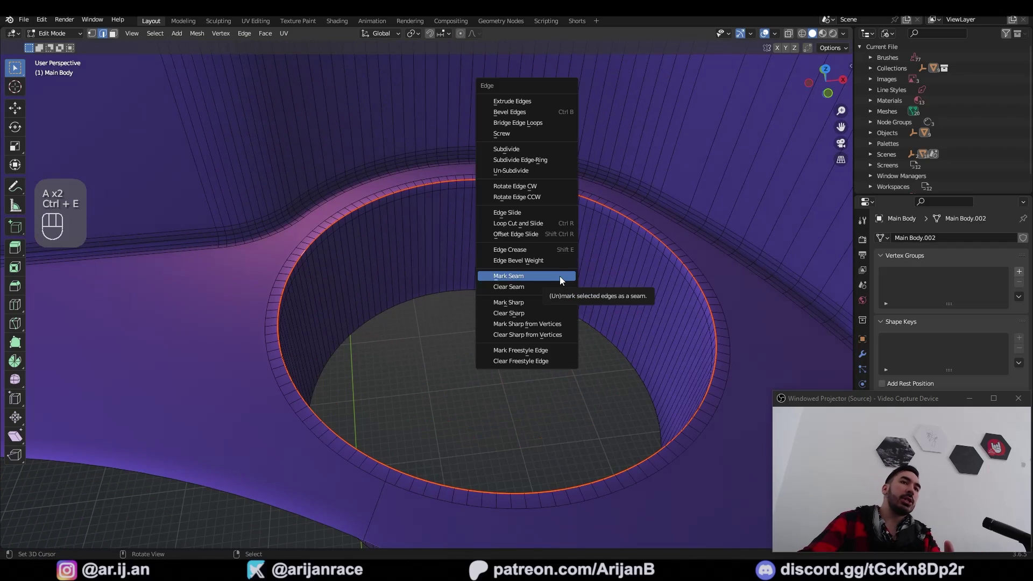
pyautogui.moveTo(487, 278); pyautogui.dragTo(567, 269)
pyautogui.click(390, 281)
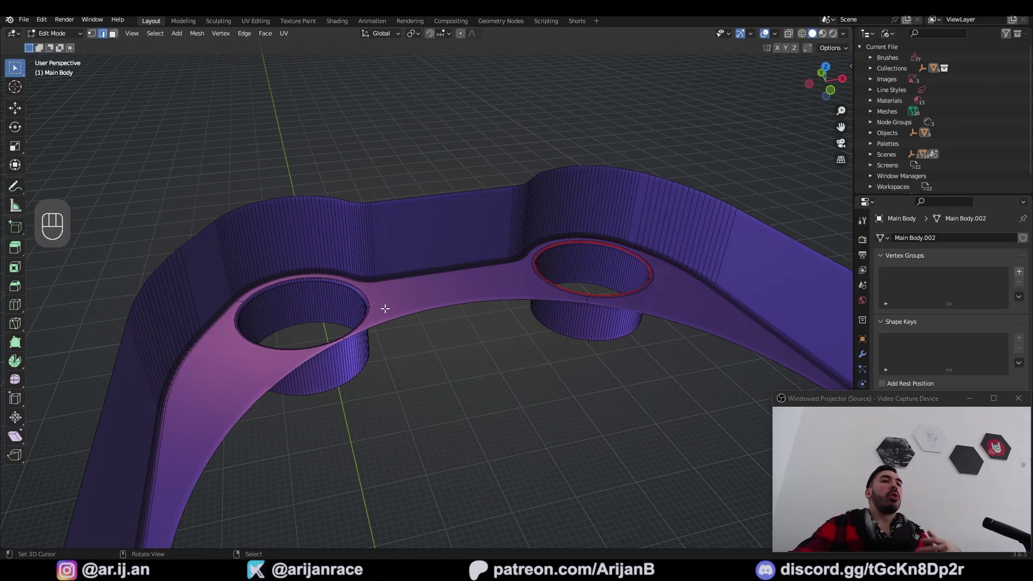
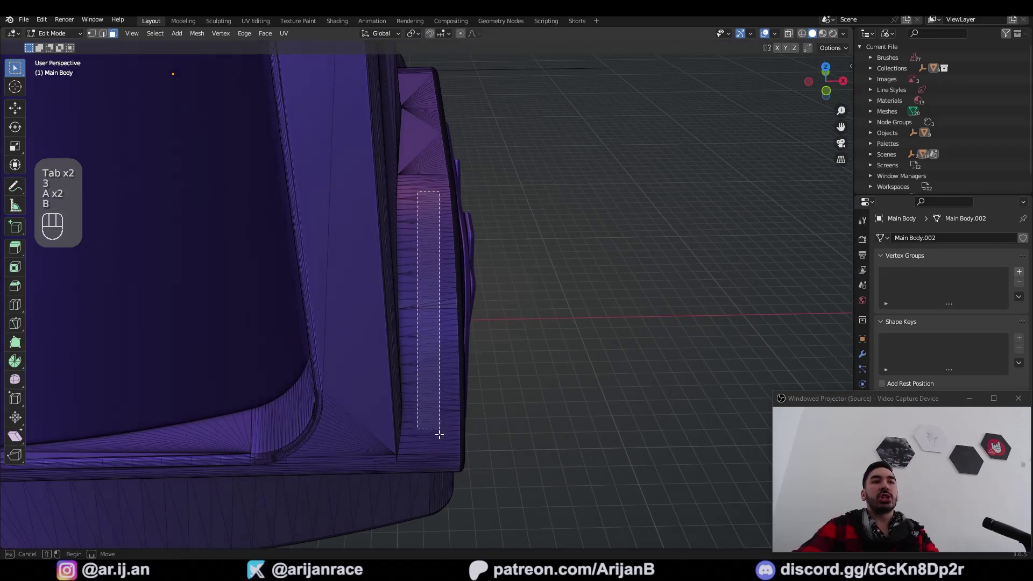
# Select the whole connected curved strip of faces on the sight body.
pyautogui.click(515, 415)
pyautogui.press('x')
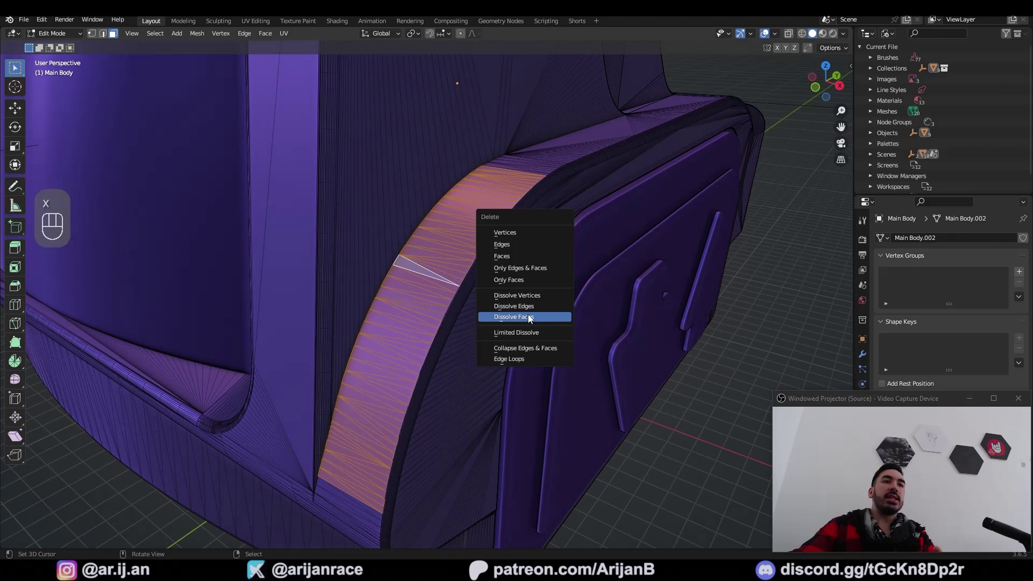
pyautogui.moveTo(516, 324); pyautogui.dragTo(479, 318)
pyautogui.press('Tab')
pyautogui.moveTo(430, 288); pyautogui.dragTo(411, 303)
pyautogui.press('Tab')
pyautogui.moveTo(497, 247); pyautogui.dragTo(551, 238)
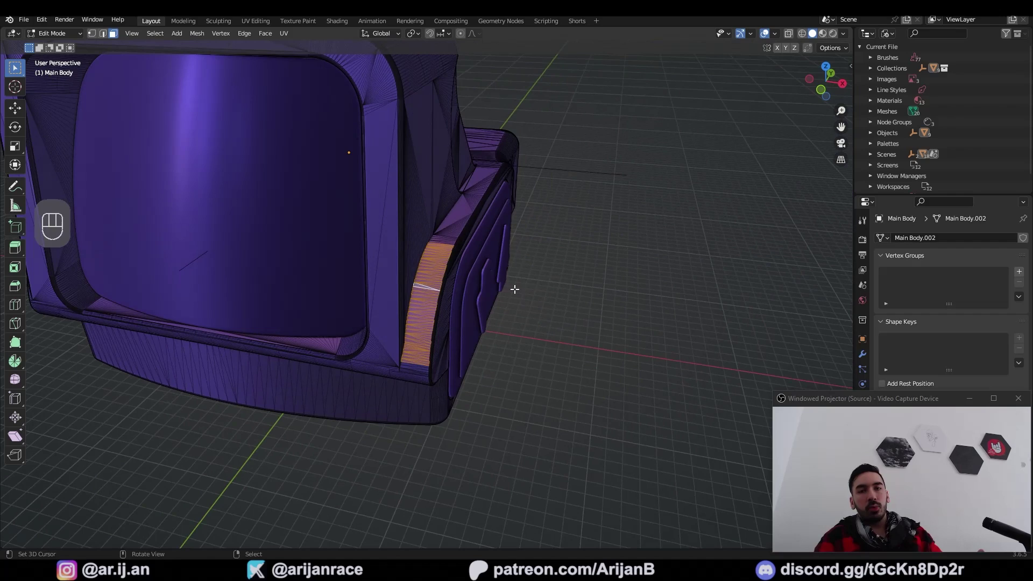
pyautogui.click(476, 215)
pyautogui.press('b')
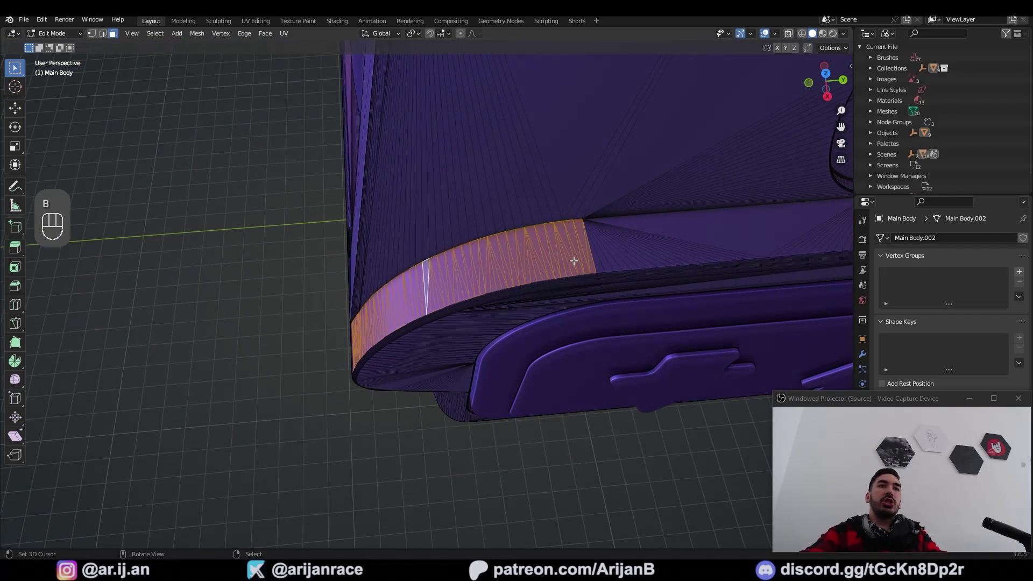
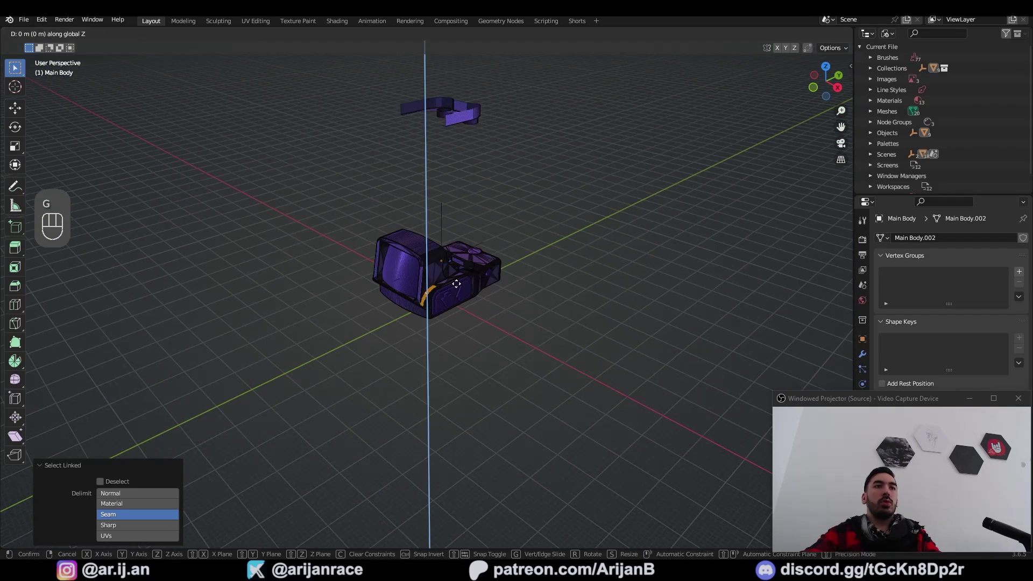
pyautogui.press('KP_Decimal')
pyautogui.press('b')
# Duplicate the strip, separate it into its own object and move it aside along X.
pyautogui.press('p')
pyautogui.press('Tab')
pyautogui.press('shift+d')
pyautogui.press('g')
pyautogui.press('shift+s')
pyautogui.press('g')
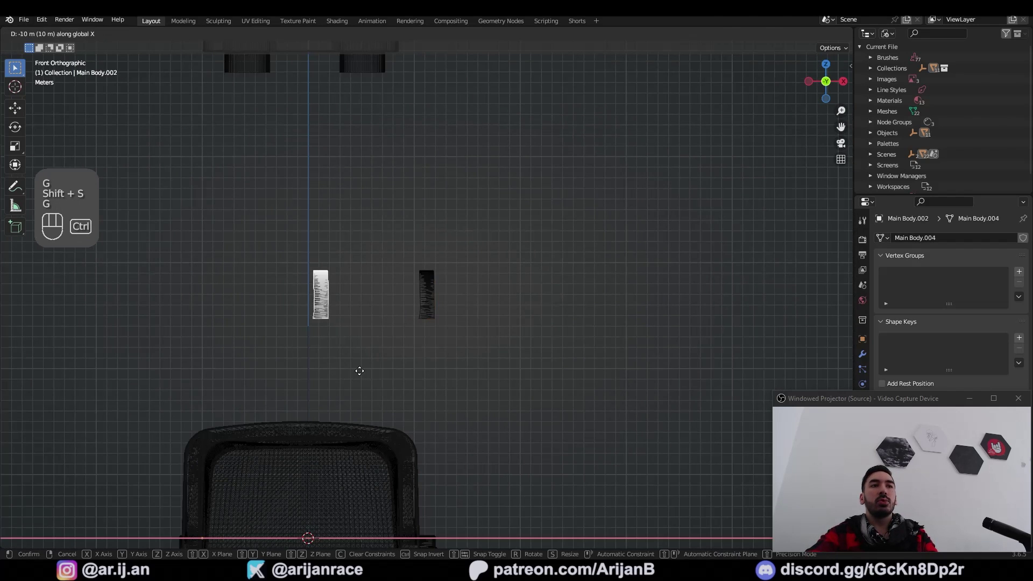
pyautogui.press('c')
pyautogui.press('a')
pyautogui.press('a')
pyautogui.press('c')
# Delete the strip's faces so only its two long boundary edge curves remain.
pyautogui.click(461, 319)
pyautogui.press('x')
pyautogui.press('ctrl+z')
pyautogui.press('1')
pyautogui.press('a')
pyautogui.press('2')
pyautogui.click(391, 189)
pyautogui.click(369, 220)
pyautogui.press('1')
pyautogui.moveTo(471, 227); pyautogui.dragTo(401, 170)
pyautogui.moveTo(414, 241); pyautogui.dragTo(429, 273)
pyautogui.press('a')
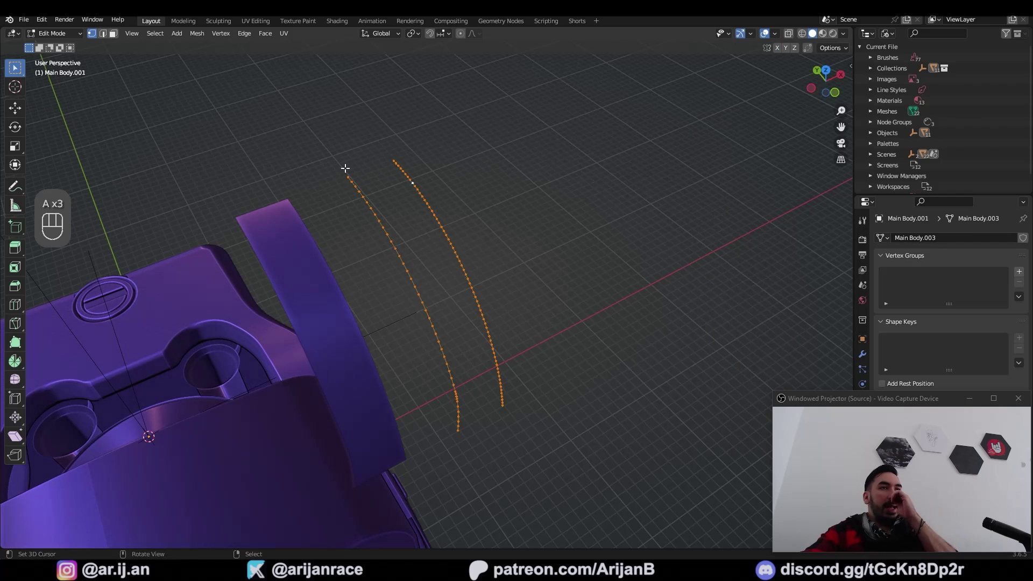
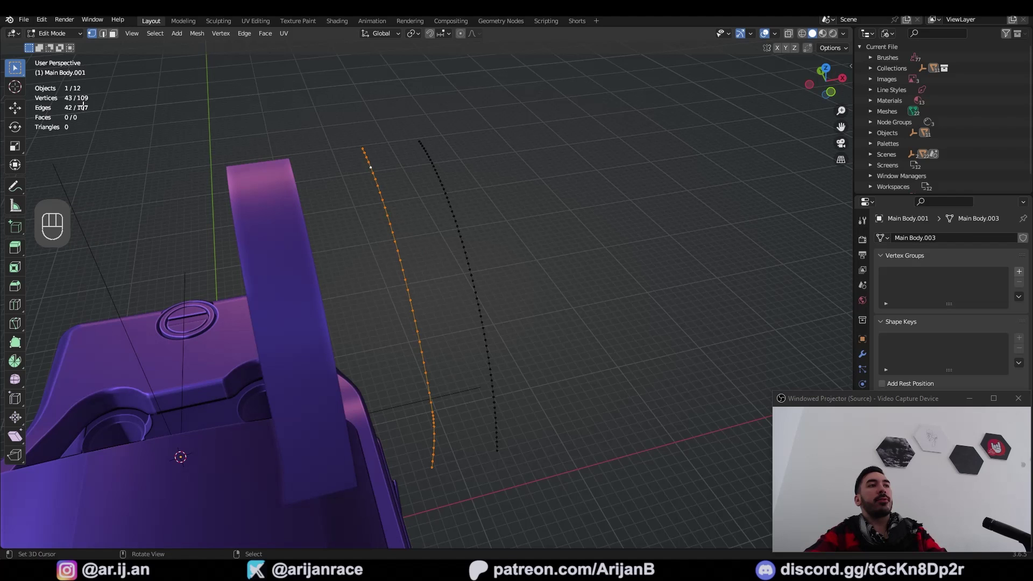
# In edge select, delete the extra vertices so both curves have matching point counts.
pyautogui.press('2')
pyautogui.middleClick(364, 165)
pyautogui.middleClick(418, 196)
pyautogui.click(418, 149)
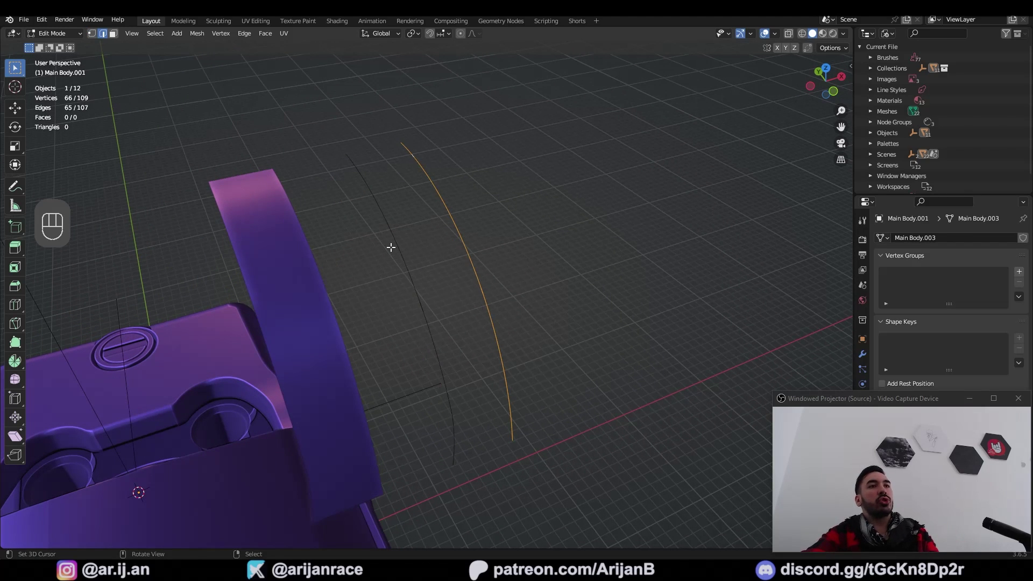
pyautogui.click(392, 245)
pyautogui.click(458, 215)
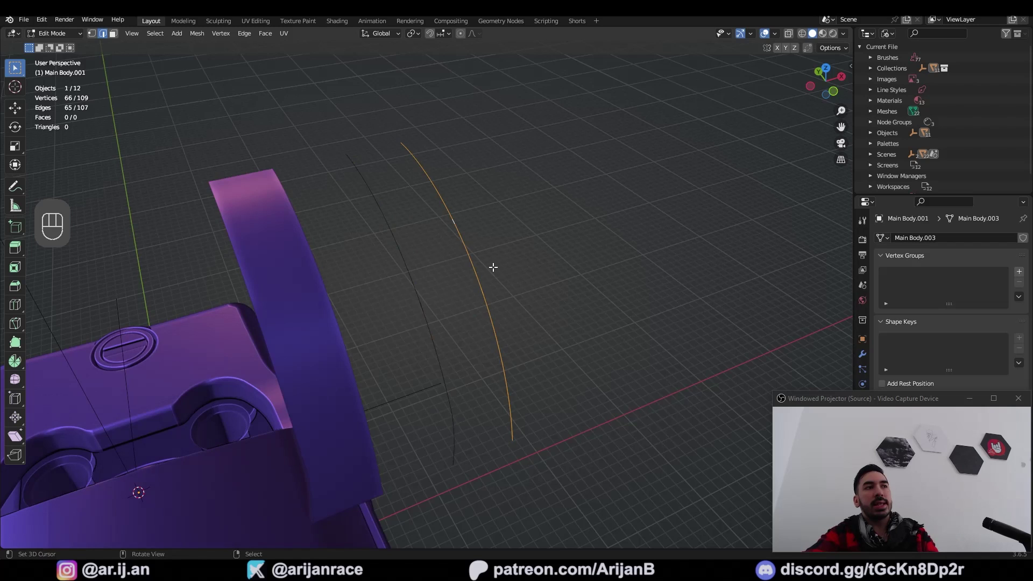
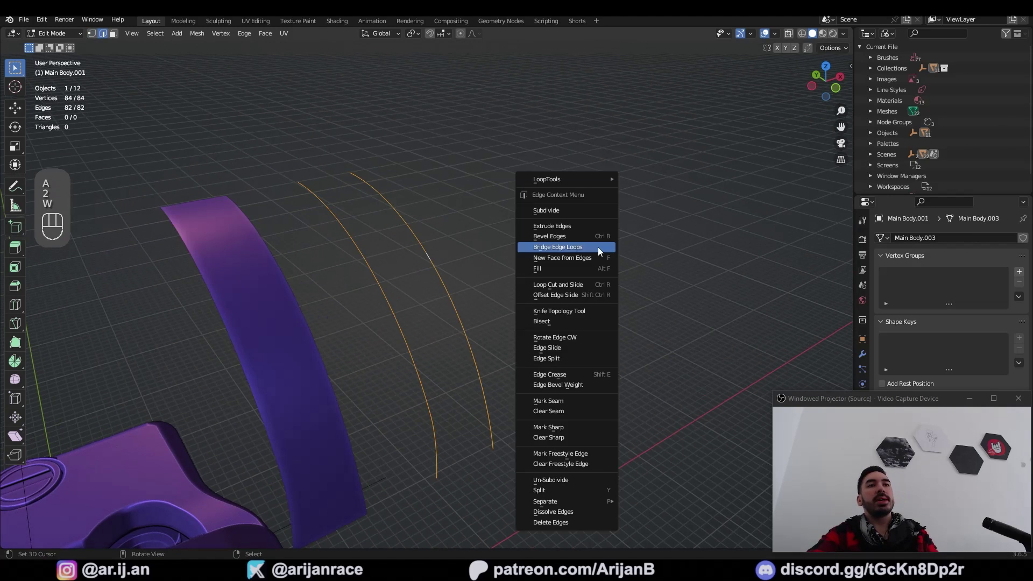
# Try bridging faces between the two curves, undo it, and bring up the edge menu.
pyautogui.moveTo(505, 271); pyautogui.dragTo(474, 281)
pyautogui.moveTo(442, 299); pyautogui.dragTo(439, 291)
pyautogui.press('2')
pyautogui.press('ctrl+z')
pyautogui.press('w')
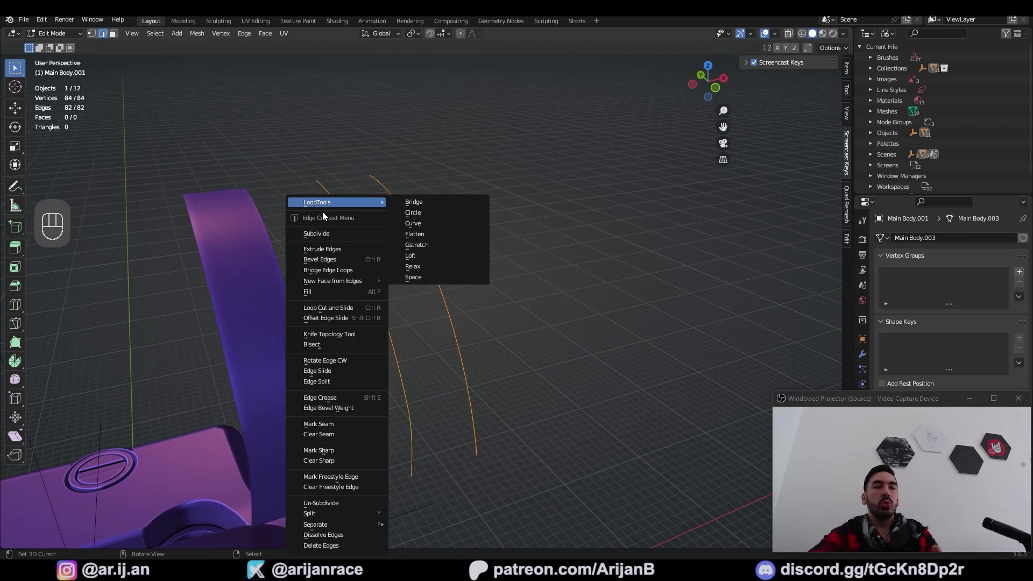
# Enable the Mesh: LoopTools add-on in Preferences and show its panel in the viewport sidebar.
pyautogui.moveTo(47, 21); pyautogui.dragTo(104, 172)
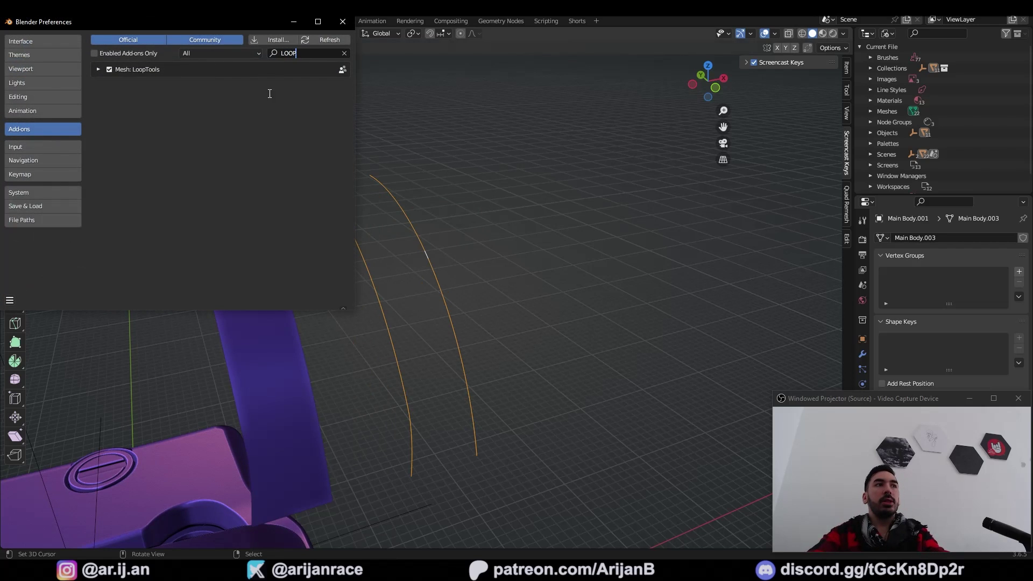
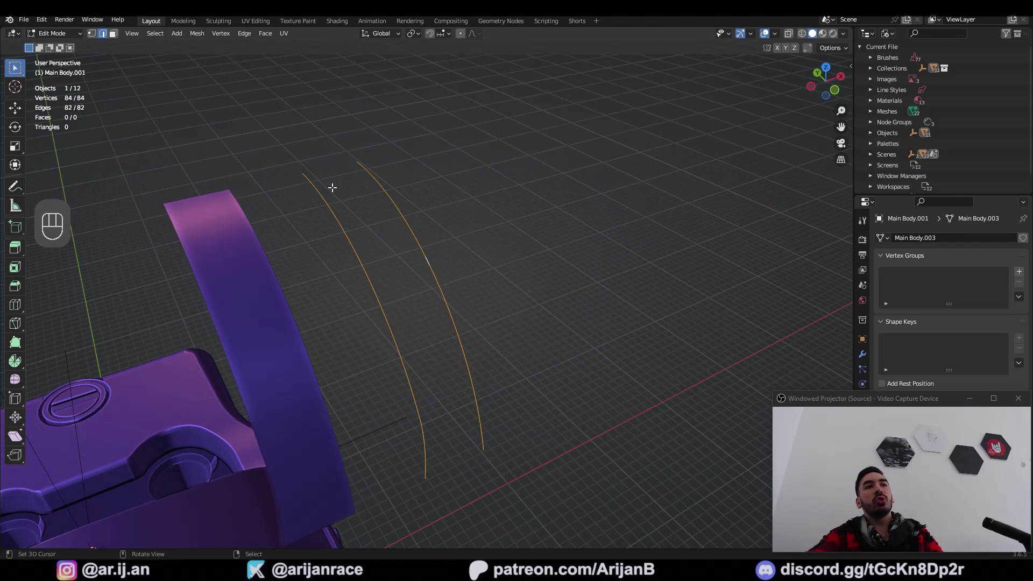
pyautogui.press('n')
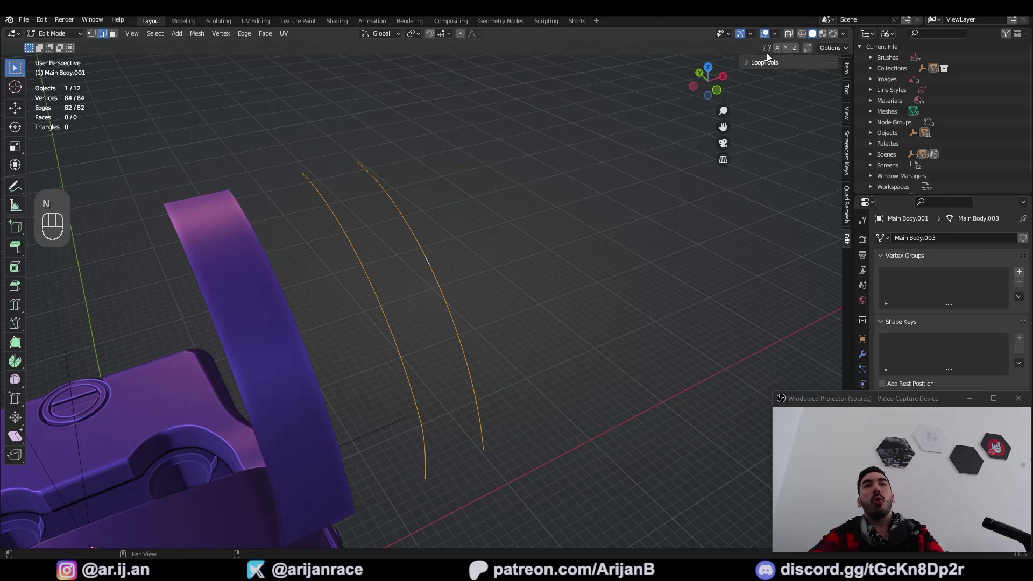
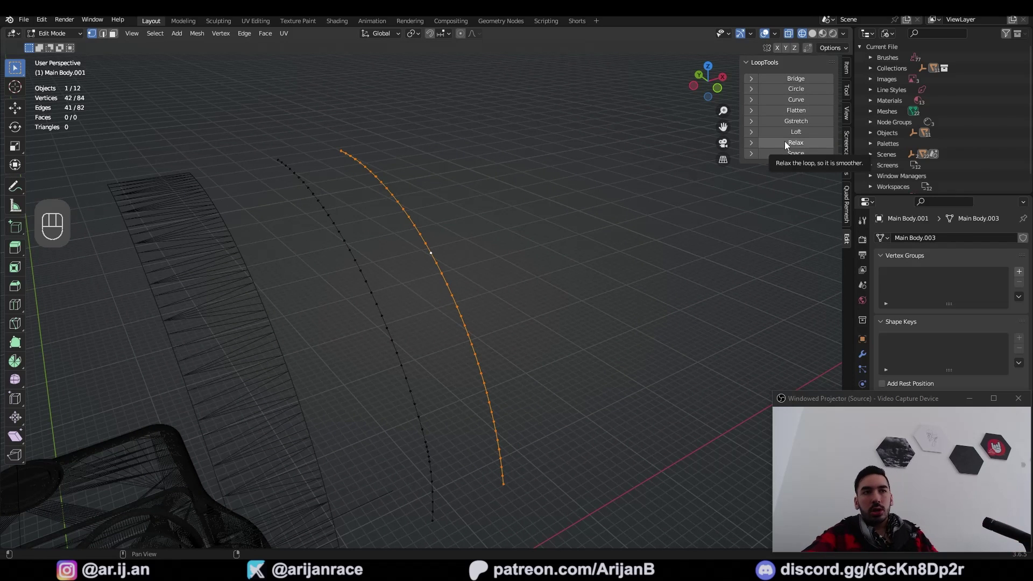
# Bridge the two selected curves into a strip of quad faces and check it in front wireframe view.
pyautogui.press('2')
pyautogui.press('w')
pyautogui.press('w')
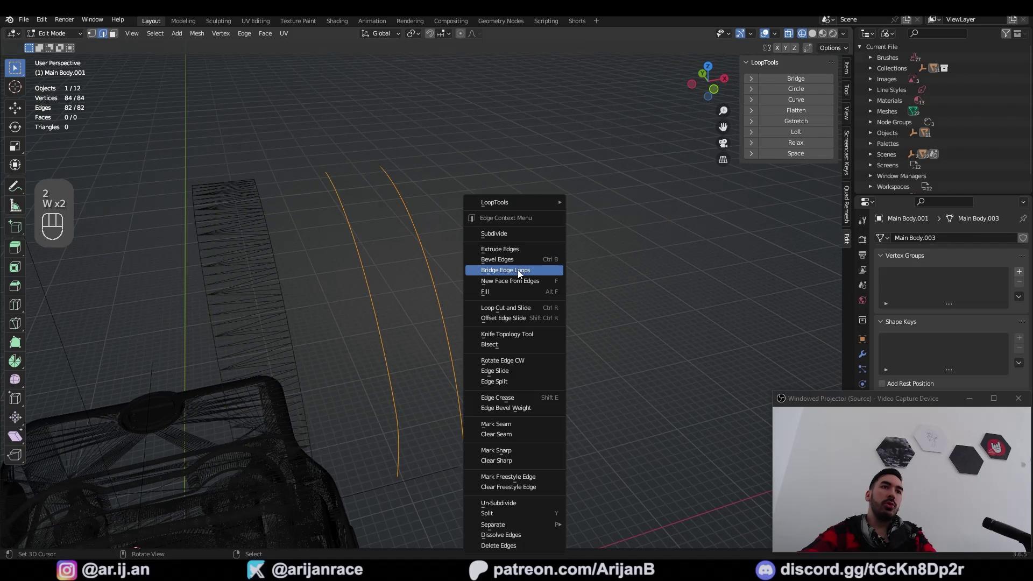
pyautogui.click(239, 35)
pyautogui.moveTo(244, 35); pyautogui.dragTo(267, 65)
pyautogui.middleClick(396, 246)
pyautogui.press('z')
pyautogui.press('1')
pyautogui.press('Tab')
pyautogui.press('Tab')
pyautogui.press('2')
pyautogui.click(347, 189)
# Select the whole strip and slide it along X back into place on the sight body.
pyautogui.press('a')
pyautogui.press('a')
pyautogui.press('b')
pyautogui.press('x')
pyautogui.press('ctrl+z')
pyautogui.click(480, 283)
pyautogui.click(439, 138)
pyautogui.click(499, 208)
pyautogui.press('x')
pyautogui.press('z')
pyautogui.press('e')
pyautogui.press('g')
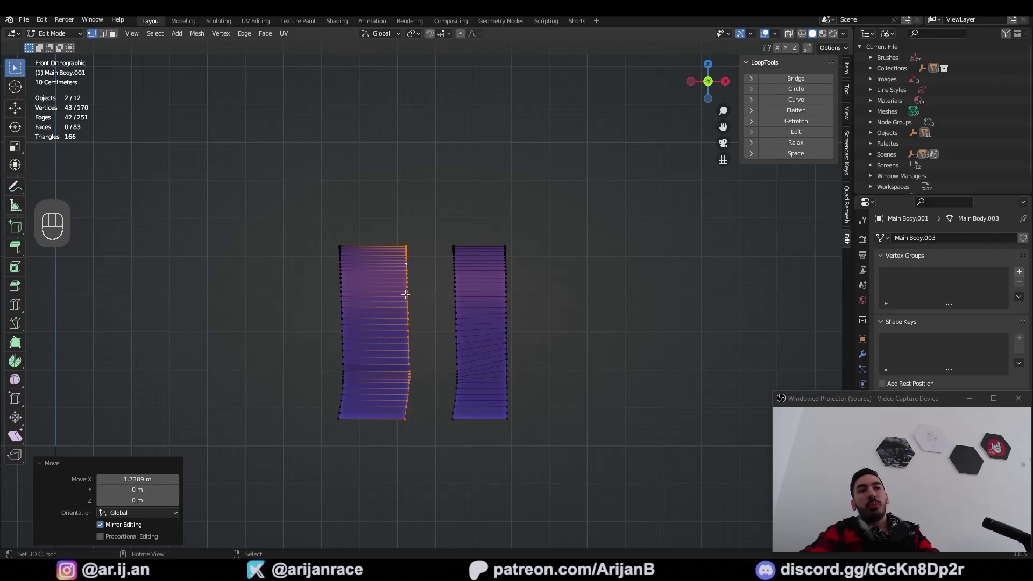
pyautogui.press('z')
pyautogui.press('shift+w')
pyautogui.press('b')
pyautogui.press('g')
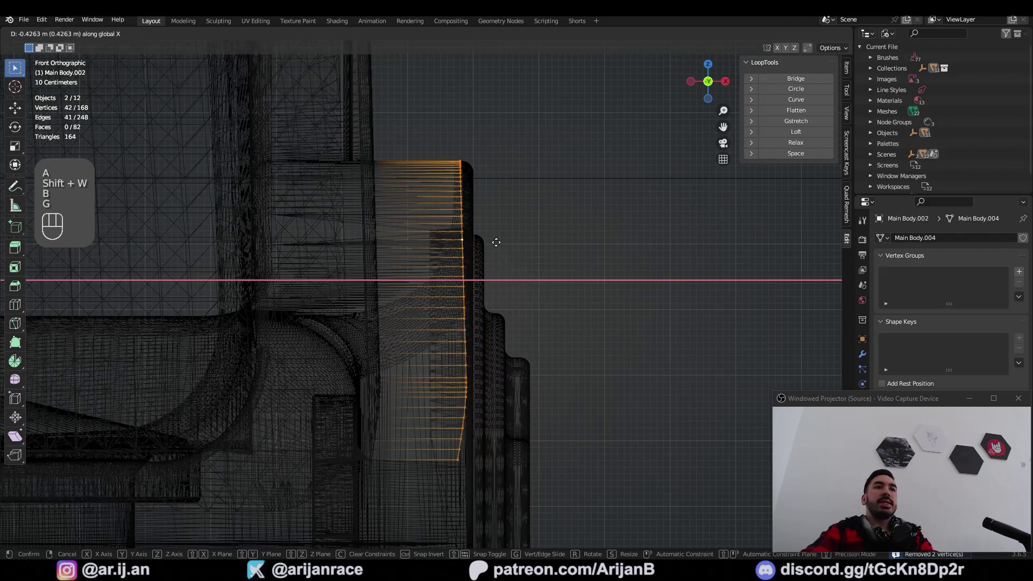
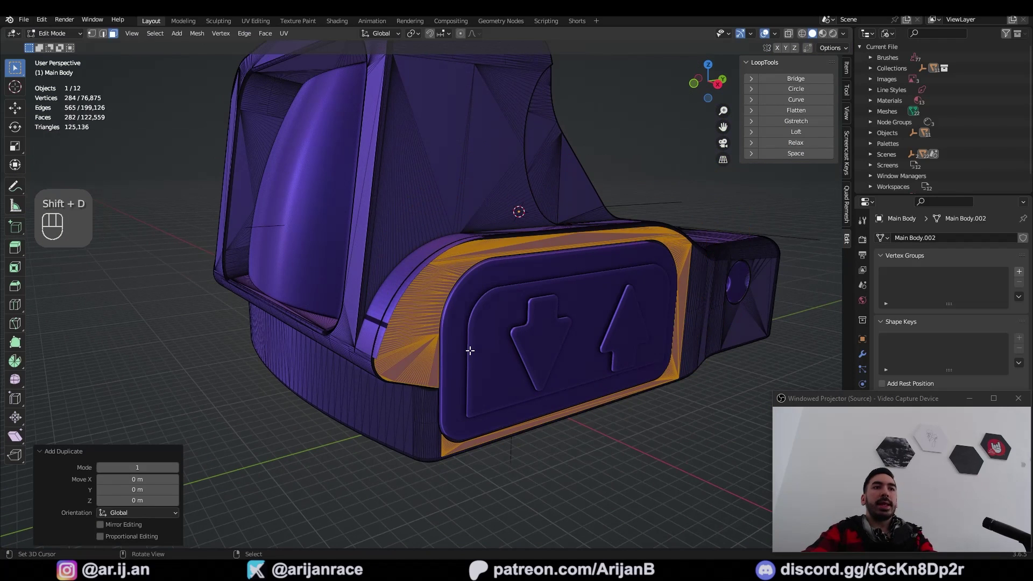
# Separate the rounded corner faces above the arrow panel into their own object.
pyautogui.press('p')
pyautogui.press('a')
pyautogui.press('b')
pyautogui.press('x')
pyautogui.click(446, 314)
pyautogui.click(415, 284)
pyautogui.press('z')
pyautogui.press('a')
pyautogui.press('3')
pyautogui.press('shift+s')
pyautogui.moveTo(475, 363); pyautogui.dragTo(489, 366)
# Merge the new patch's faces into one curved face and scale it up by about 1.14.
pyautogui.press('3')
pyautogui.click(465, 349)
pyautogui.moveTo(411, 38); pyautogui.dragTo(435, 55)
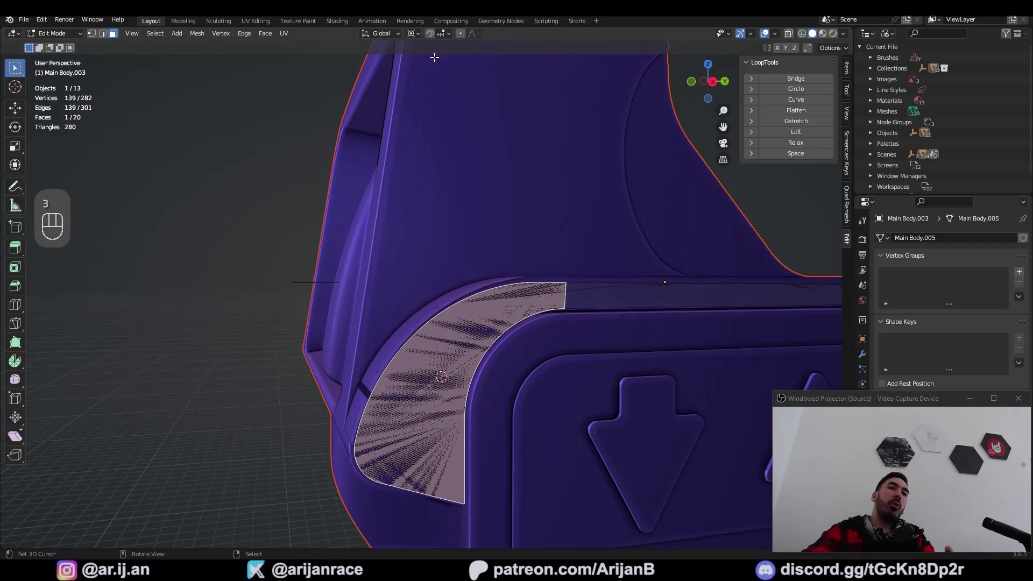
pyautogui.click(551, 430)
pyautogui.press('z')
pyautogui.click(540, 381)
pyautogui.press('Tab')
pyautogui.press('3')
pyautogui.press('s')
pyautogui.press('s')
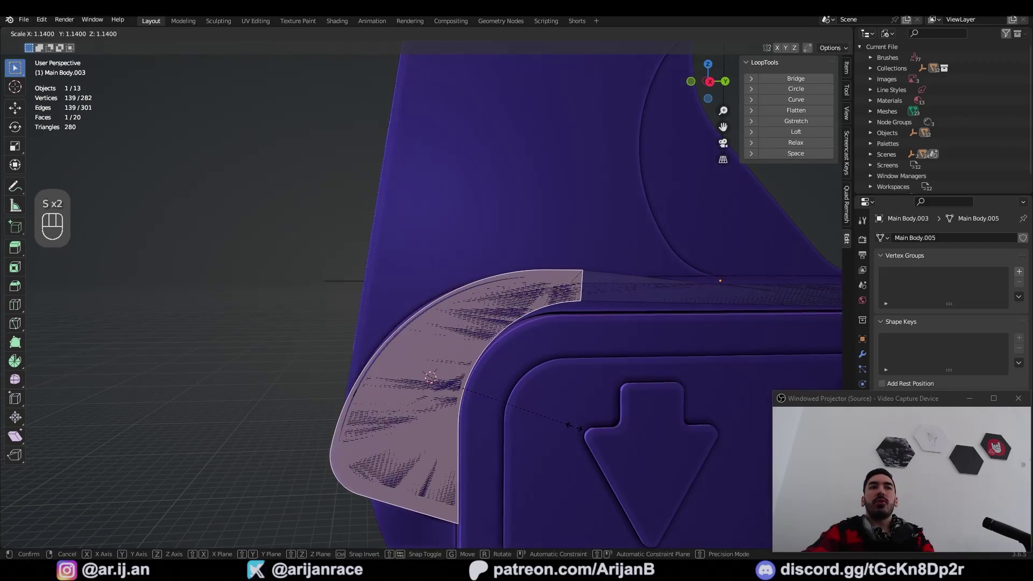
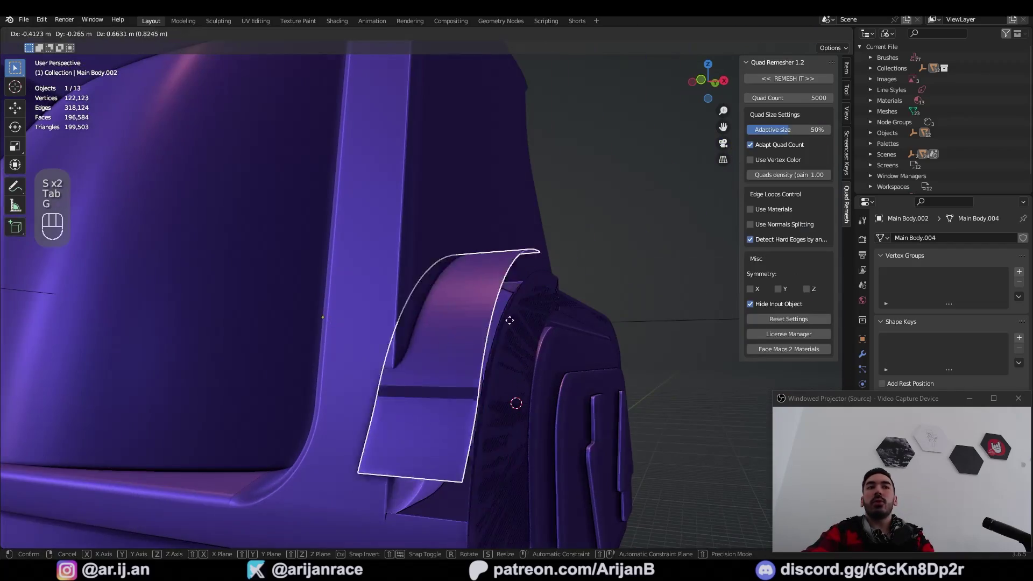
# Move the curved Main Body.003 piece clear and add a Boolean Difference modifier using Main Body.002 as cutter.
pyautogui.moveTo(501, 422); pyautogui.dragTo(468, 406)
pyautogui.click(462, 262)
pyautogui.press('g')
pyautogui.click(441, 247)
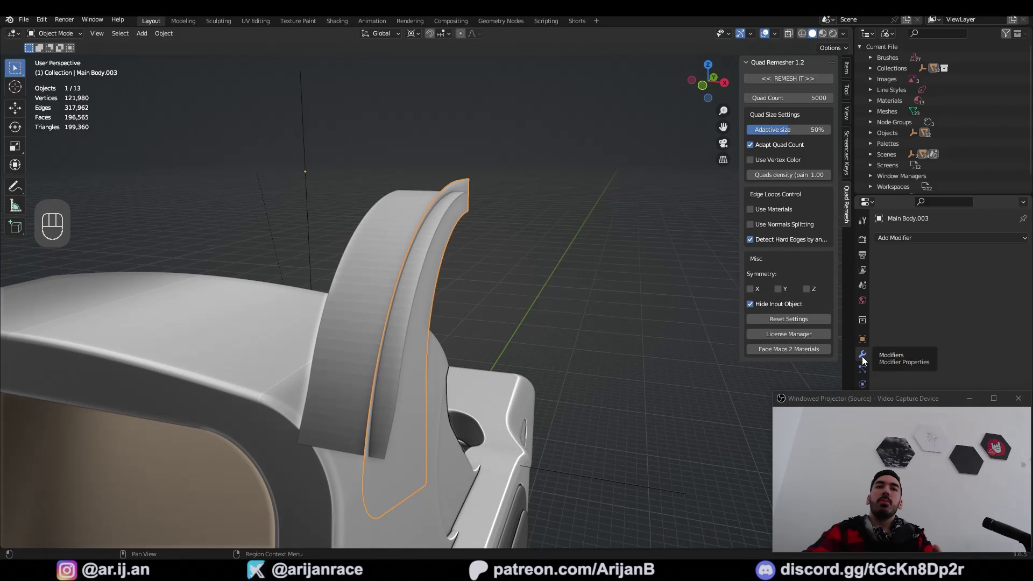
pyautogui.moveTo(911, 240); pyautogui.dragTo(819, 290)
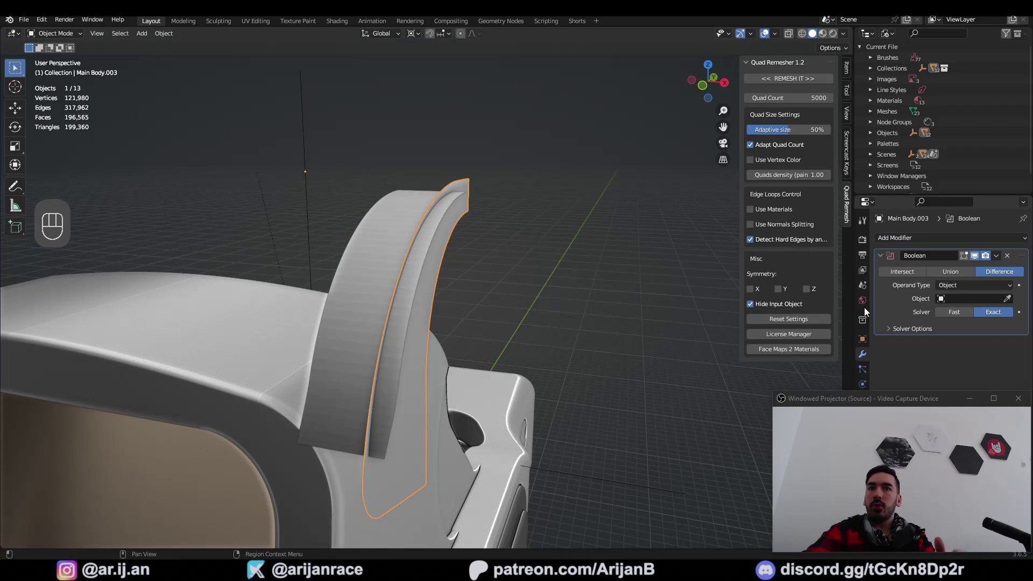
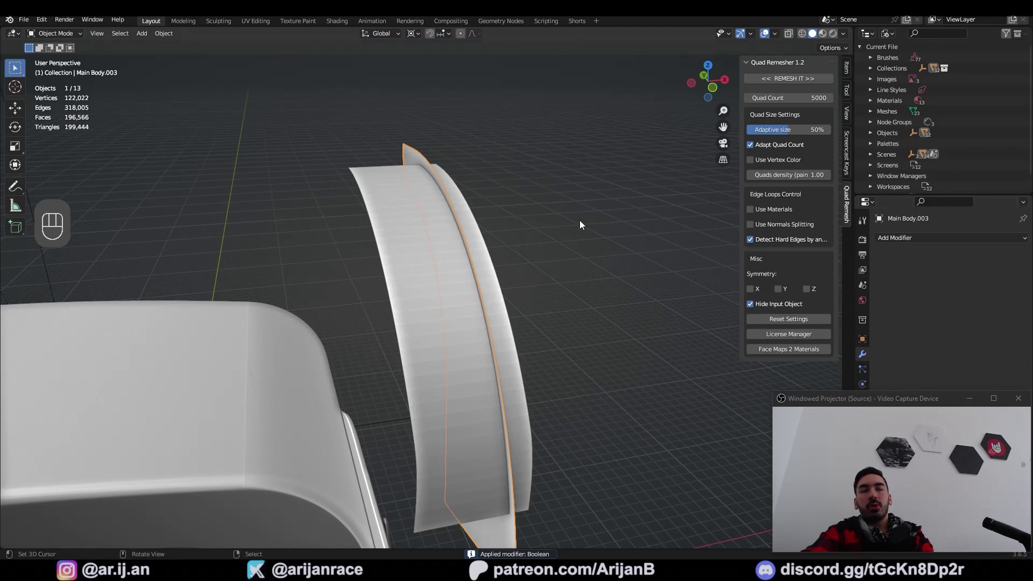
# Apply the Boolean cut and select the cutter strip together with the curved piece for joining.
pyautogui.middleClick(484, 210)
pyautogui.click(366, 110)
pyautogui.click(359, 160)
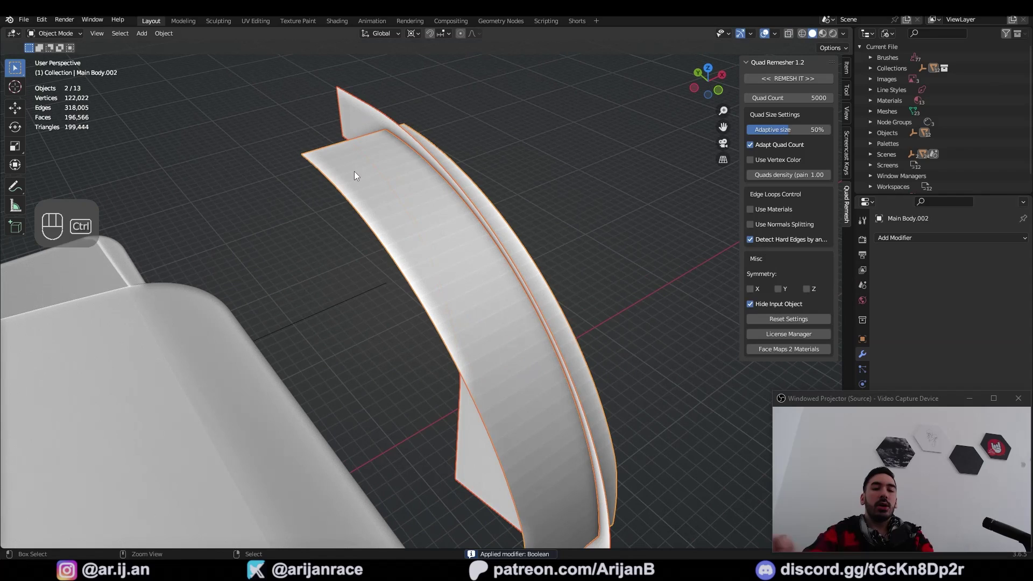
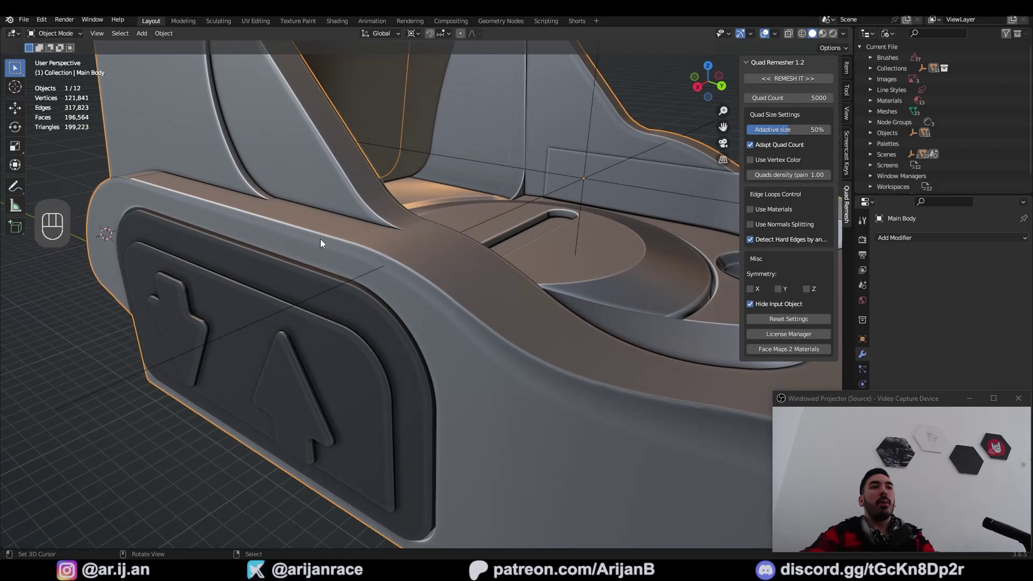
# Select the sight's whole main body for a final inspection before moving to the test cube.
pyautogui.click(401, 311)
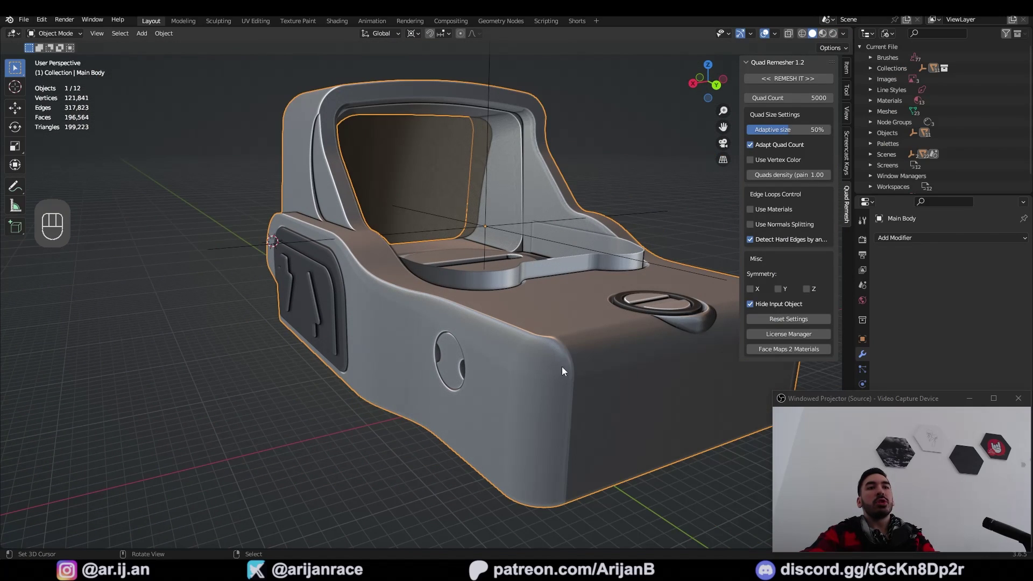
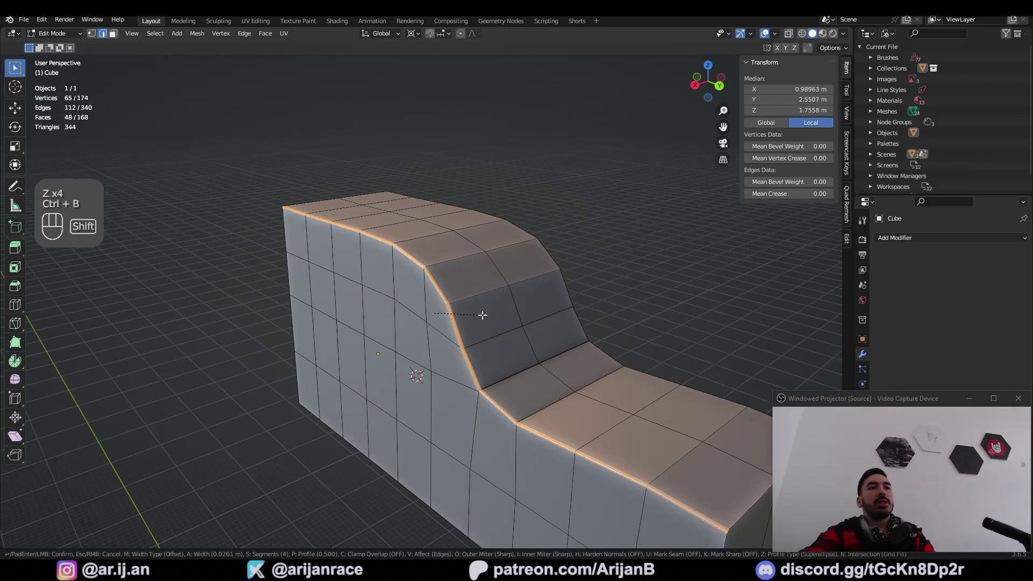
# Bevel the stepped block's edges with Ctrl+B and return to Object Mode on the 2 × 7 × 3.46 m block.
pyautogui.press('ctrl+z')
pyautogui.press('ctrl+b')
pyautogui.press('Tab')
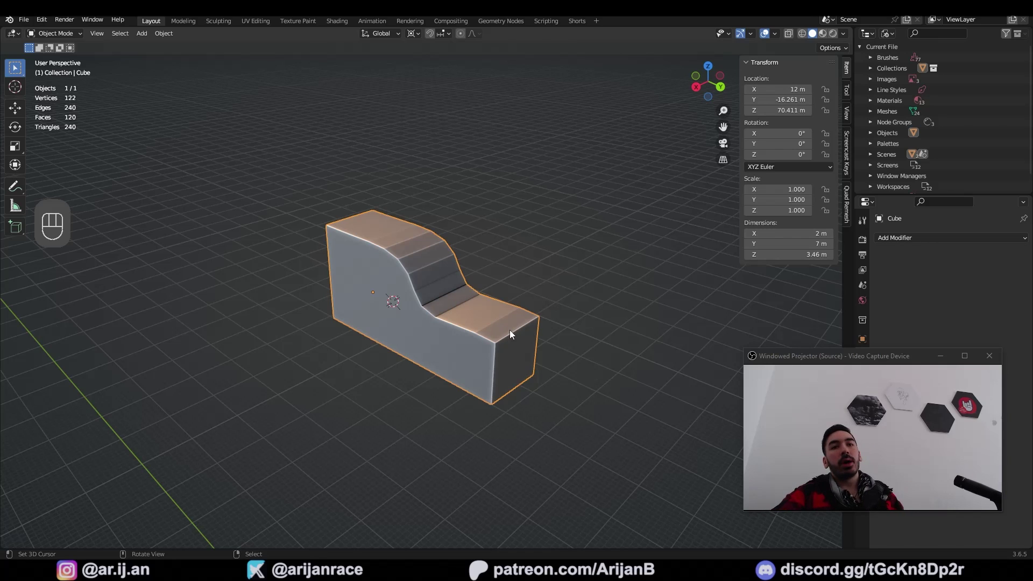
# Add a Bevel modifier to the stepped block at about 0.19 m width and inspect its mesh in Edit Mode.
pyautogui.moveTo(921, 238); pyautogui.dragTo(819, 280)
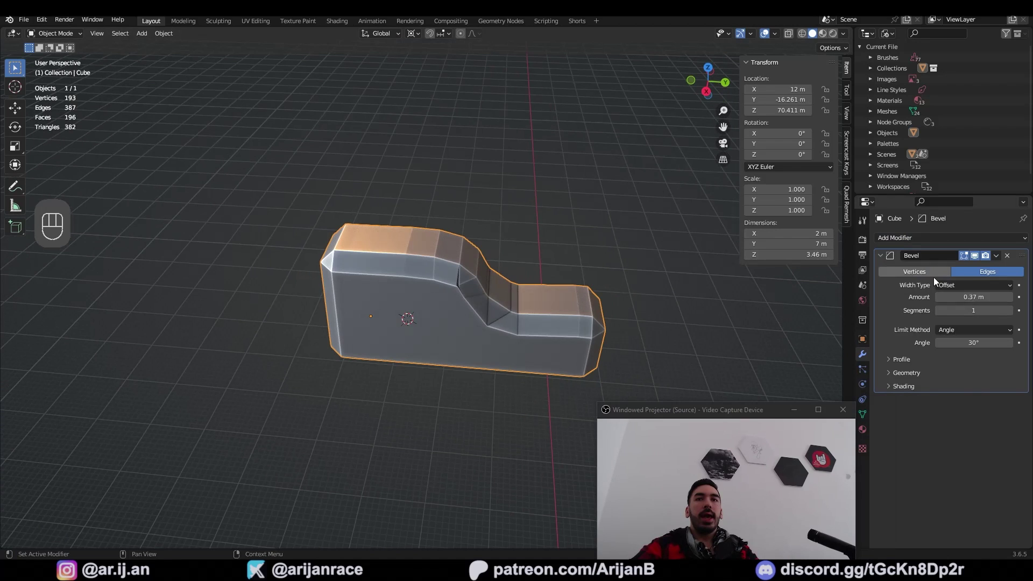
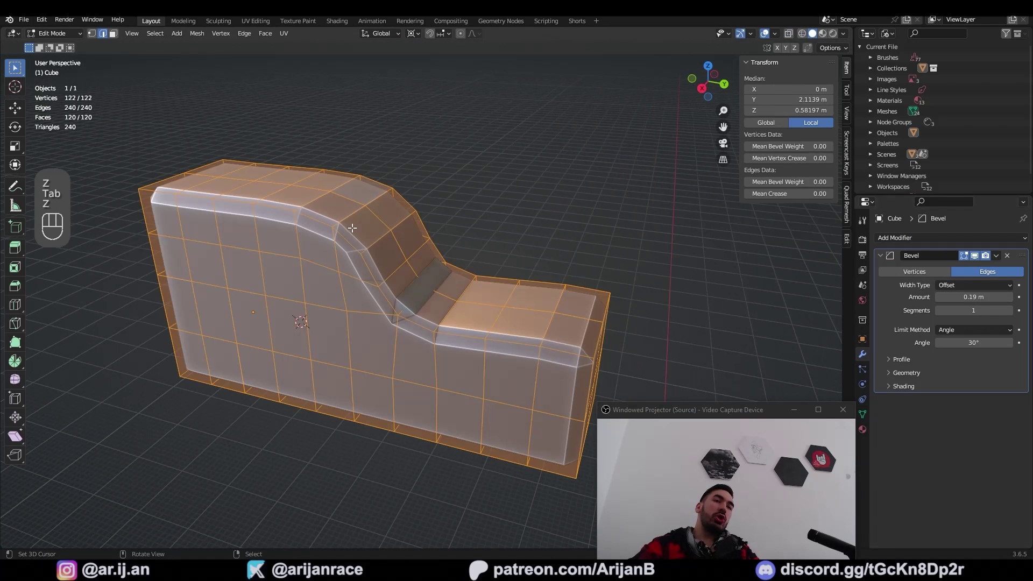
pyautogui.press('Tab')
pyautogui.click(339, 241)
pyautogui.moveTo(352, 259); pyautogui.dragTo(410, 282)
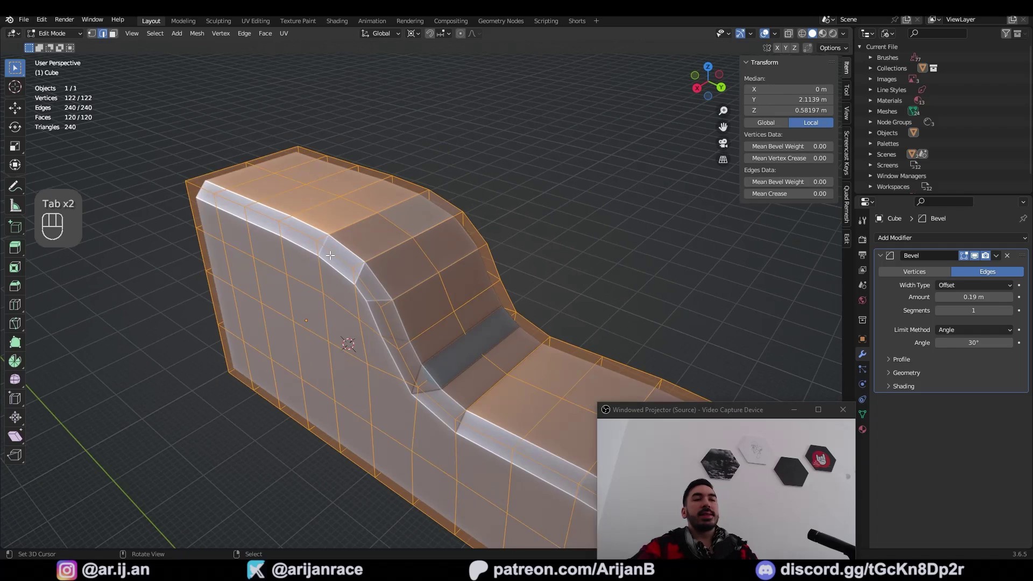
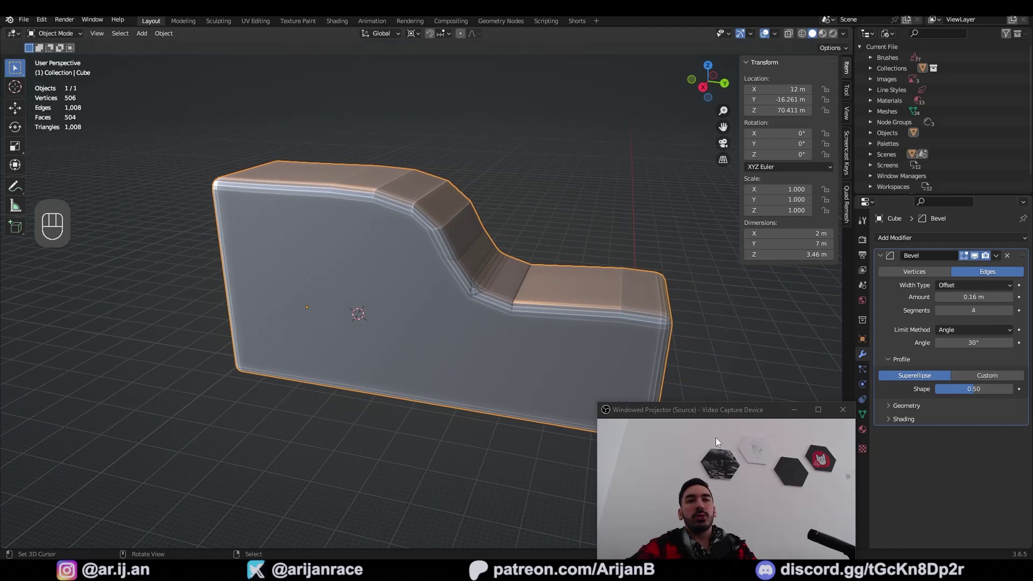
# Set the Bevel modifier's Limit Method to Weight so only weighted edges round, leaving the block sharp.
pyautogui.moveTo(960, 332); pyautogui.dragTo(960, 366)
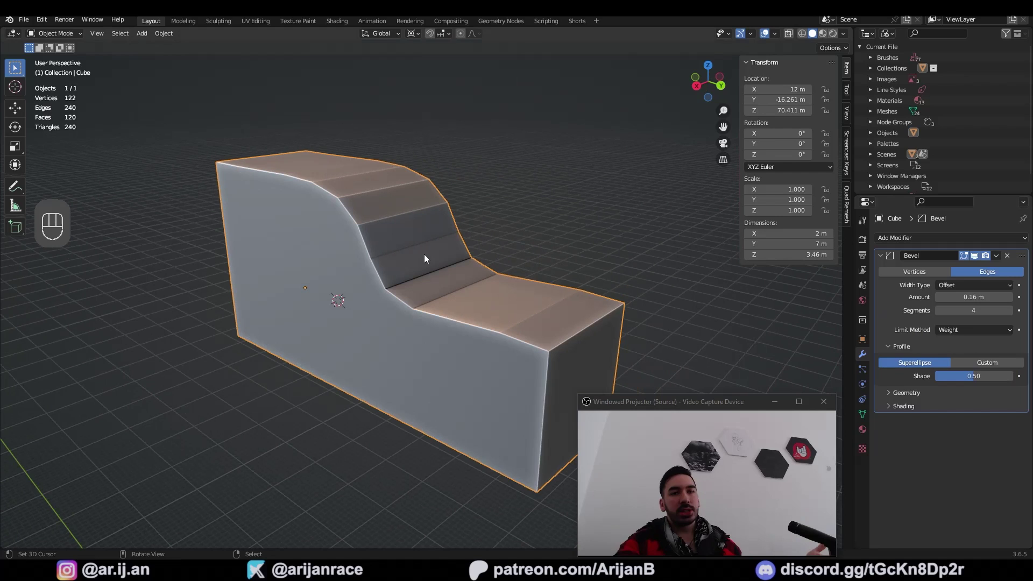
pyautogui.middleClick(476, 221)
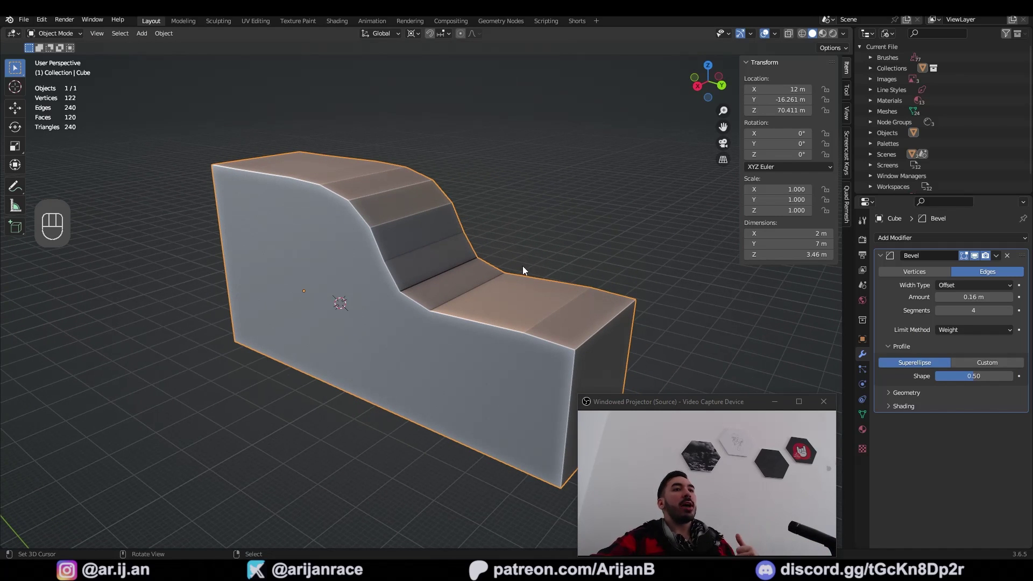
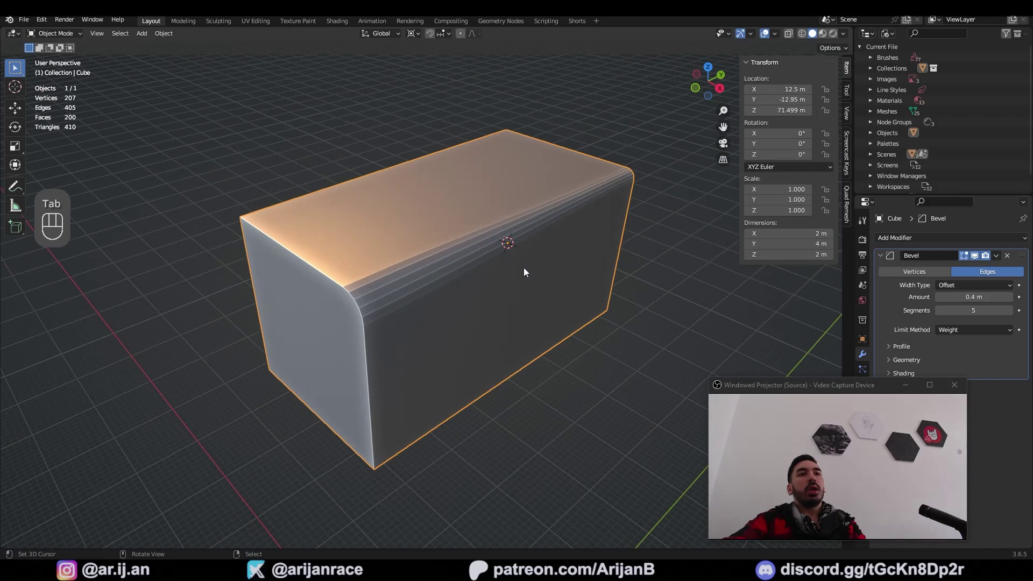
# Weight a second top edge of the test box and preview its rounded bevel in Object Mode.
pyautogui.click(422, 271)
pyautogui.press('Tab')
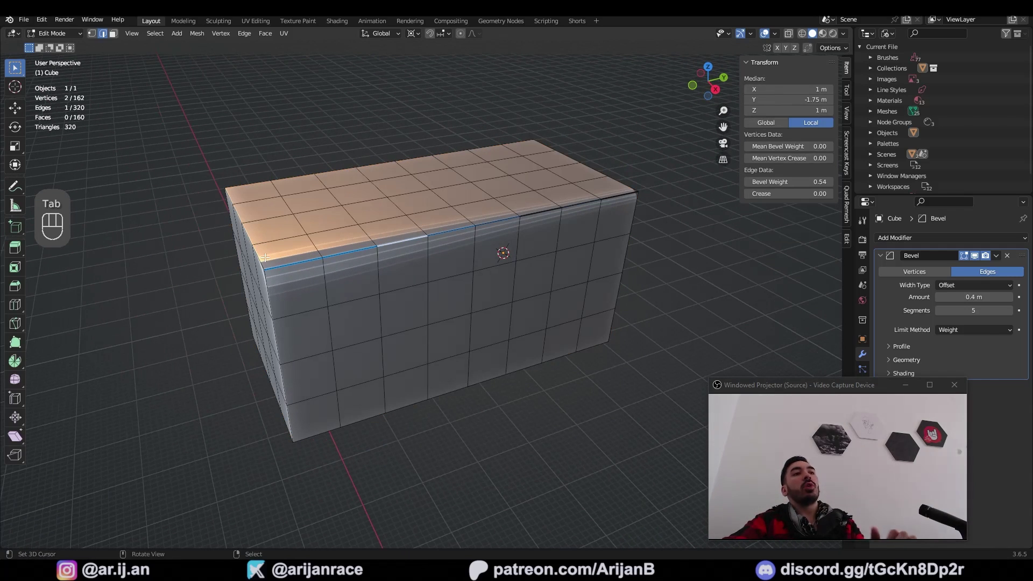
pyautogui.click(537, 238)
pyautogui.press('Tab')
pyautogui.click(474, 227)
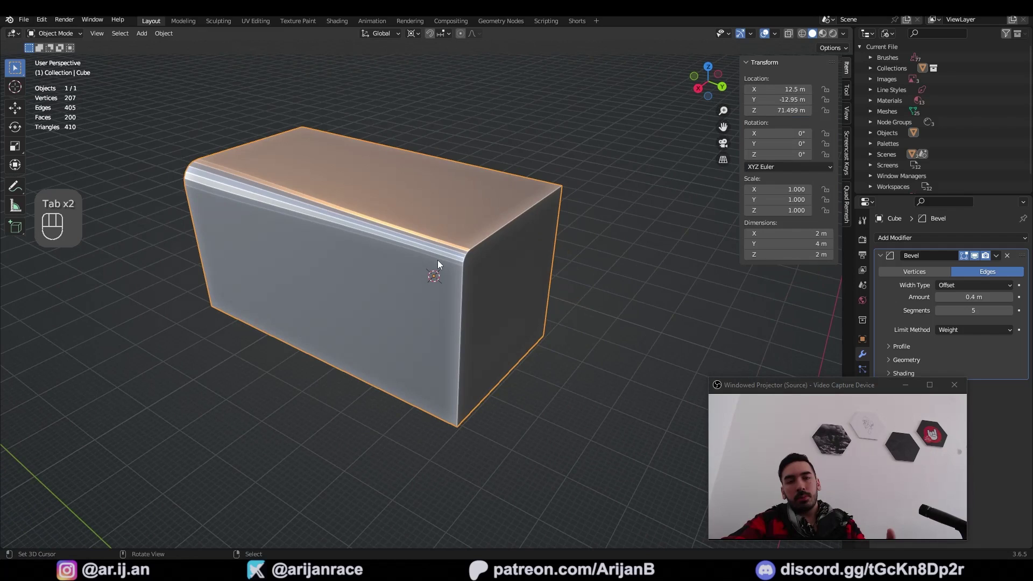
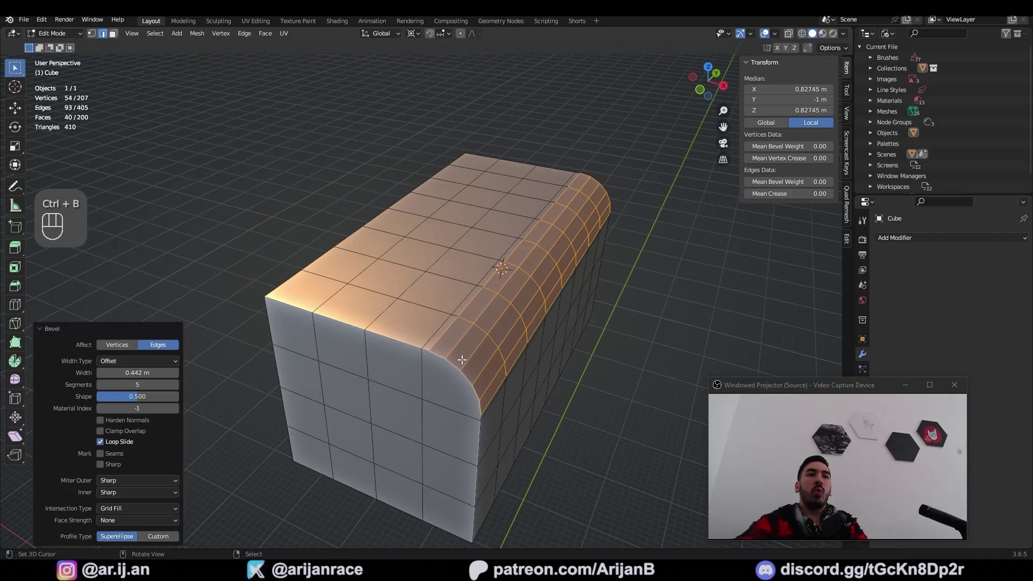
# Drop the Bevel modifier and start bevelling a top corner edge directly with Ctrl+B.
pyautogui.moveTo(571, 318); pyautogui.dragTo(495, 321)
pyautogui.press('ctrl+z')
pyautogui.press('ctrl+b')
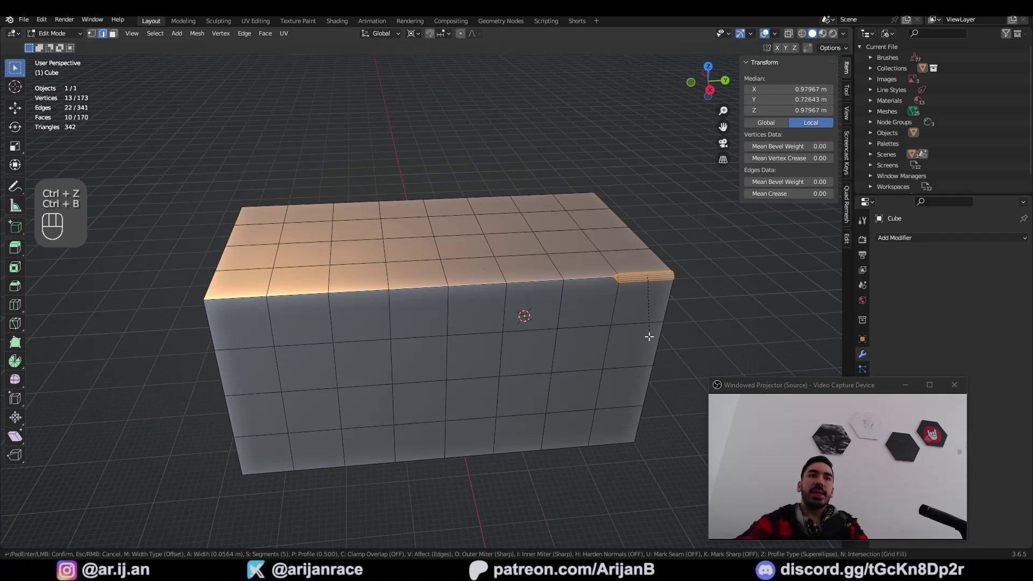
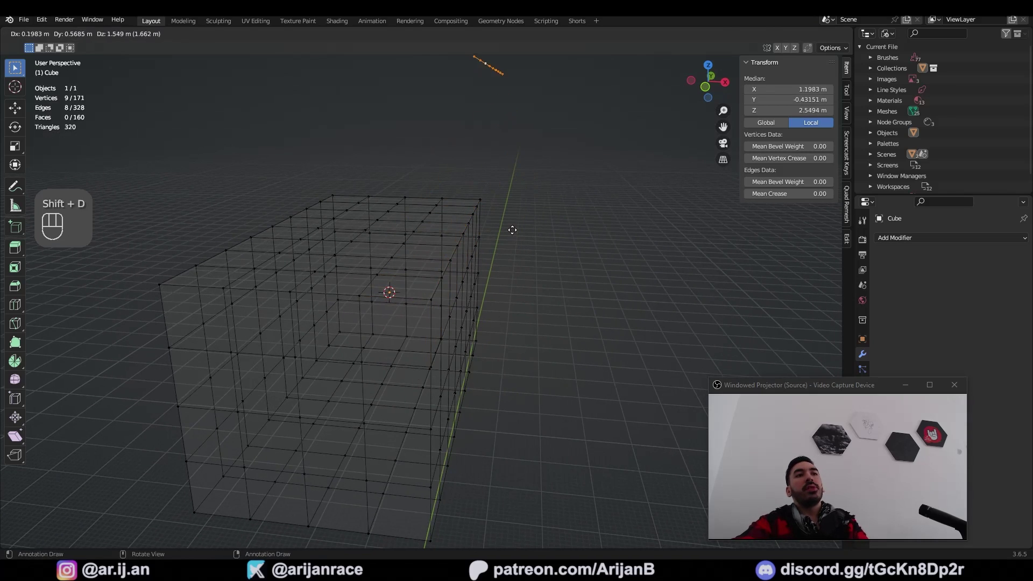
# Select the box's long top edge loop in wireframe view.
pyautogui.click(426, 276)
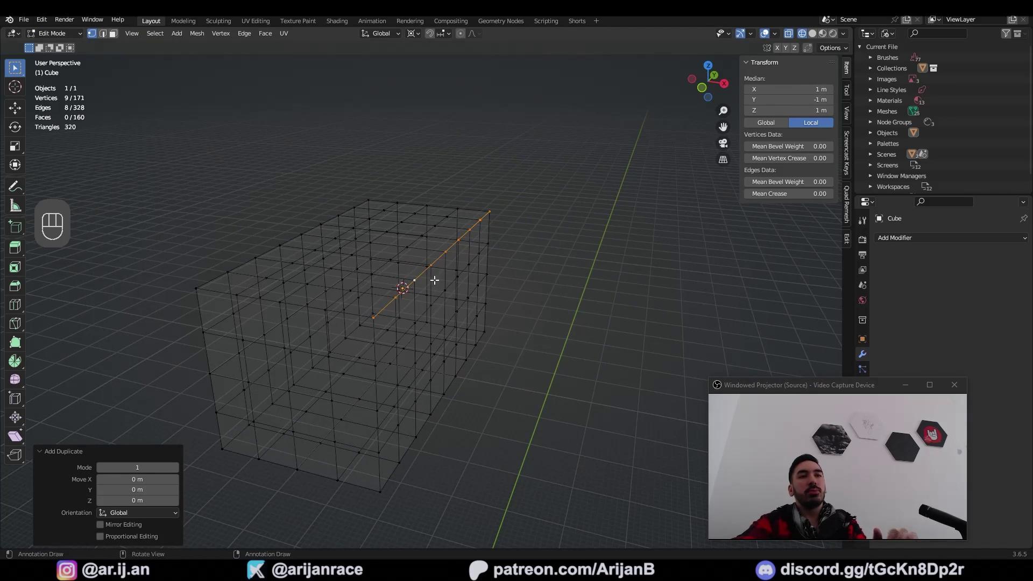
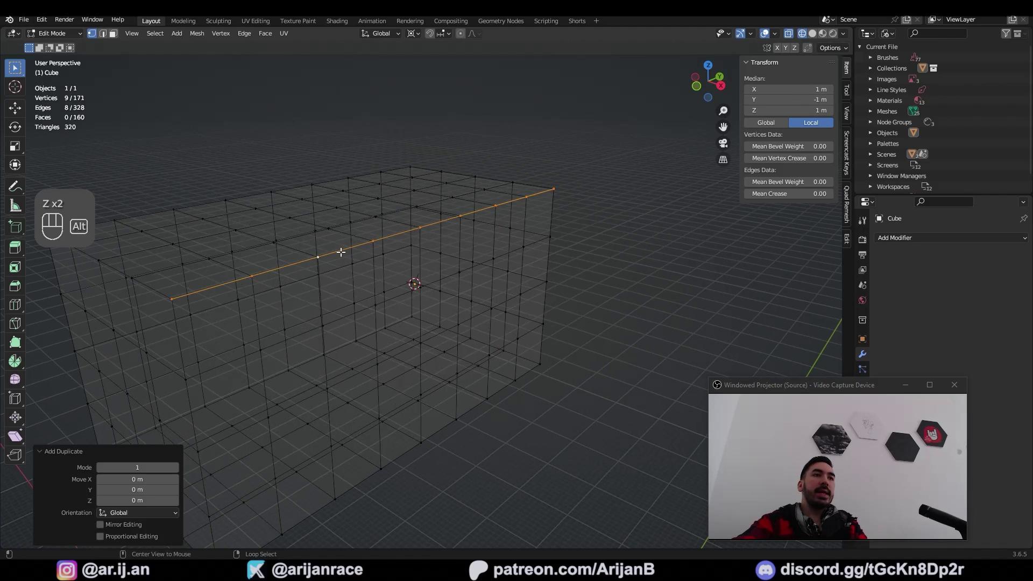
pyautogui.click(341, 251)
pyautogui.moveTo(359, 270); pyautogui.dragTo(385, 276)
pyautogui.press('z')
pyautogui.press('g')
pyautogui.press('z')
# Bevel the top edge about 0.06 m wide with five segments.
pyautogui.press('ctrl+b')
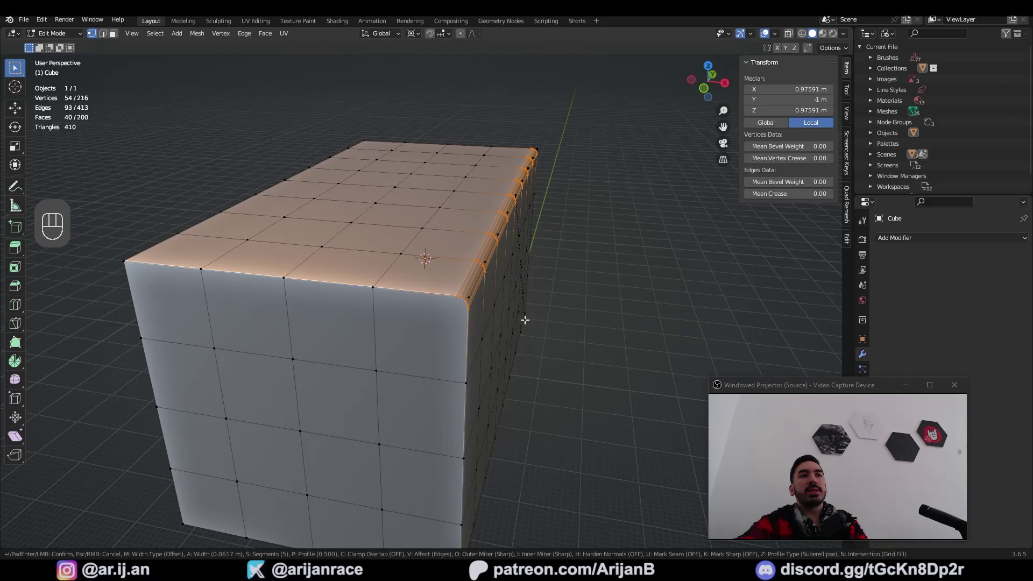
pyautogui.moveTo(291, 322); pyautogui.dragTo(269, 322)
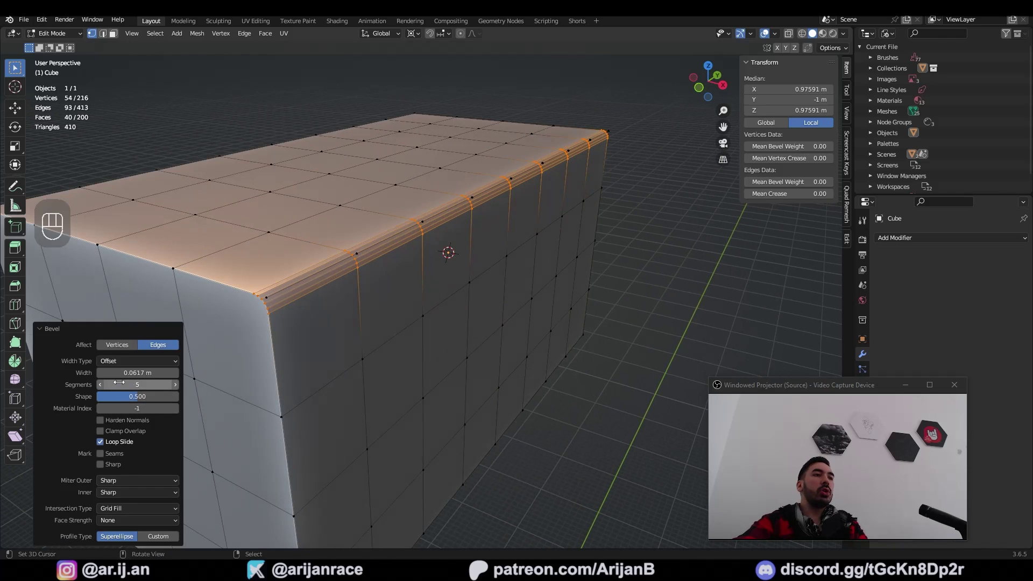
pyautogui.click(335, 340)
pyautogui.press('a')
pyautogui.press('a')
pyautogui.press('b')
pyautogui.press('KP_Decimal')
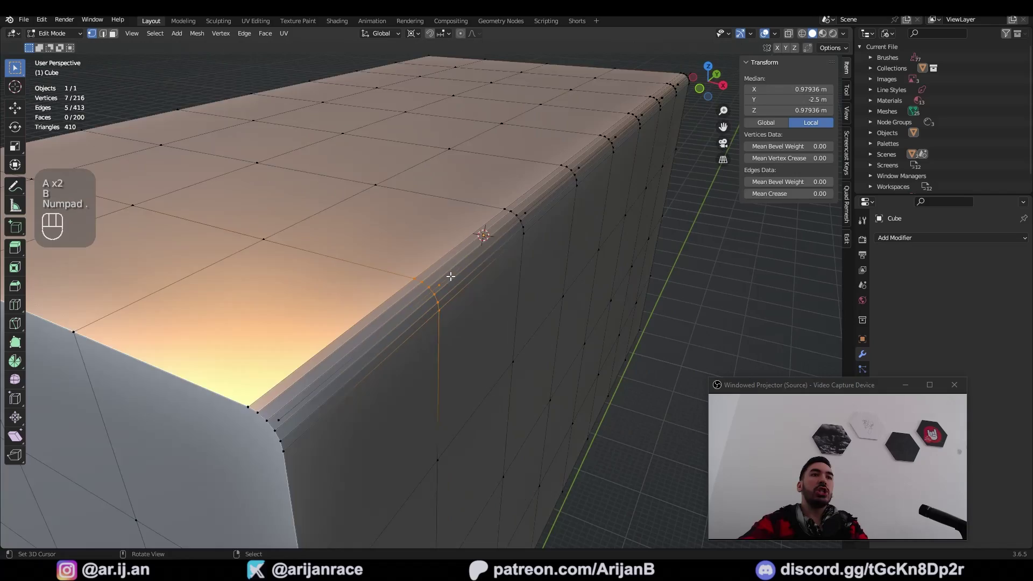
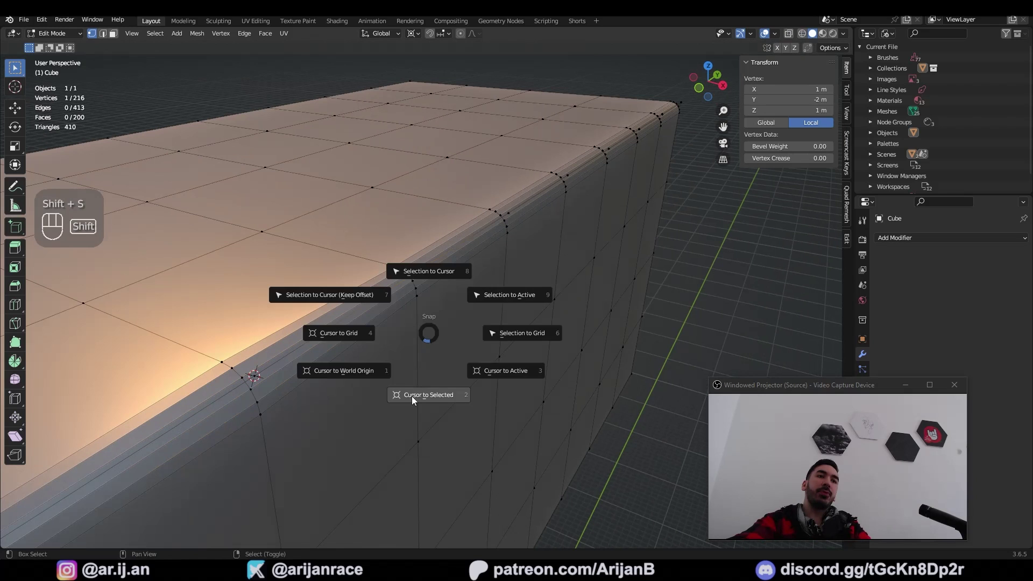
# Snap the 3D cursor to the selected bevel vertices and scale that vertex ring up so the bevel flares wider.
pyautogui.click(424, 299)
pyautogui.moveTo(394, 320); pyautogui.dragTo(429, 319)
pyautogui.press('s')
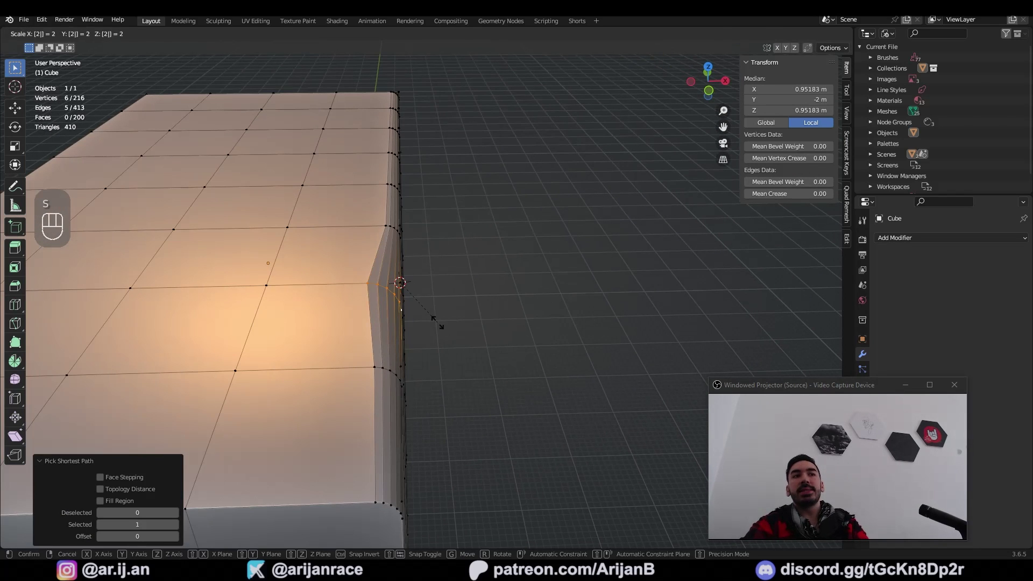
pyautogui.press('shift+s')
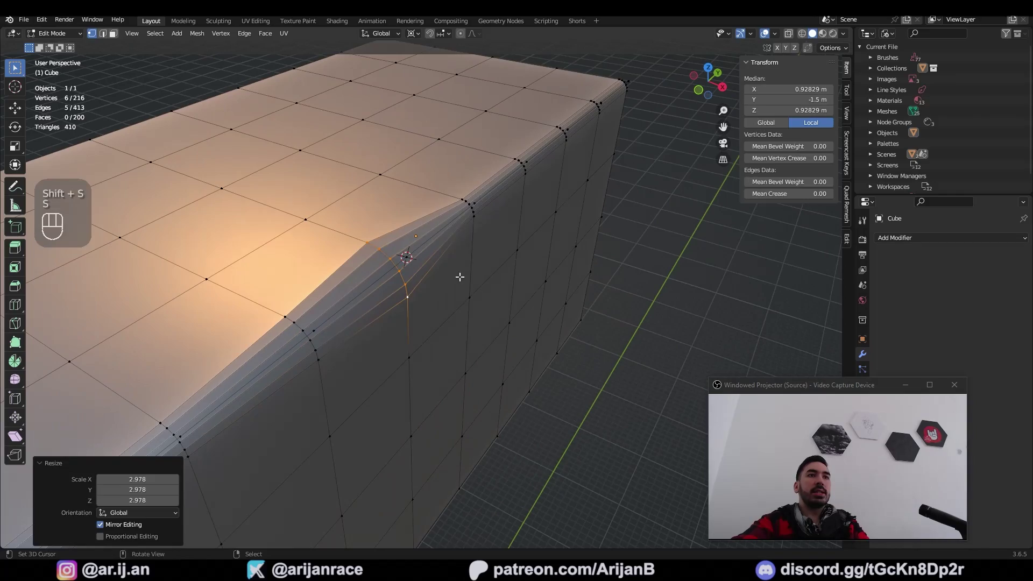
pyautogui.click(478, 201)
pyautogui.press('shift+s')
pyautogui.doubleClick(480, 229)
pyautogui.press('s')
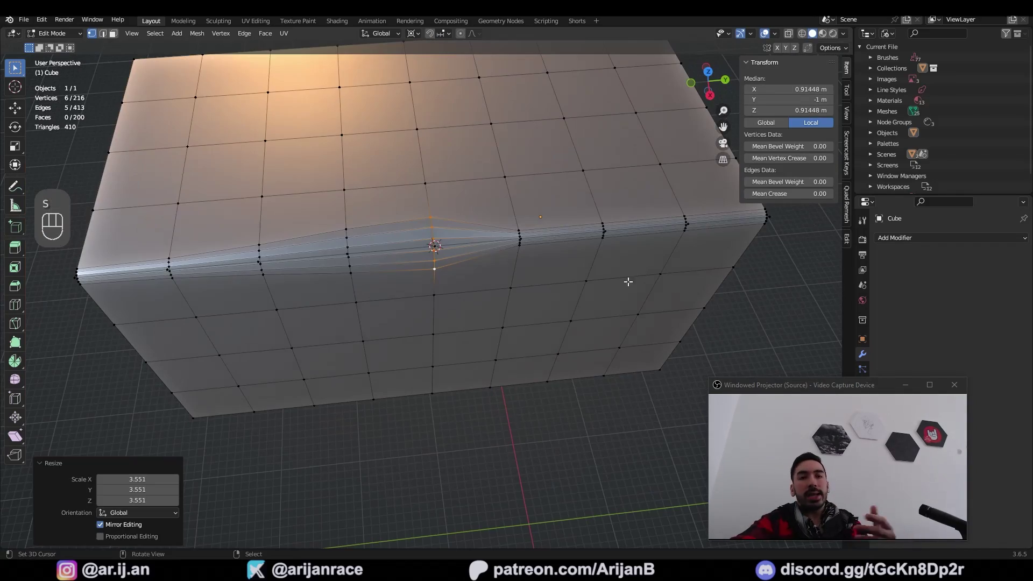
# Check the flared bevel from several angles and return to Object Mode to preview the finished box.
pyautogui.moveTo(640, 278); pyautogui.dragTo(581, 266)
pyautogui.press('a')
pyautogui.moveTo(444, 325); pyautogui.dragTo(393, 327)
pyautogui.moveTo(402, 328); pyautogui.dragTo(479, 356)
pyautogui.moveTo(483, 365); pyautogui.dragTo(500, 381)
pyautogui.click(495, 380)
pyautogui.click(409, 384)
pyautogui.moveTo(401, 391); pyautogui.dragTo(441, 378)
pyautogui.moveTo(452, 363); pyautogui.dragTo(470, 338)
pyautogui.press('2')
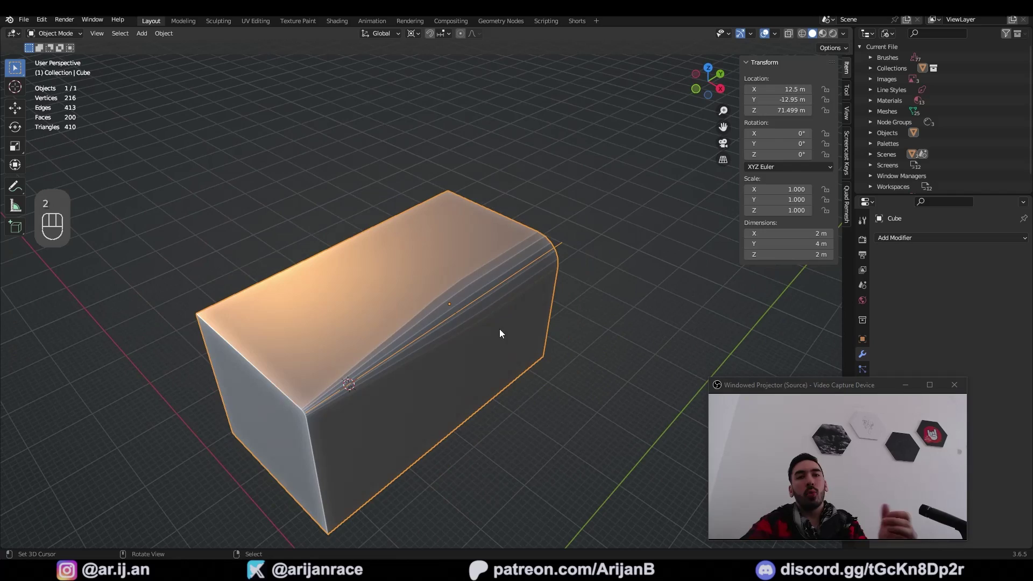
pyautogui.press('Tab')
pyautogui.click(502, 331)
# Switch to the sight's Main Body mesh in Edit Mode and clear its selection.
pyautogui.press('3')
pyautogui.press('a')
pyautogui.press('a')
pyautogui.press('c')
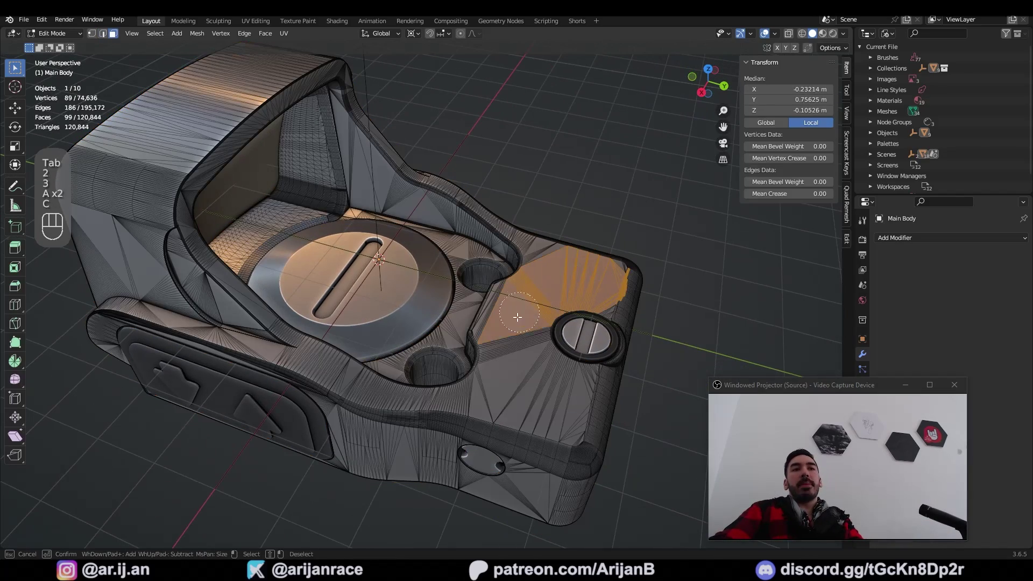
pyautogui.press('2')
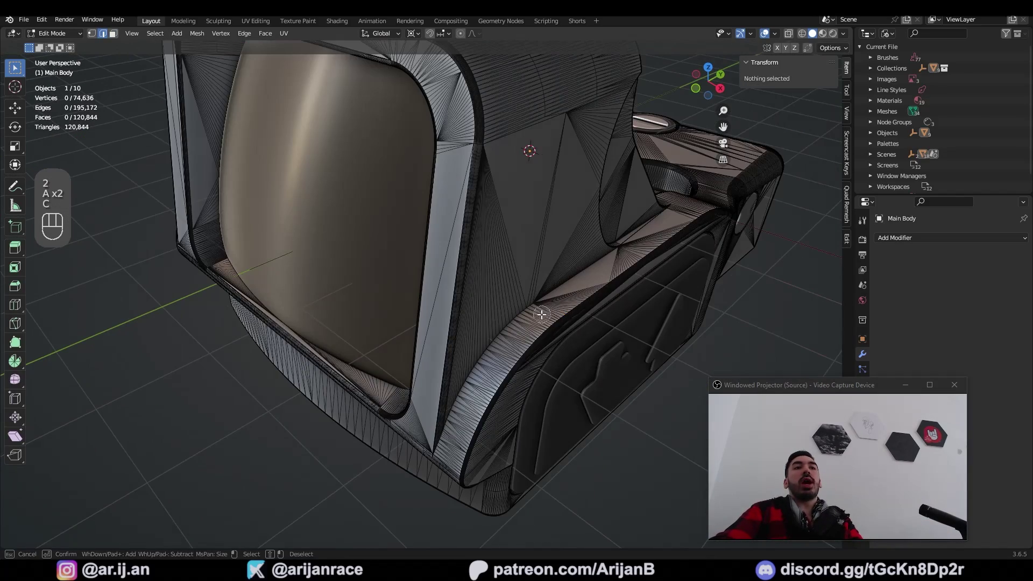
pyautogui.press('a')
pyautogui.press('a')
# Orbit around the main body, toggling in and out of Edit Mode to compare its shaded and wireframe look.
pyautogui.moveTo(549, 365); pyautogui.dragTo(501, 347)
pyautogui.moveTo(386, 333); pyautogui.dragTo(470, 380)
pyautogui.click(401, 244)
pyautogui.press('Tab')
pyautogui.moveTo(372, 249); pyautogui.dragTo(457, 280)
pyautogui.press('Tab')
pyautogui.click(470, 280)
pyautogui.press('Tab')
pyautogui.moveTo(517, 225); pyautogui.dragTo(544, 235)
pyautogui.moveTo(553, 265); pyautogui.dragTo(572, 253)
pyautogui.doubleClick(479, 278)
pyautogui.middleClick(496, 279)
pyautogui.moveTo(452, 265); pyautogui.dragTo(415, 251)
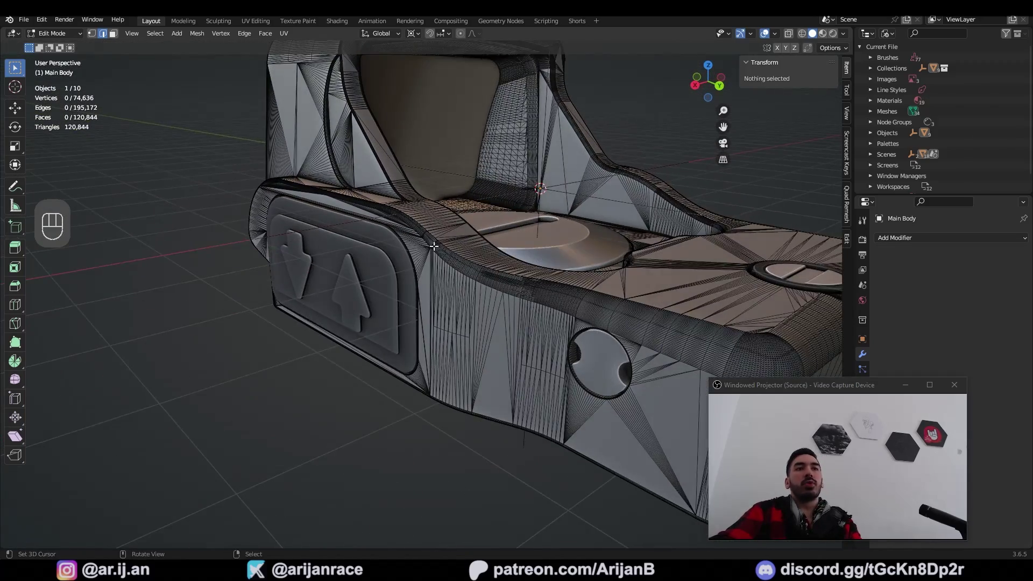
# Orbit the main body from the side and underneath to look over its dense, messy topology.
pyautogui.middleClick(540, 278)
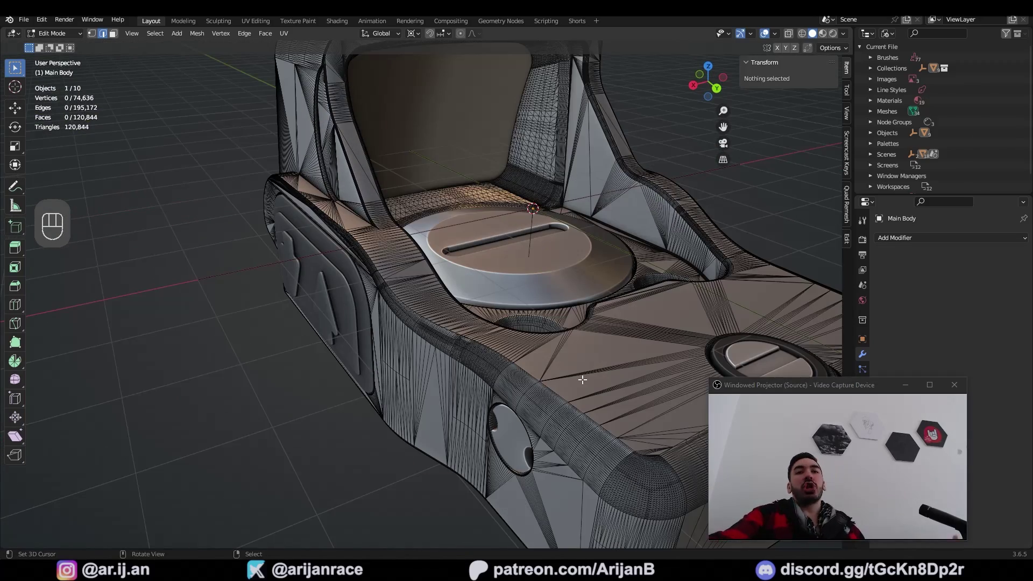
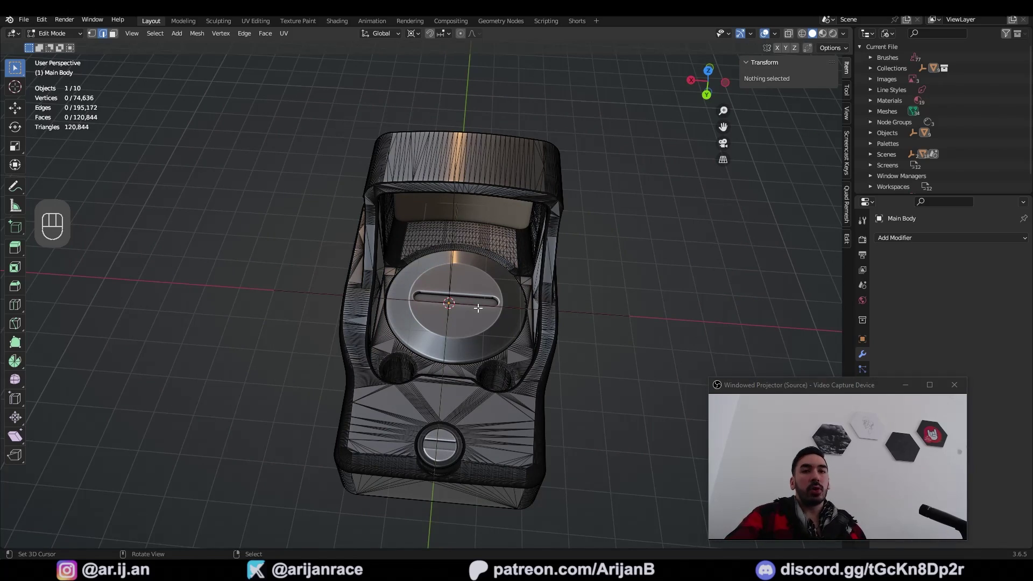
pyautogui.middleClick(482, 358)
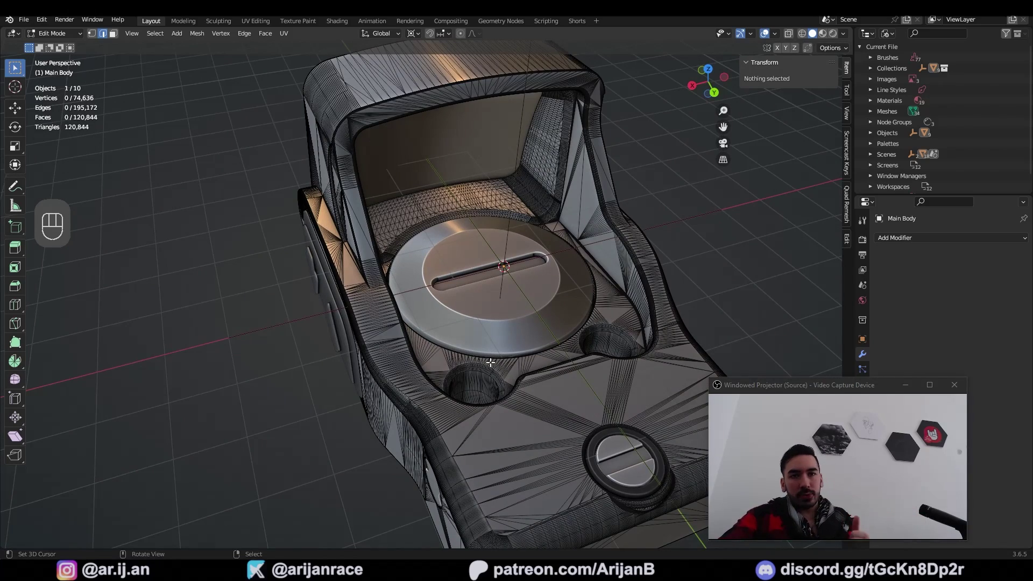
pyautogui.middleClick(442, 309)
pyautogui.moveTo(445, 318); pyautogui.dragTo(403, 307)
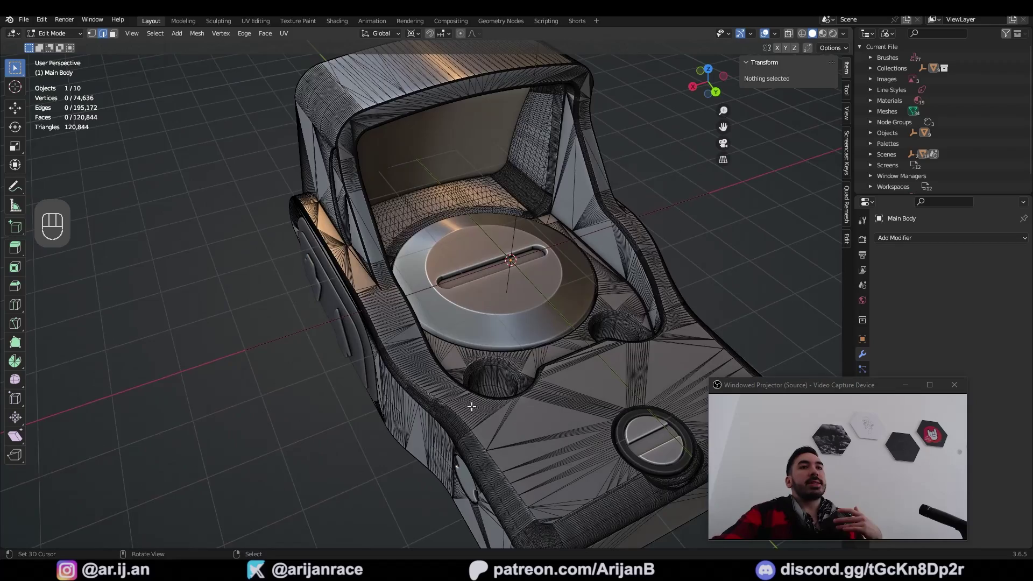
pyautogui.moveTo(463, 402); pyautogui.dragTo(372, 386)
pyautogui.moveTo(521, 302); pyautogui.dragTo(497, 318)
pyautogui.moveTo(557, 196); pyautogui.dragTo(460, 296)
pyautogui.moveTo(384, 364); pyautogui.dragTo(401, 370)
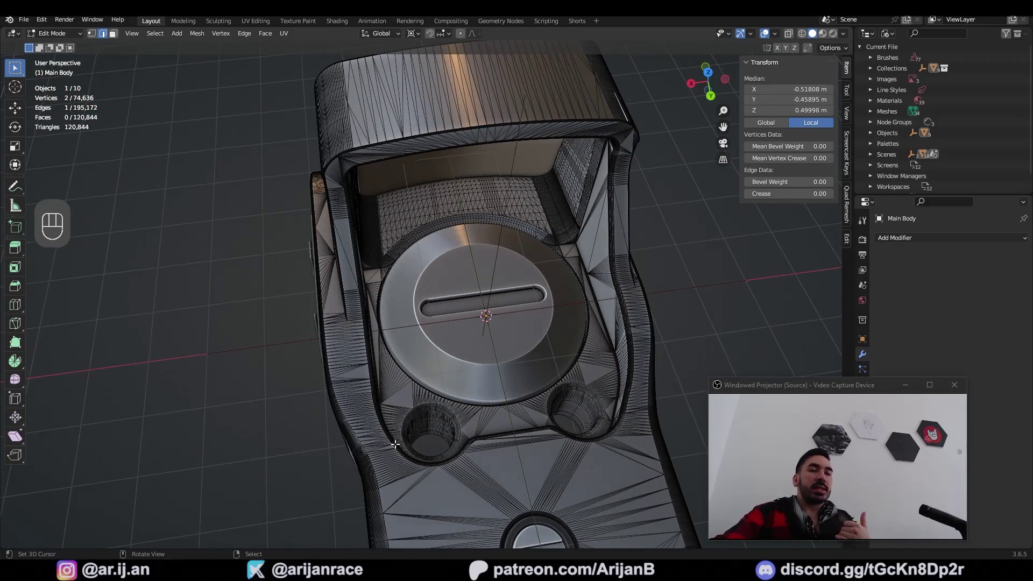
pyautogui.moveTo(533, 449); pyautogui.dragTo(521, 453)
pyautogui.click(516, 272)
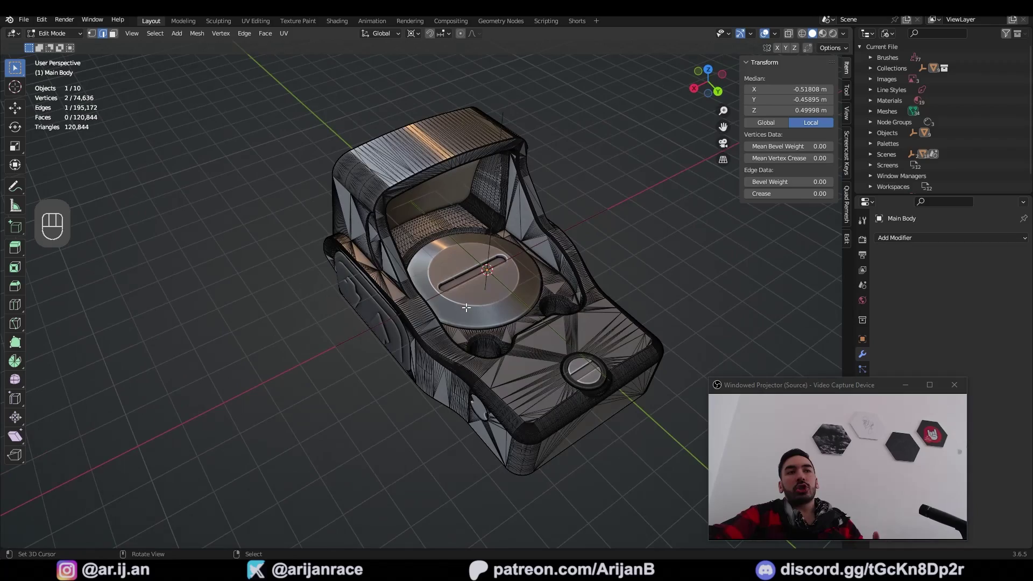
pyautogui.moveTo(428, 350); pyautogui.dragTo(470, 359)
pyautogui.moveTo(356, 284); pyautogui.dragTo(321, 302)
pyautogui.moveTo(366, 337); pyautogui.dragTo(434, 309)
pyautogui.moveTo(411, 305); pyautogui.dragTo(384, 297)
pyautogui.moveTo(403, 304); pyautogui.dragTo(478, 276)
pyautogui.moveTo(473, 318); pyautogui.dragTo(447, 306)
pyautogui.middleClick(542, 414)
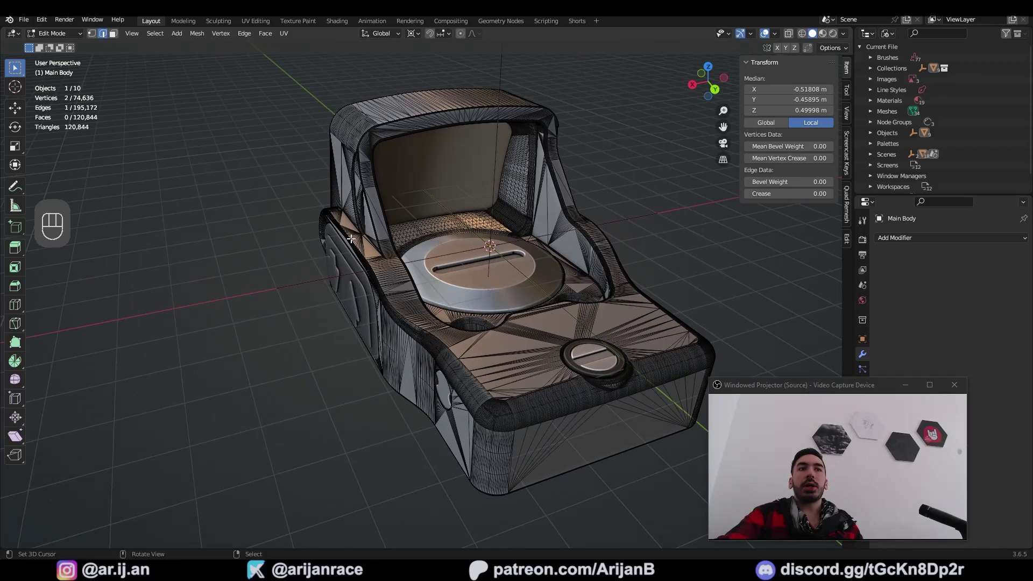